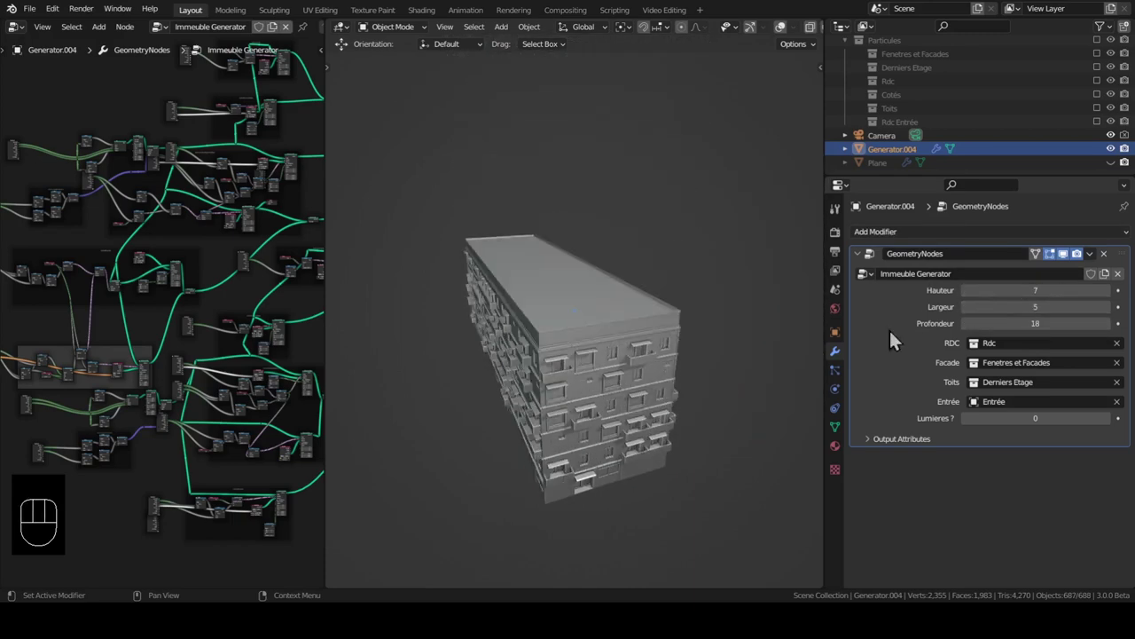
# Preview the finished building generator in rendered shading, orbiting to view it from above
pyautogui.press('z')
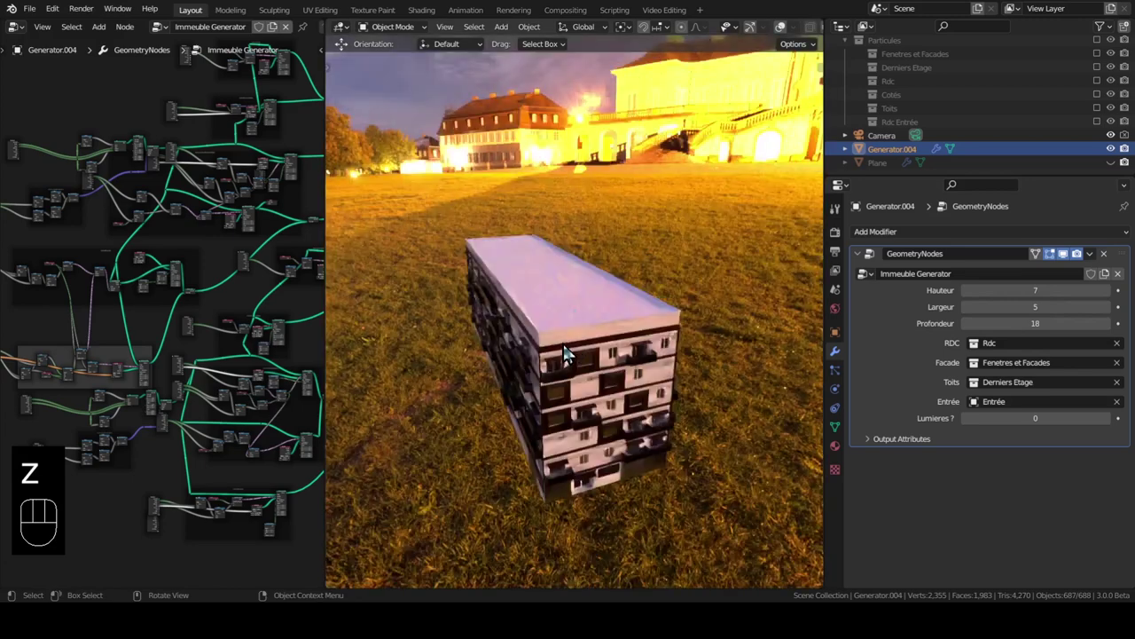
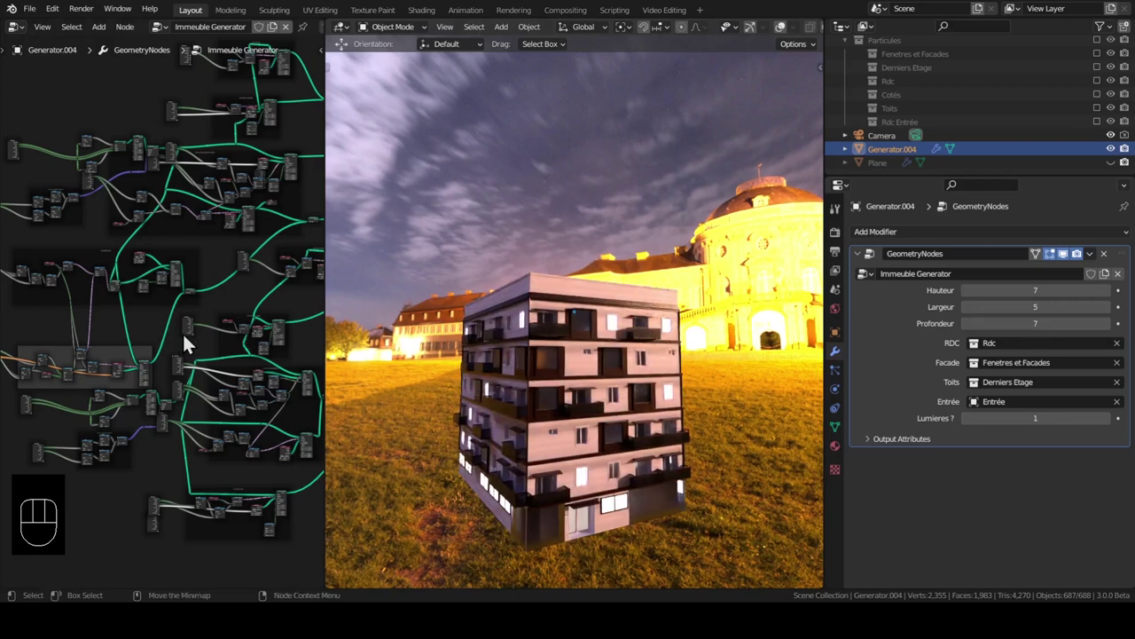
pyautogui.middleClick(192, 220)
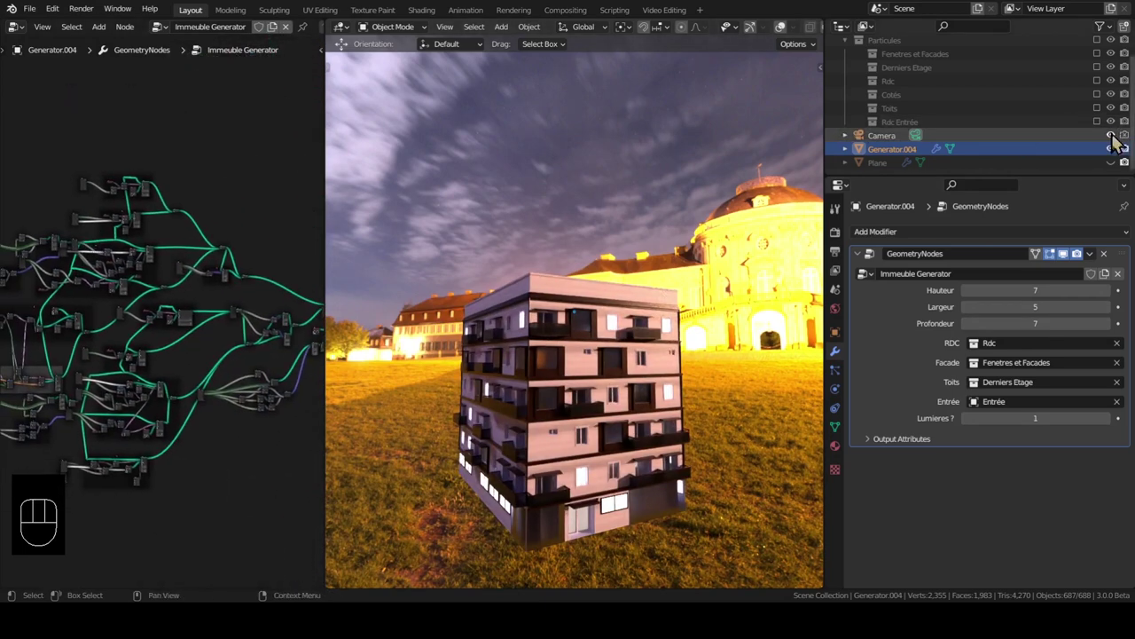
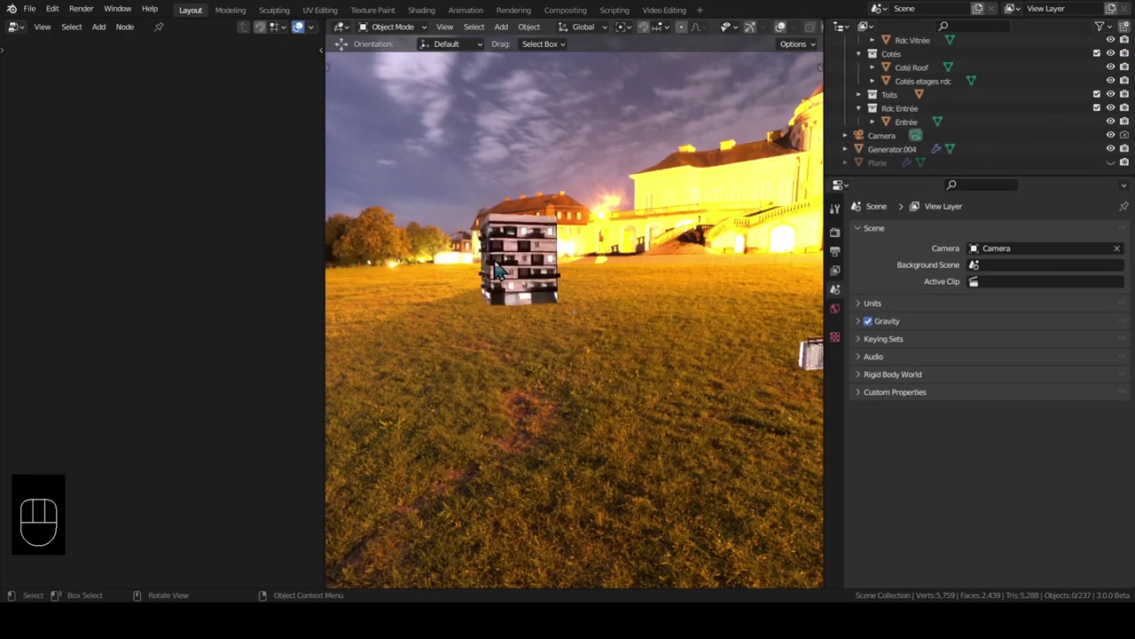
pyautogui.moveTo(489, 295); pyautogui.dragTo(533, 364)
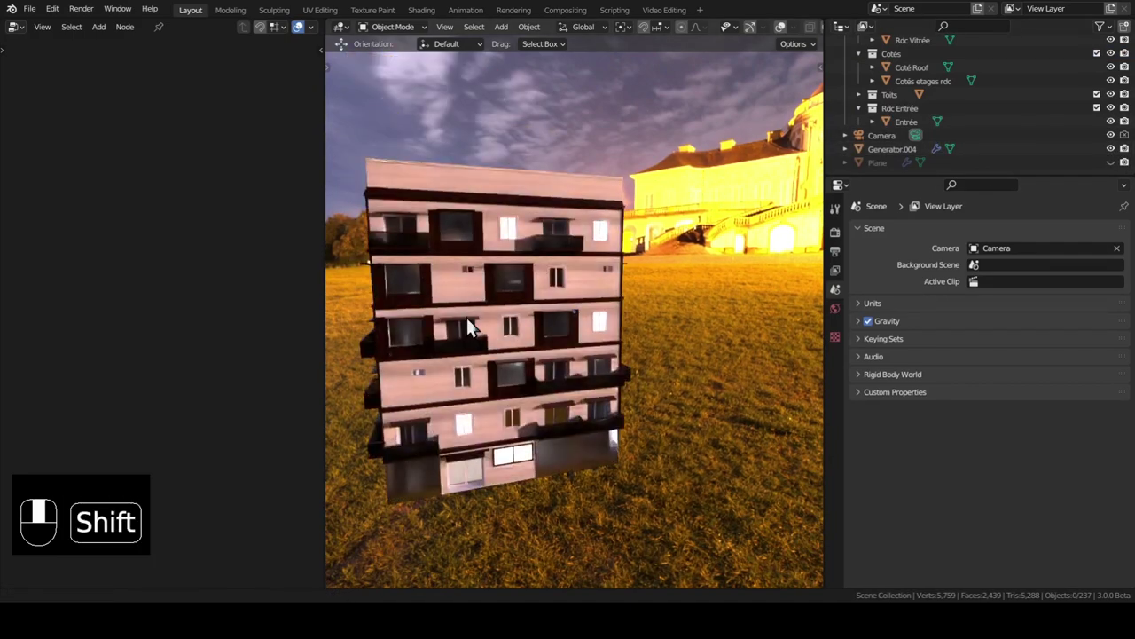
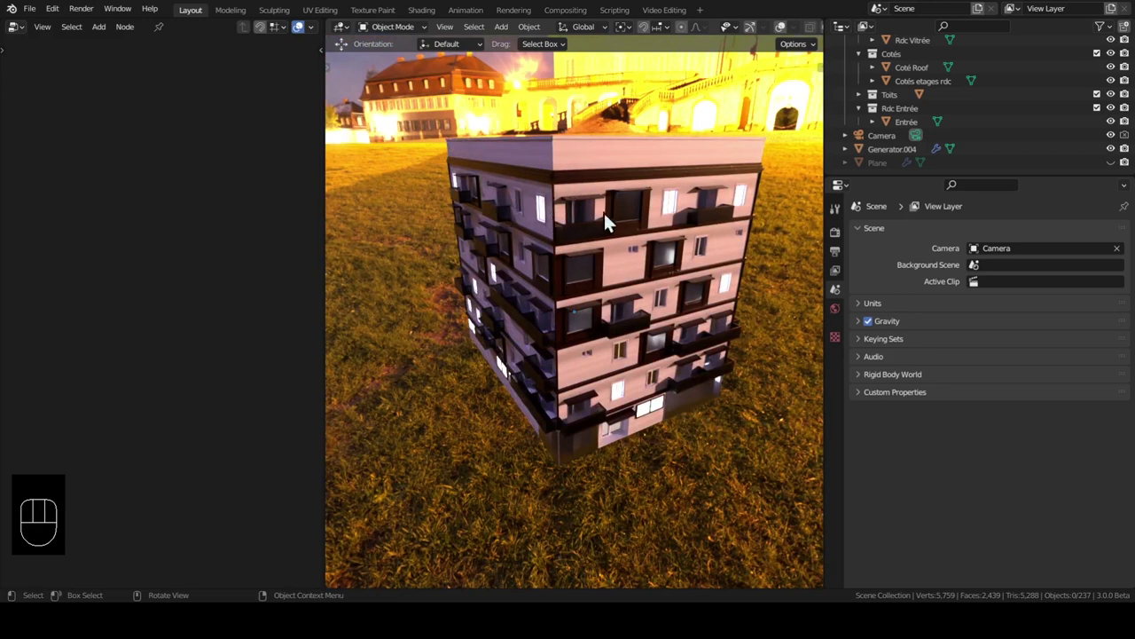
pyautogui.moveTo(44, 23); pyautogui.dragTo(588, 328)
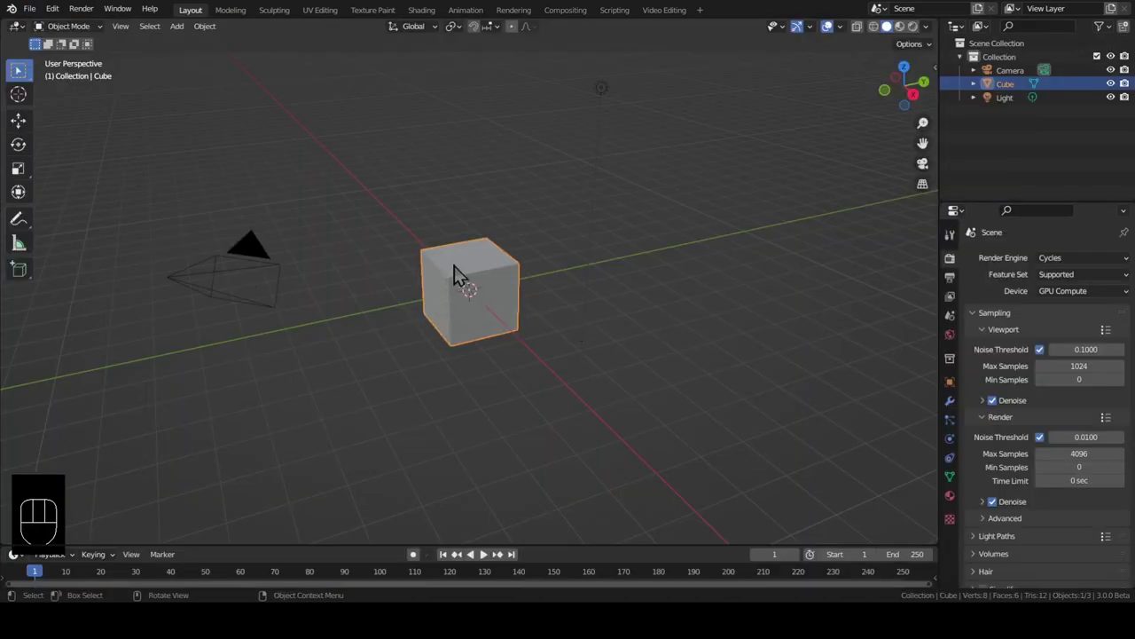
# Delete the Camera and Light so only the default cube remains
pyautogui.click(482, 284)
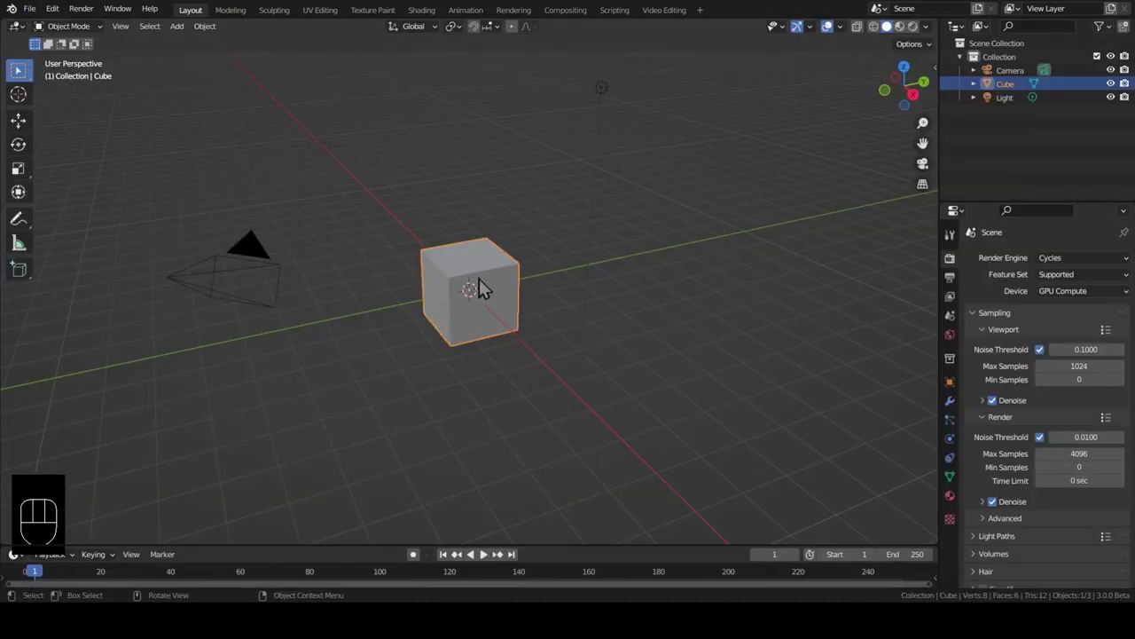
pyautogui.middleClick(515, 275)
pyautogui.click(683, 90)
pyautogui.press('x')
pyautogui.press('x')
pyautogui.click(682, 90)
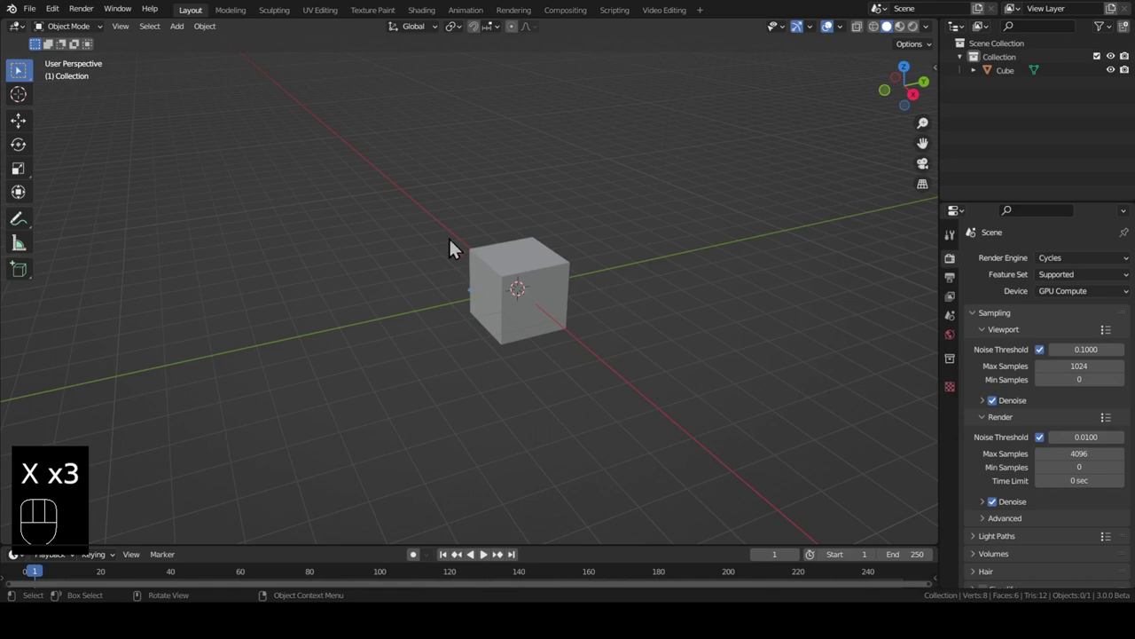
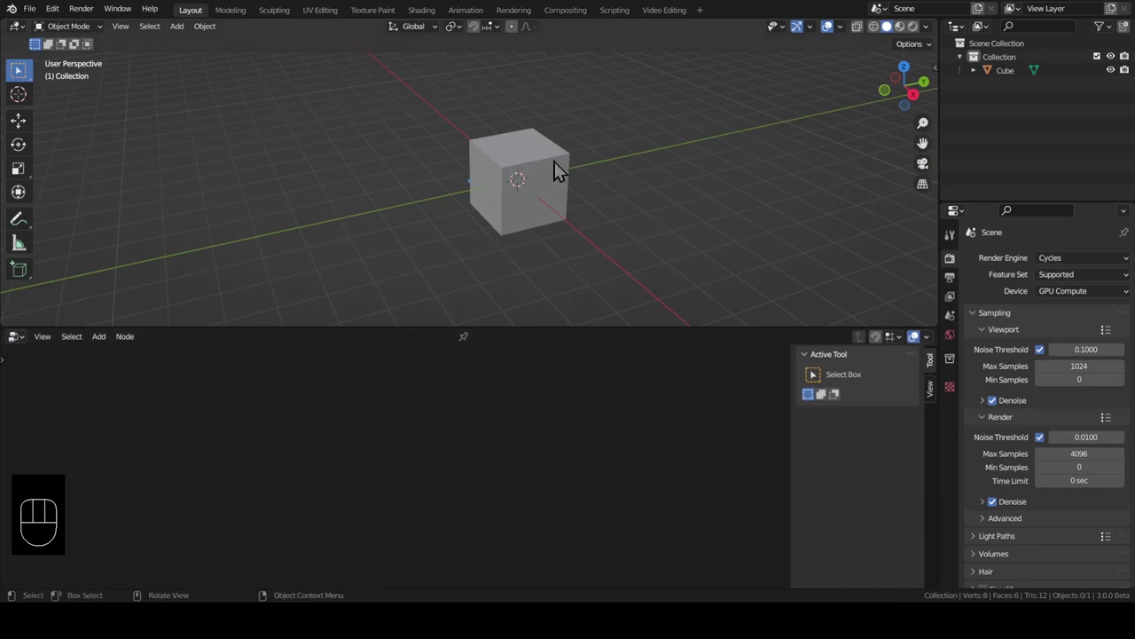
# Open a Geometry Node Editor area below the viewport and select the Cube
pyautogui.click(512, 207)
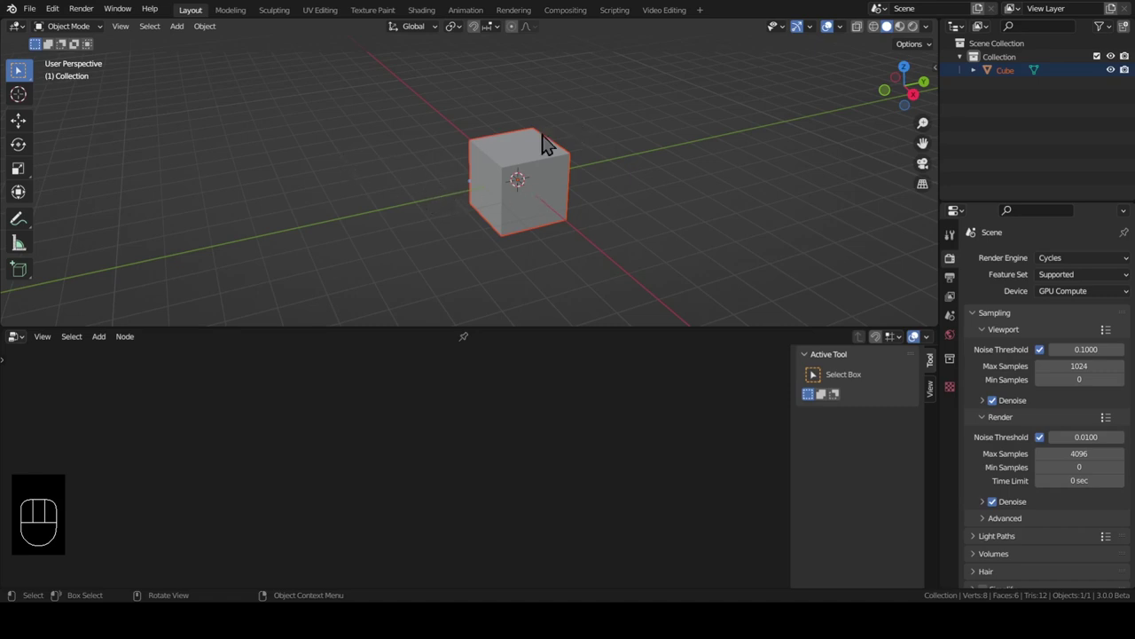
pyautogui.click(518, 181)
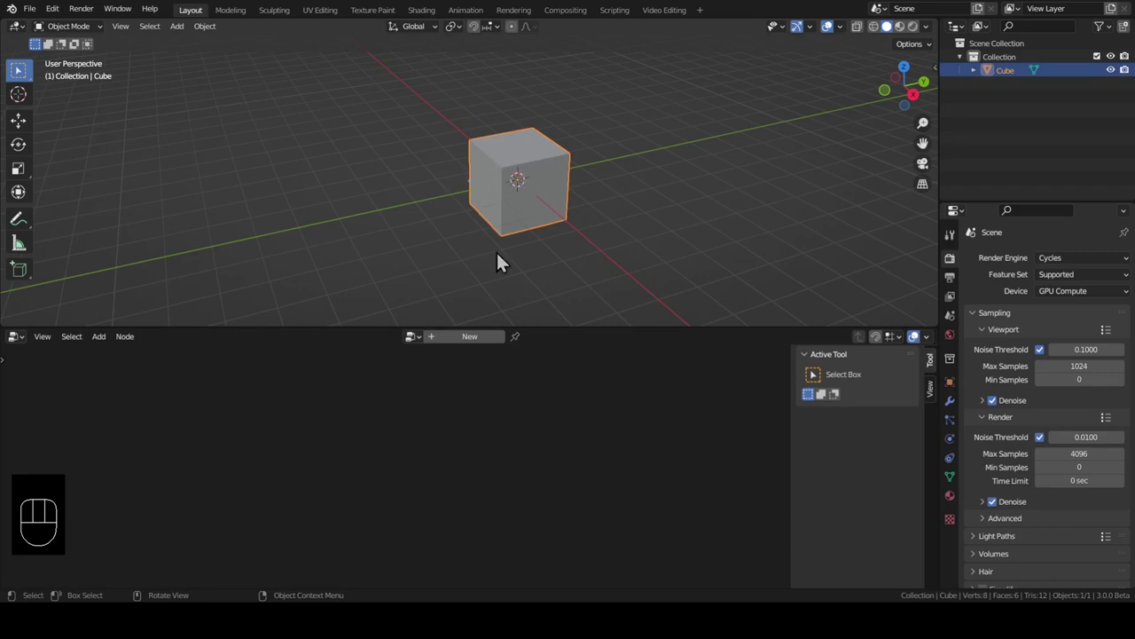
# Create a new Geometry Nodes tree on the cube and add a Grid node
pyautogui.click(486, 347)
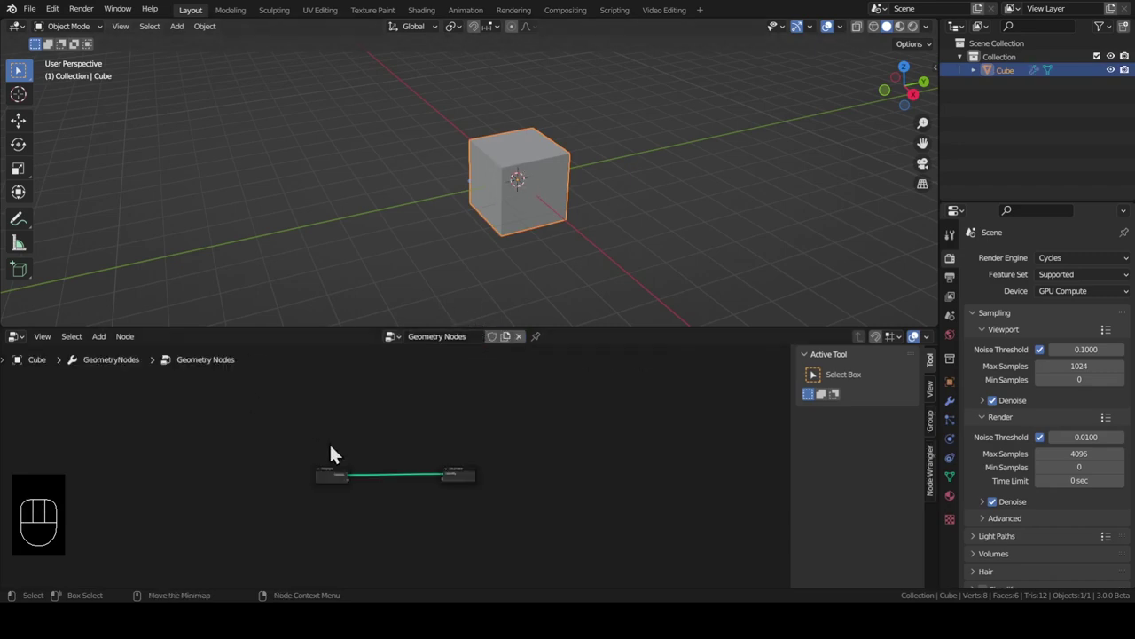
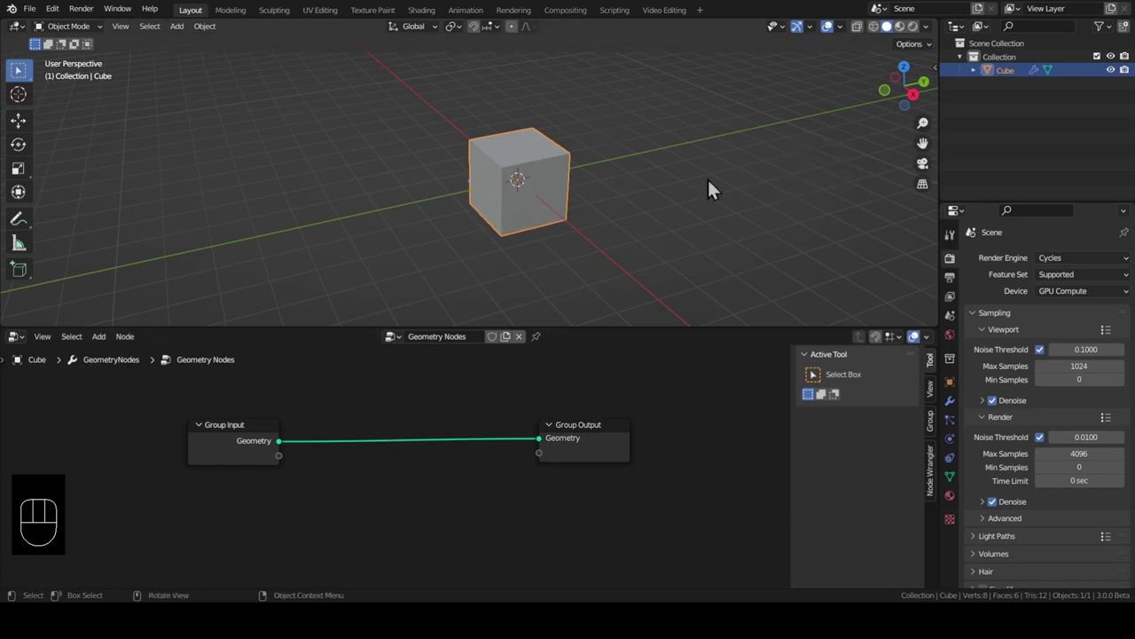
pyautogui.click(388, 428)
pyautogui.press('shift+a')
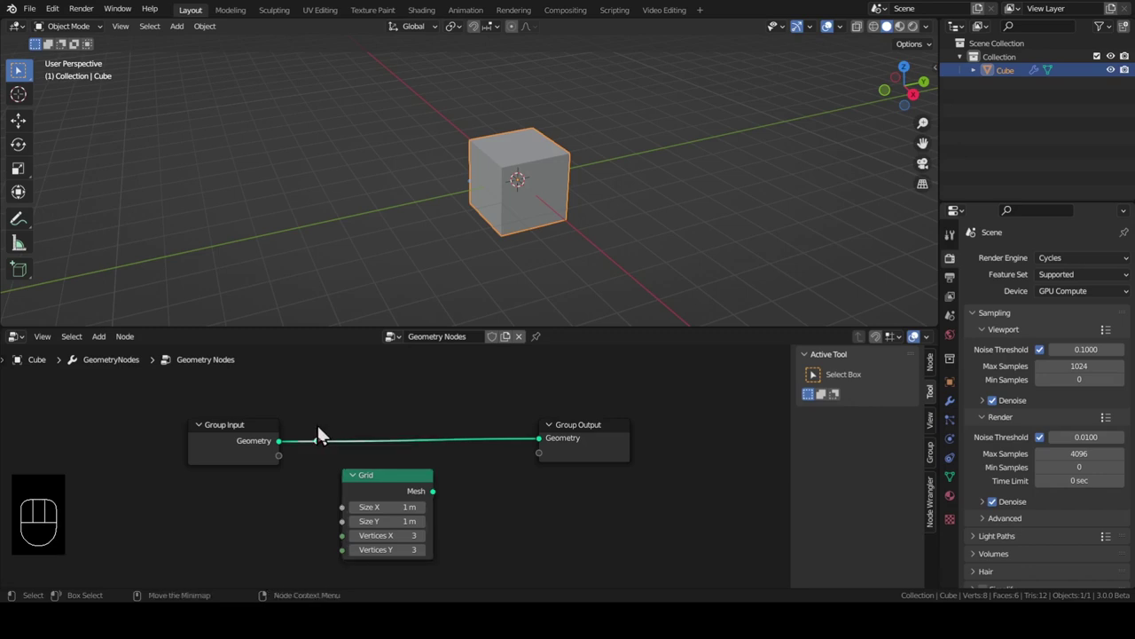
# Feed the Grid mesh into Group Output in place of the cube and show it as wireframe
pyautogui.click(330, 450)
pyautogui.click(330, 450)
pyautogui.press('x')
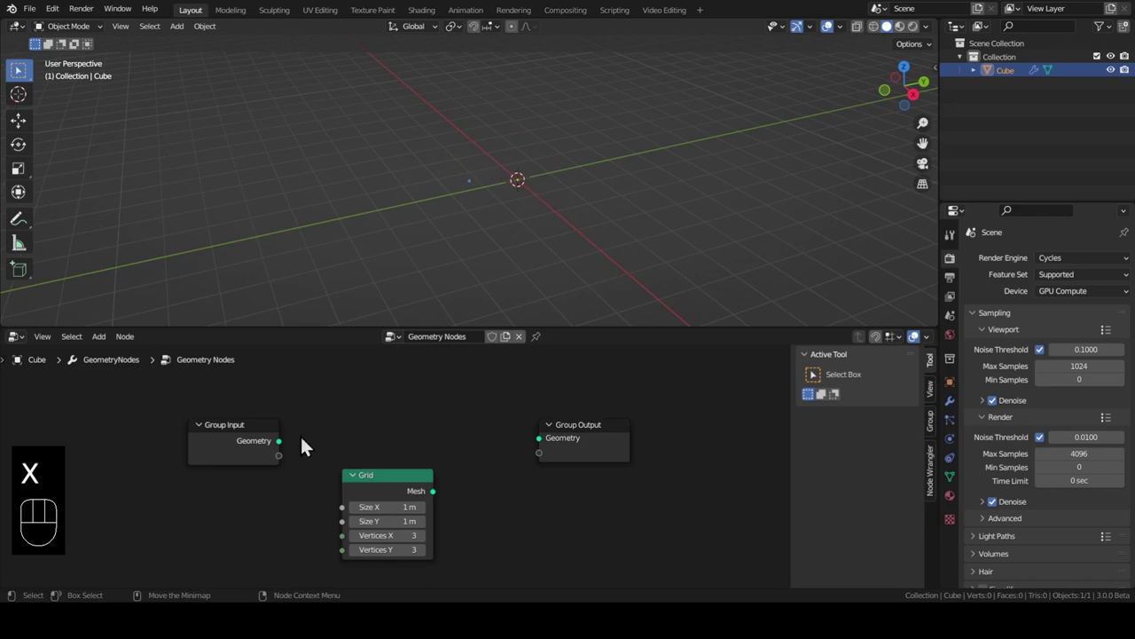
pyautogui.moveTo(440, 499); pyautogui.dragTo(549, 445)
pyautogui.moveTo(624, 237); pyautogui.dragTo(508, 257)
pyautogui.moveTo(524, 237); pyautogui.dragTo(491, 225)
pyautogui.press('Tab')
pyautogui.press('z')
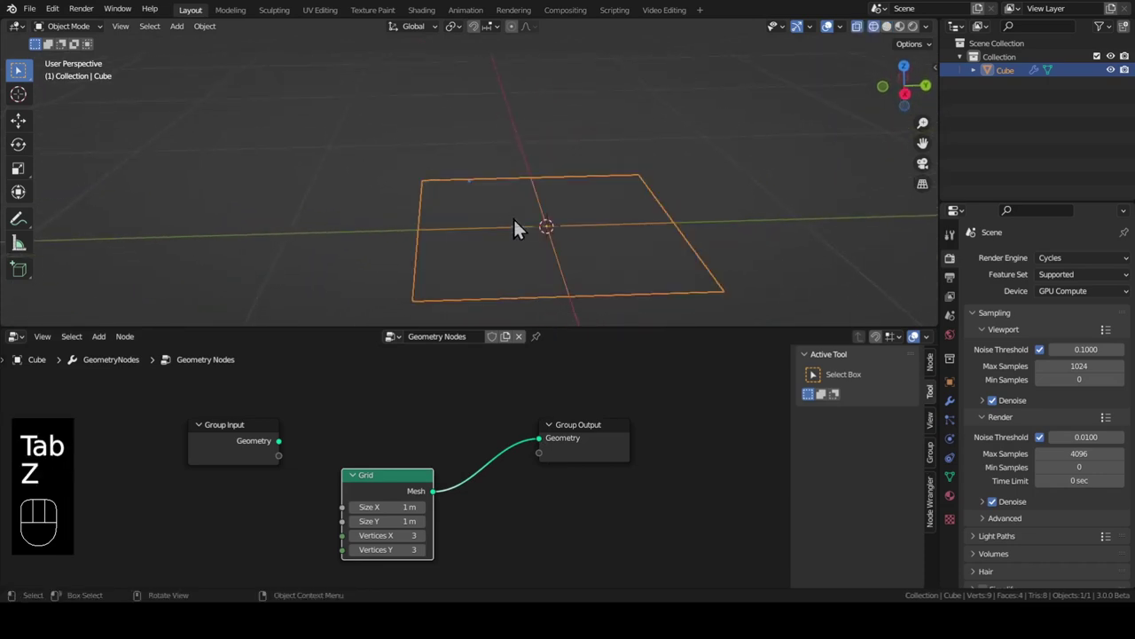
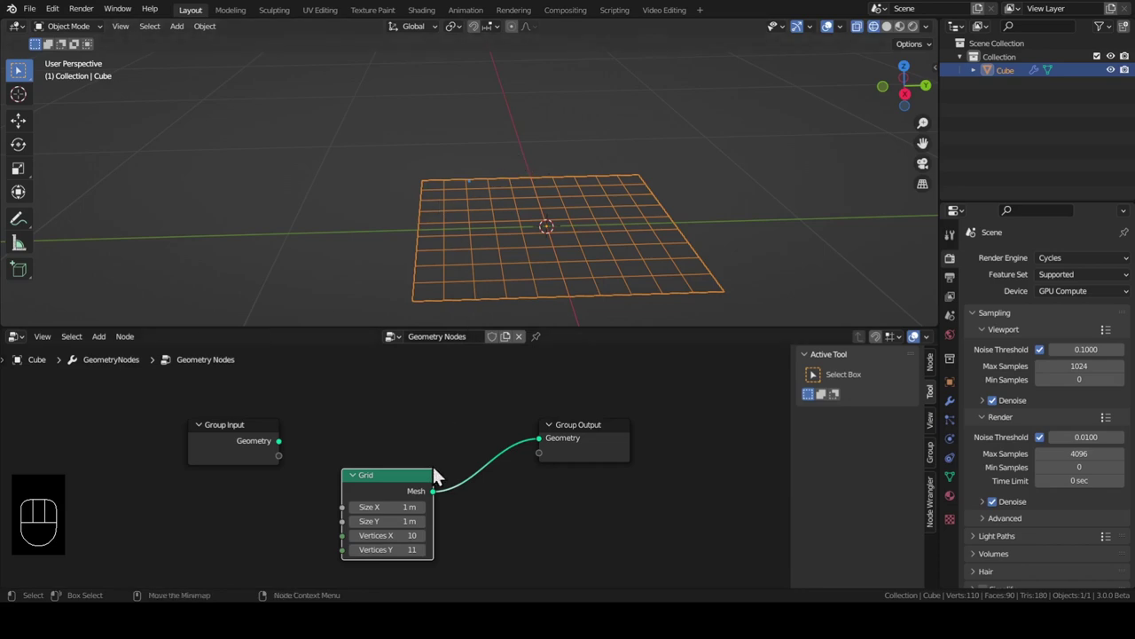
# Set the grid to 10 by 11 vertices and show the cube's modifier settings
pyautogui.moveTo(413, 474); pyautogui.dragTo(396, 445)
pyautogui.click(402, 491)
pyautogui.click(583, 440)
pyautogui.click(361, 465)
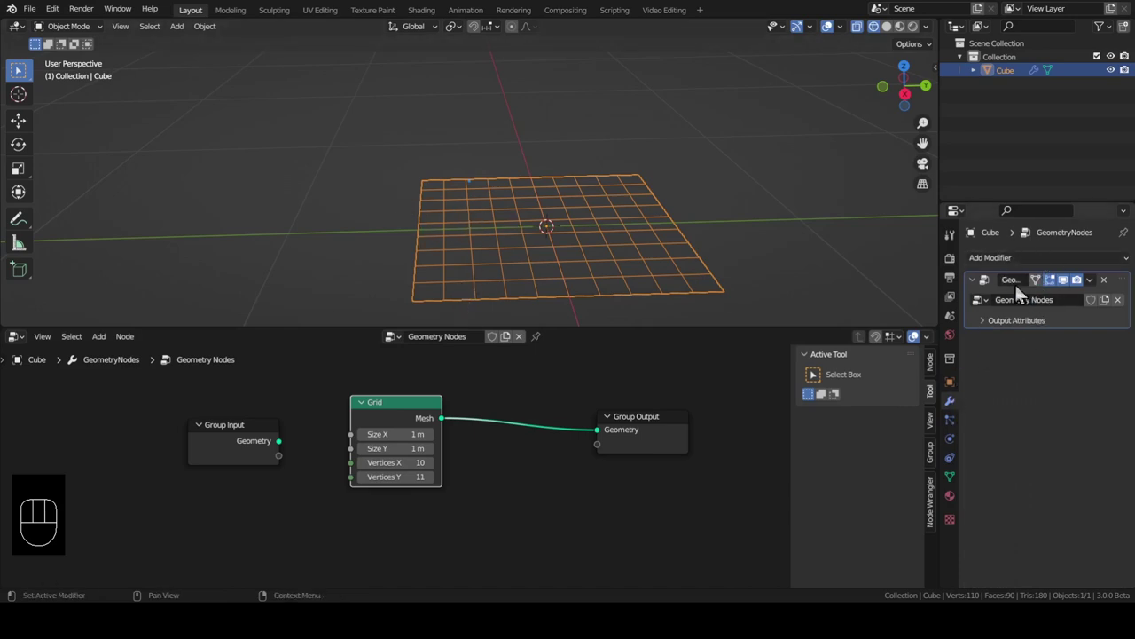
# Expose Vertices X as a modifier input named Largeur with minimum 2
pyautogui.click(1037, 257)
pyautogui.moveTo(1038, 260); pyautogui.dragTo(1014, 259)
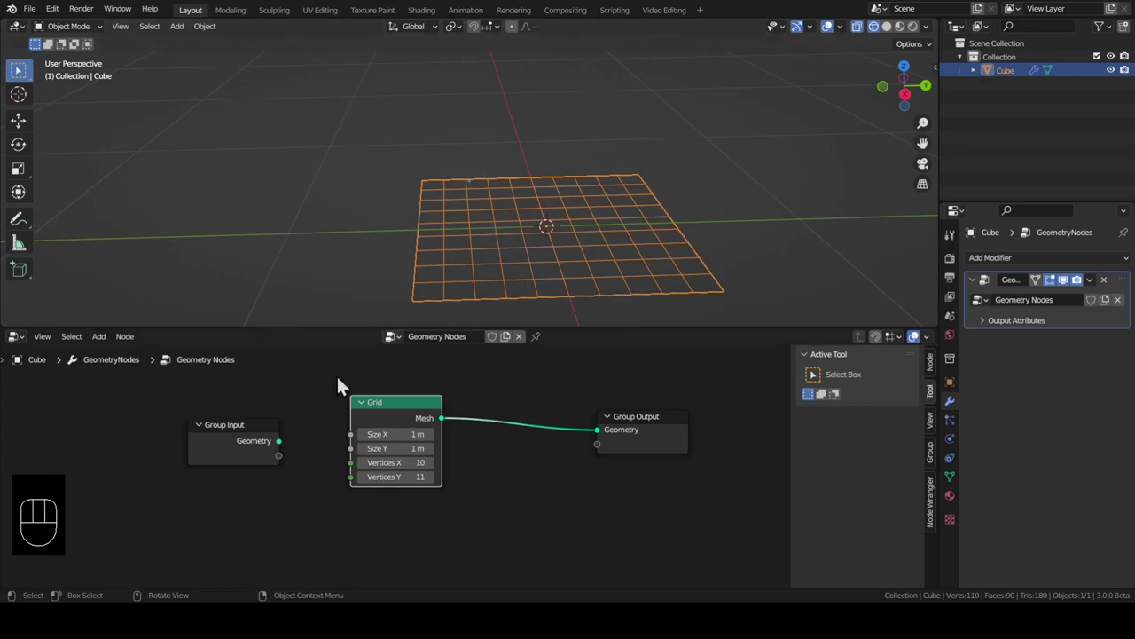
pyautogui.moveTo(357, 471); pyautogui.dragTo(281, 467)
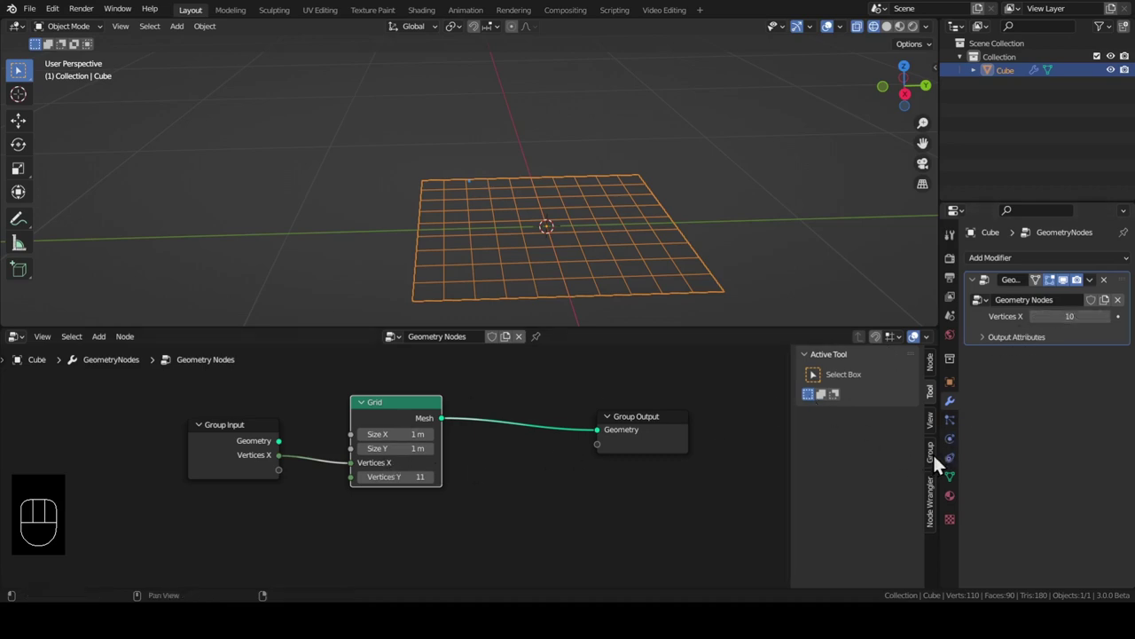
pyautogui.click(941, 467)
pyautogui.click(849, 399)
pyautogui.moveTo(850, 399); pyautogui.dragTo(829, 378)
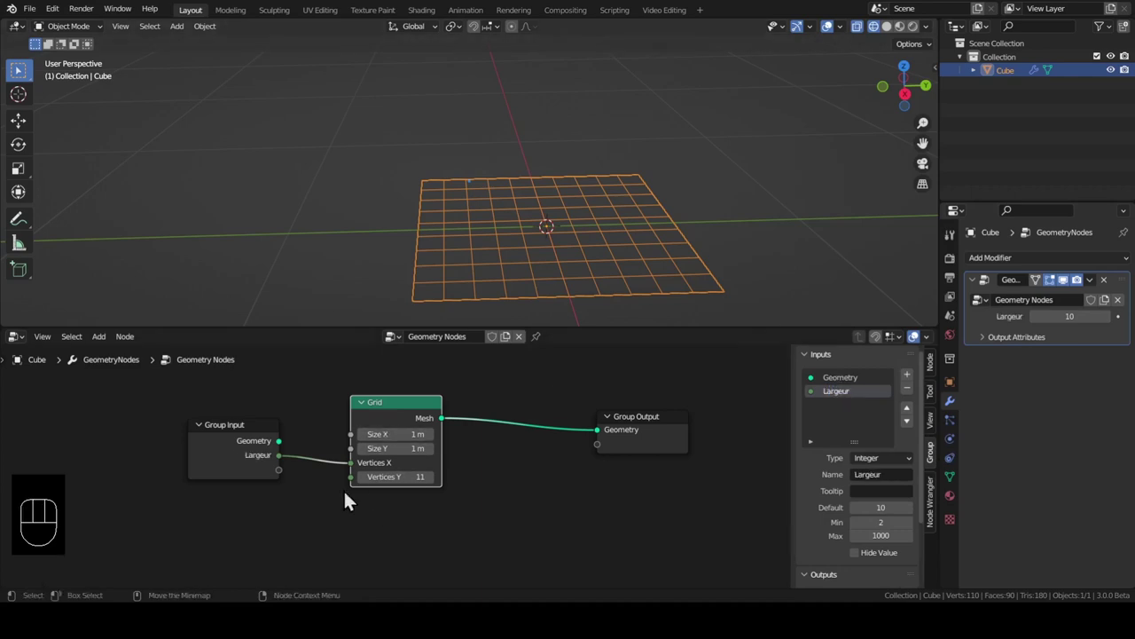
# Expose Vertices Y as a second modifier input named Hauteur with minimum 2
pyautogui.moveTo(358, 488); pyautogui.dragTo(284, 481)
pyautogui.click(840, 411)
pyautogui.moveTo(841, 411); pyautogui.dragTo(858, 412)
pyautogui.moveTo(548, 204); pyautogui.dragTo(507, 219)
pyautogui.middleClick(569, 247)
pyautogui.moveTo(676, 431); pyautogui.dragTo(705, 419)
# Insert a Transform node rotating the grid 90° on X, with Largeur 12 and Hauteur 19
pyautogui.press('shift+a')
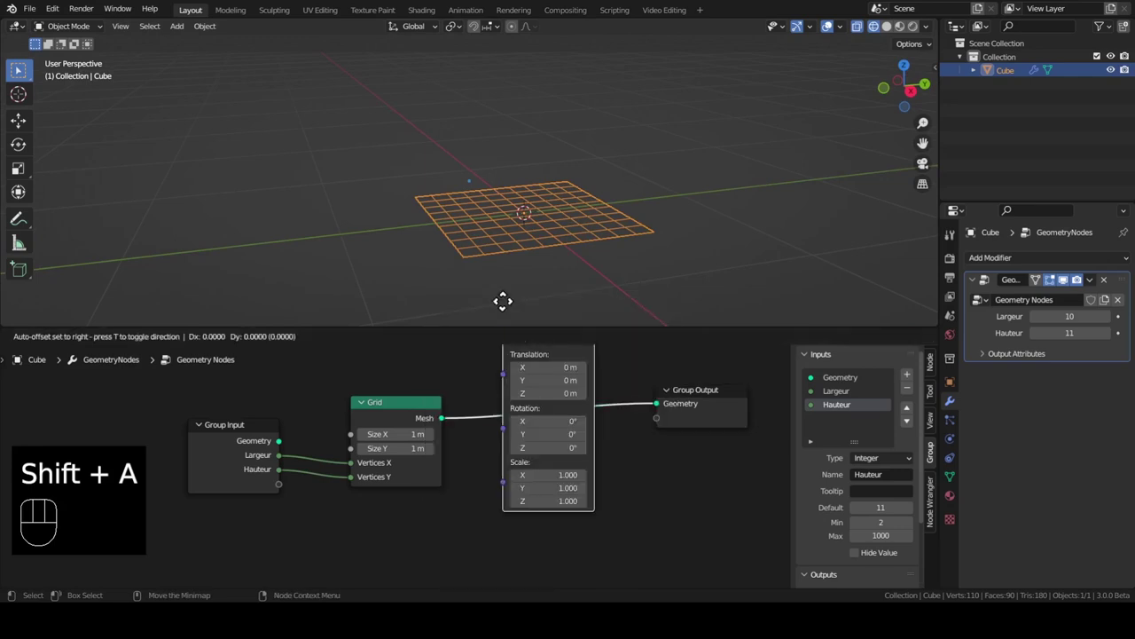
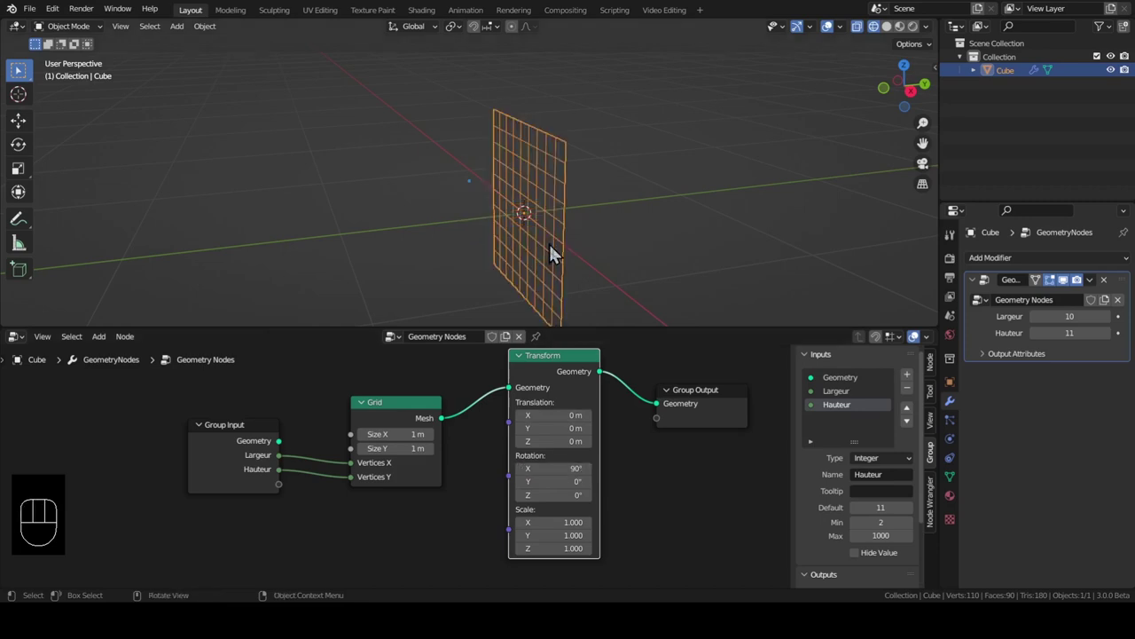
pyautogui.press('KP_1')
pyautogui.moveTo(514, 235); pyautogui.dragTo(546, 288)
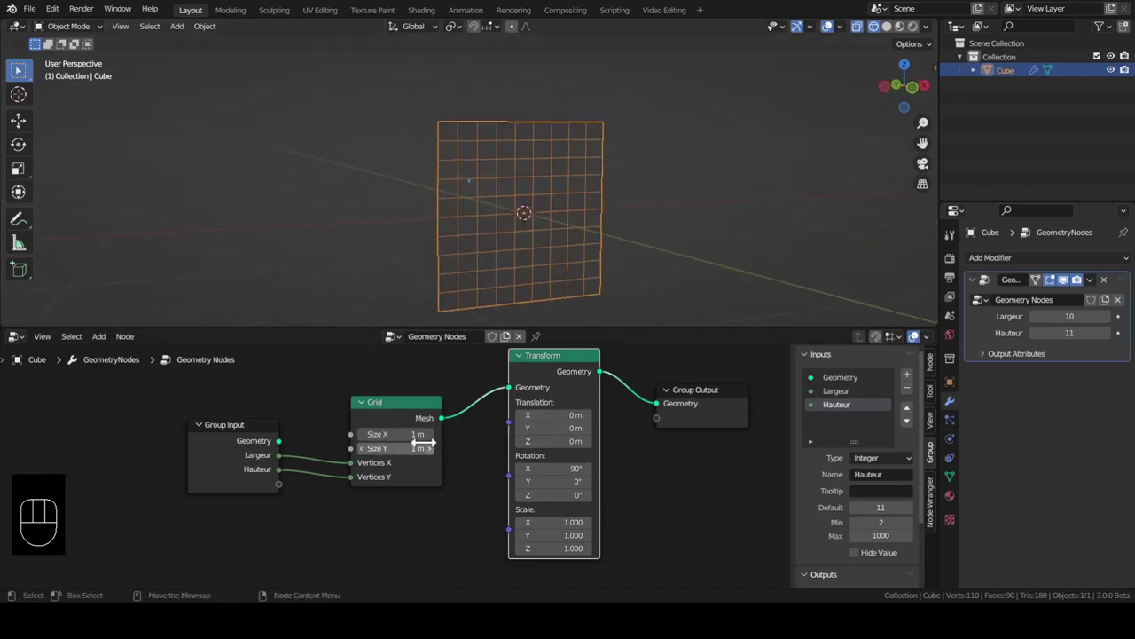
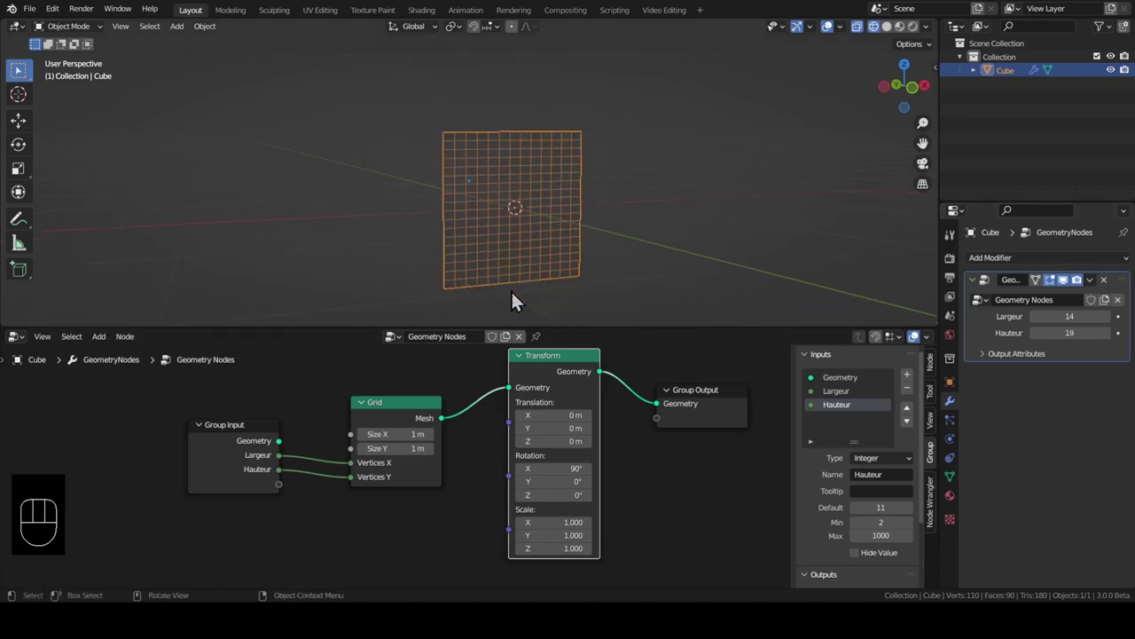
pyautogui.moveTo(487, 275); pyautogui.dragTo(486, 259)
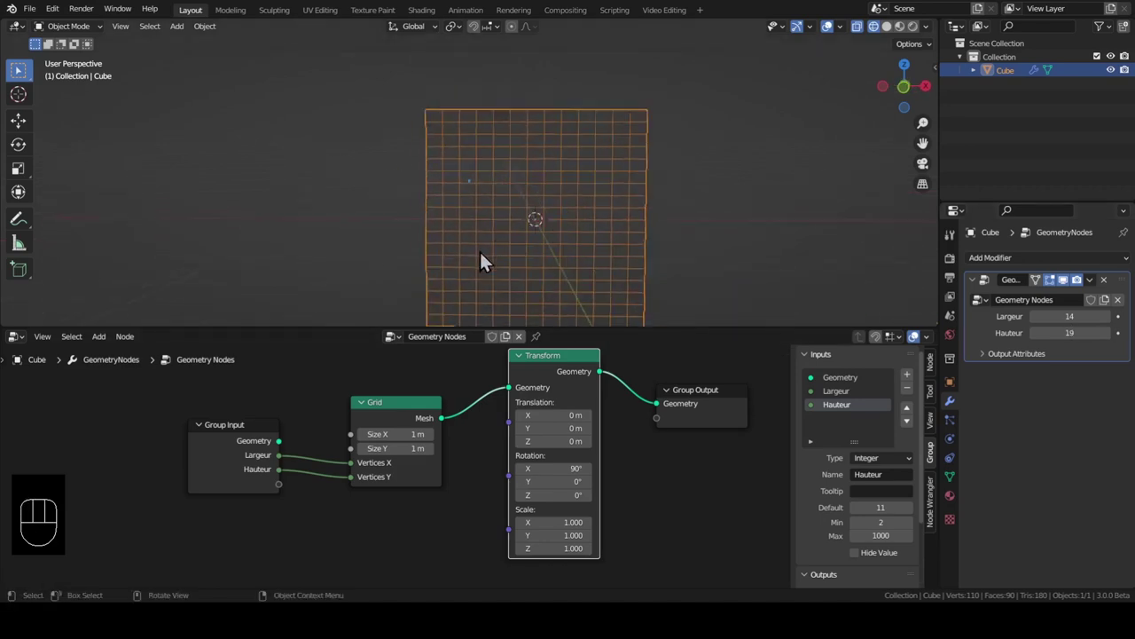
pyautogui.moveTo(493, 258); pyautogui.dragTo(532, 252)
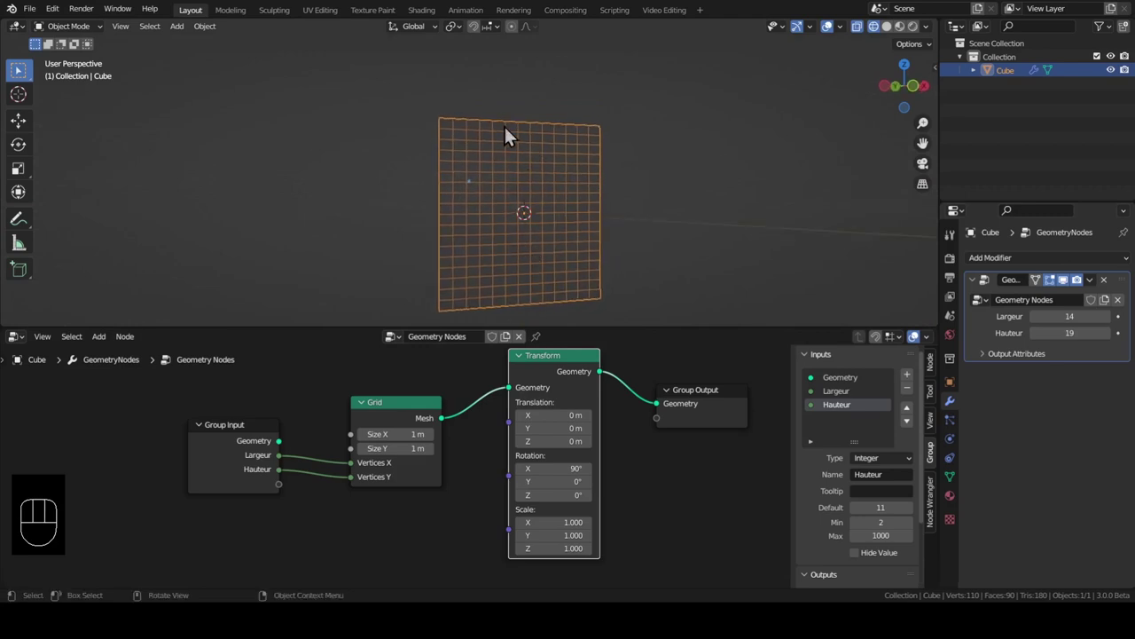
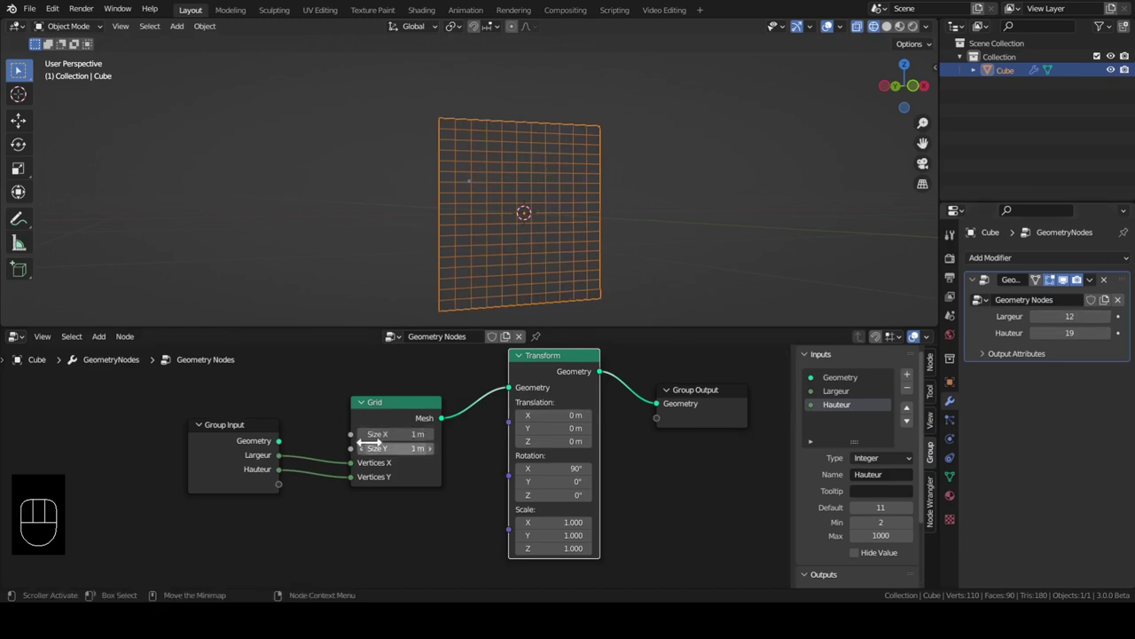
pyautogui.moveTo(222, 455); pyautogui.dragTo(126, 474)
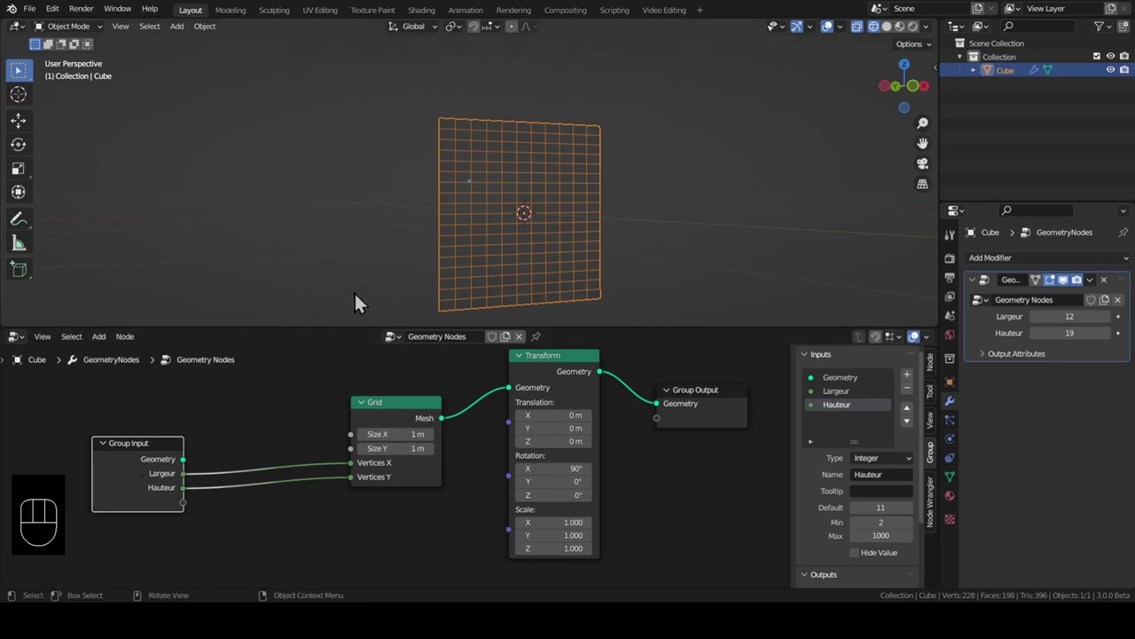
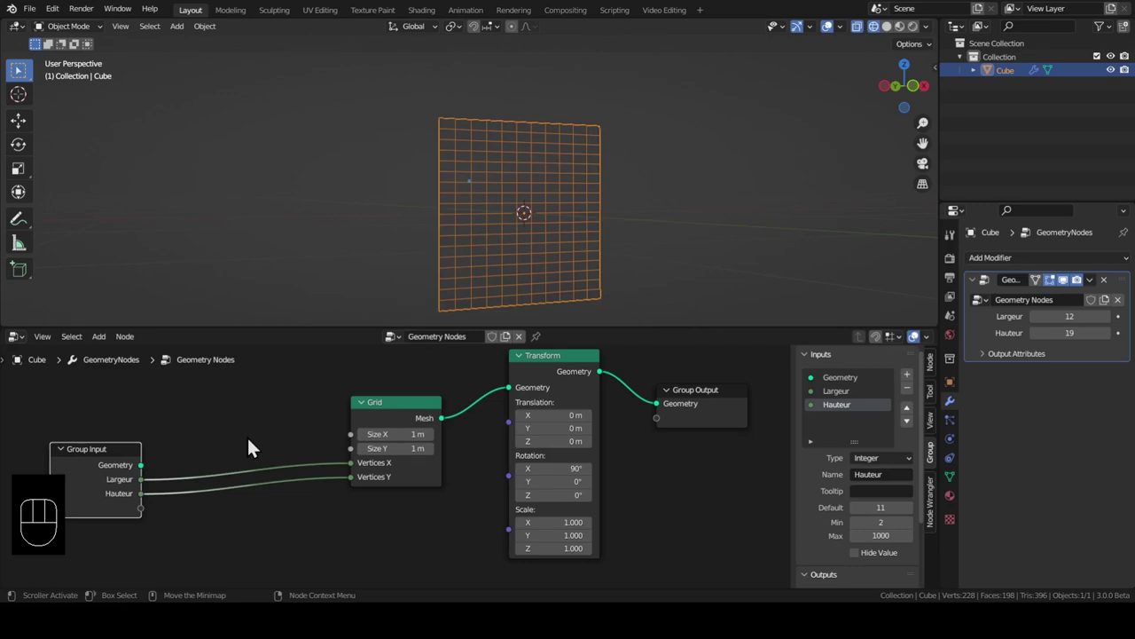
# Link the group inputs into the Grid's Size X and Size Y, with Largeur 13 and Hauteur 8
pyautogui.moveTo(150, 487); pyautogui.dragTo(360, 443)
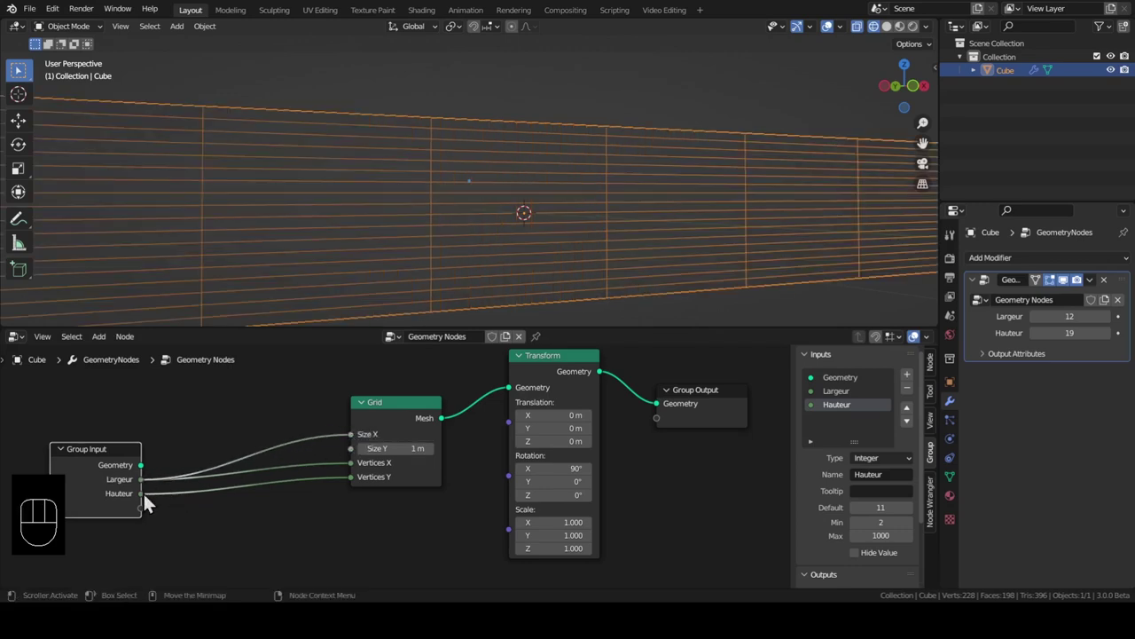
pyautogui.moveTo(150, 503); pyautogui.dragTo(363, 445)
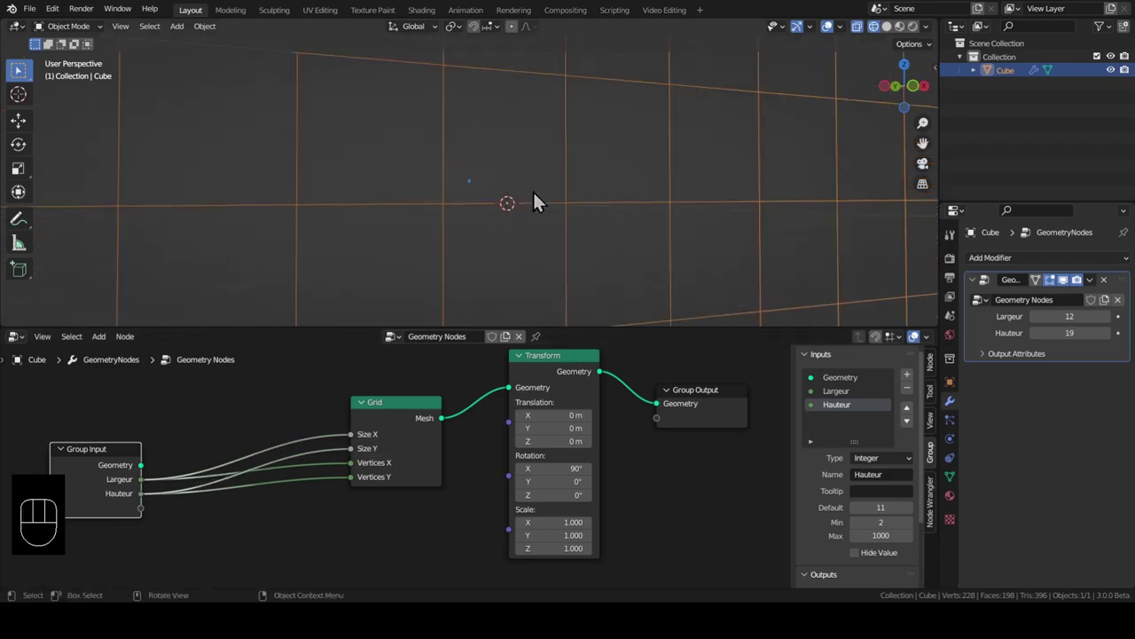
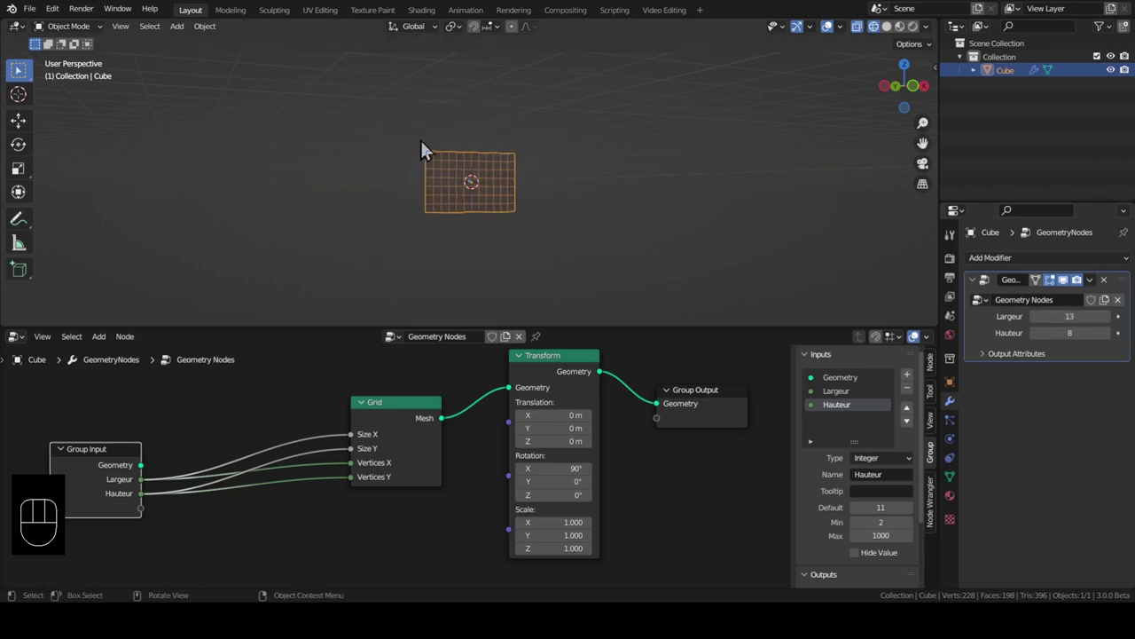
# Add a new cube and scale it into a small flat square panel in Edit Mode
pyautogui.middleClick(466, 229)
pyautogui.press('shift+a')
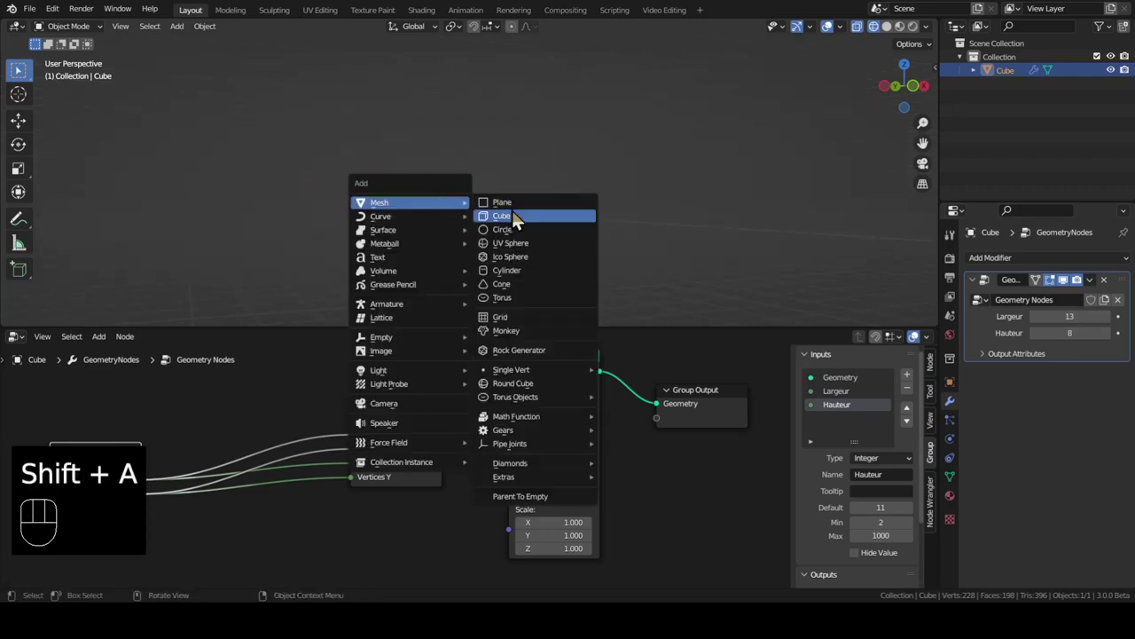
pyautogui.press('g')
pyautogui.press('KP_1')
pyautogui.press('KP_Decimal')
pyautogui.middleClick(481, 174)
pyautogui.press('z')
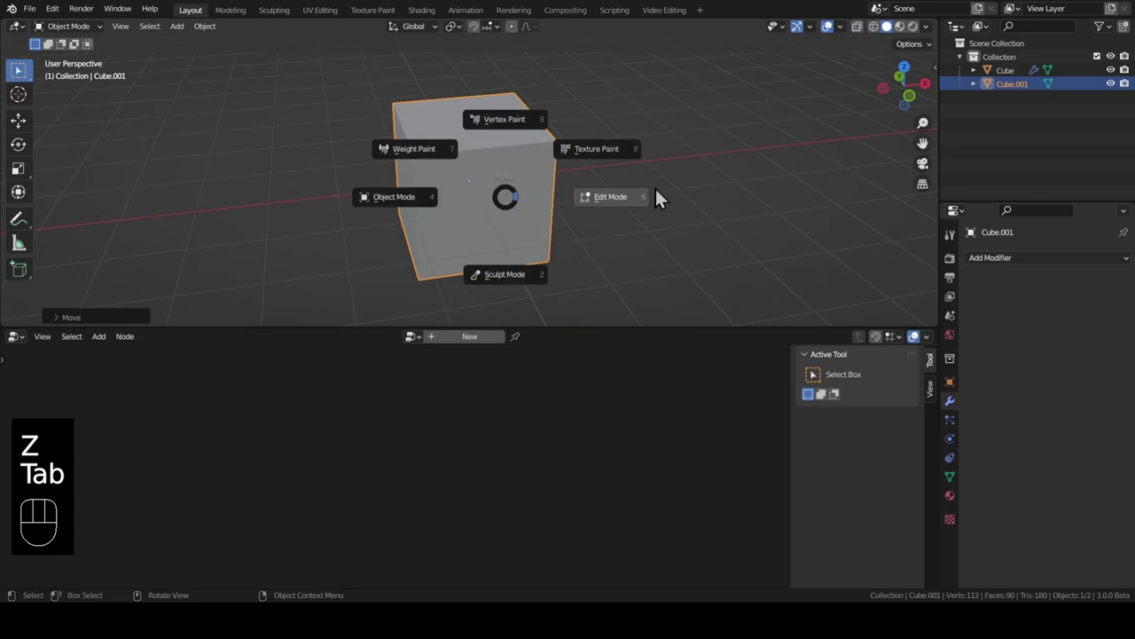
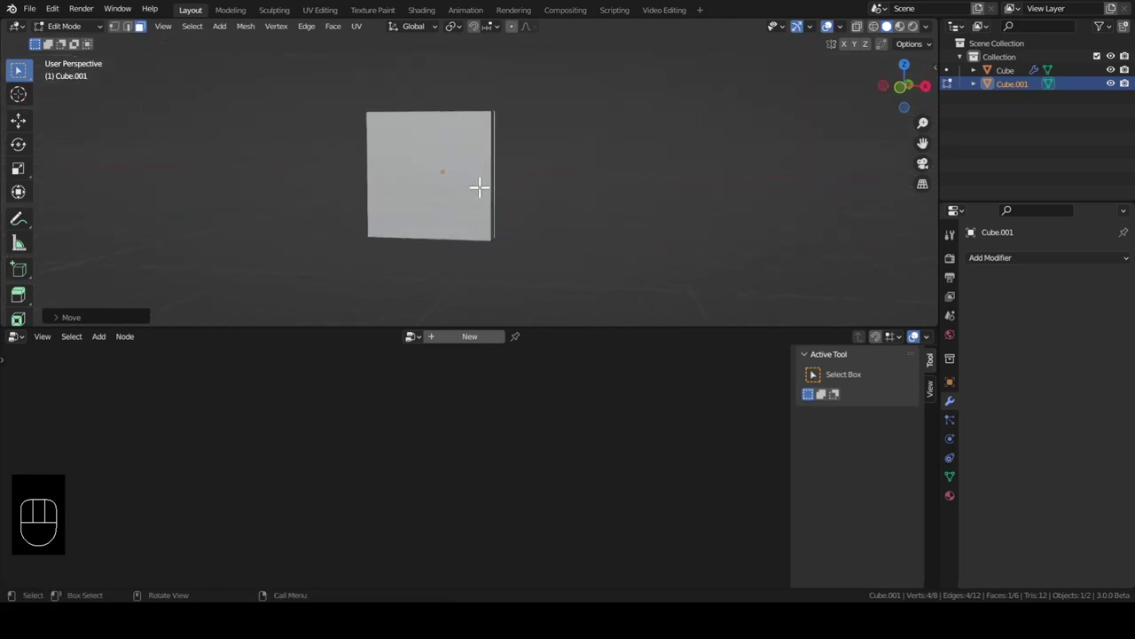
# Return to Object Mode, view the scene from the front and select the new panel Cube.001
pyautogui.press('KP_1')
pyautogui.press('Tab')
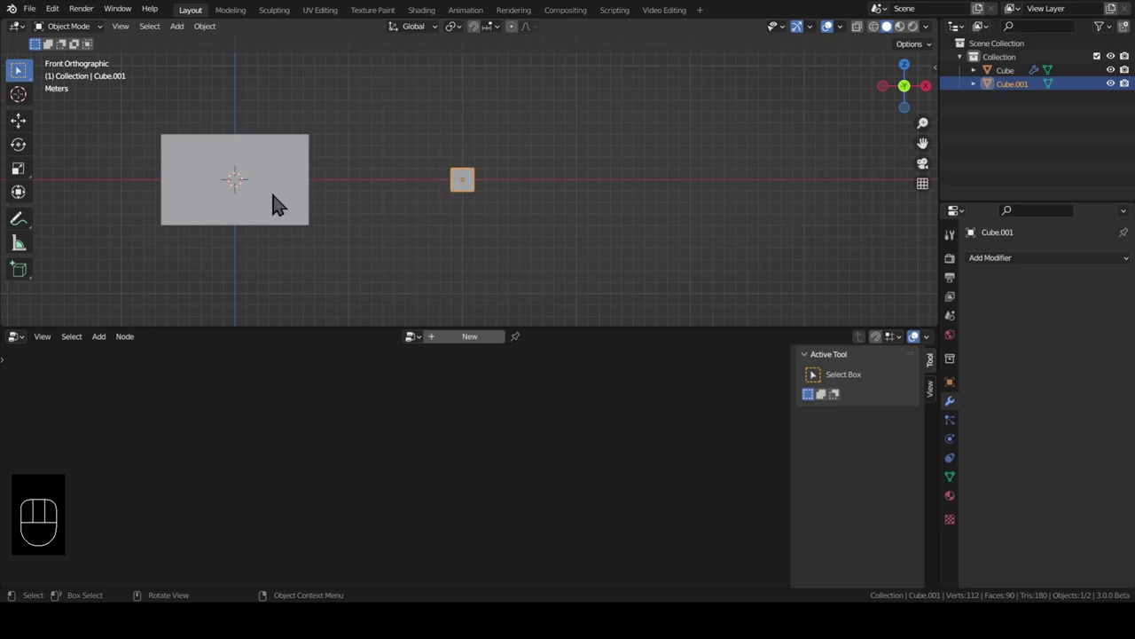
pyautogui.click(475, 190)
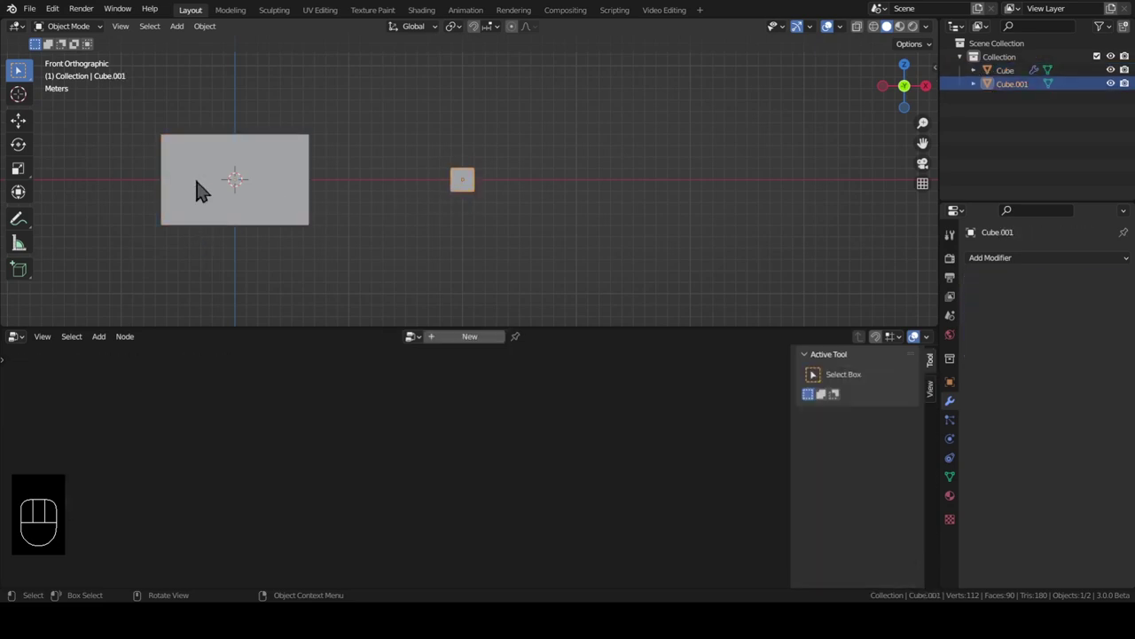
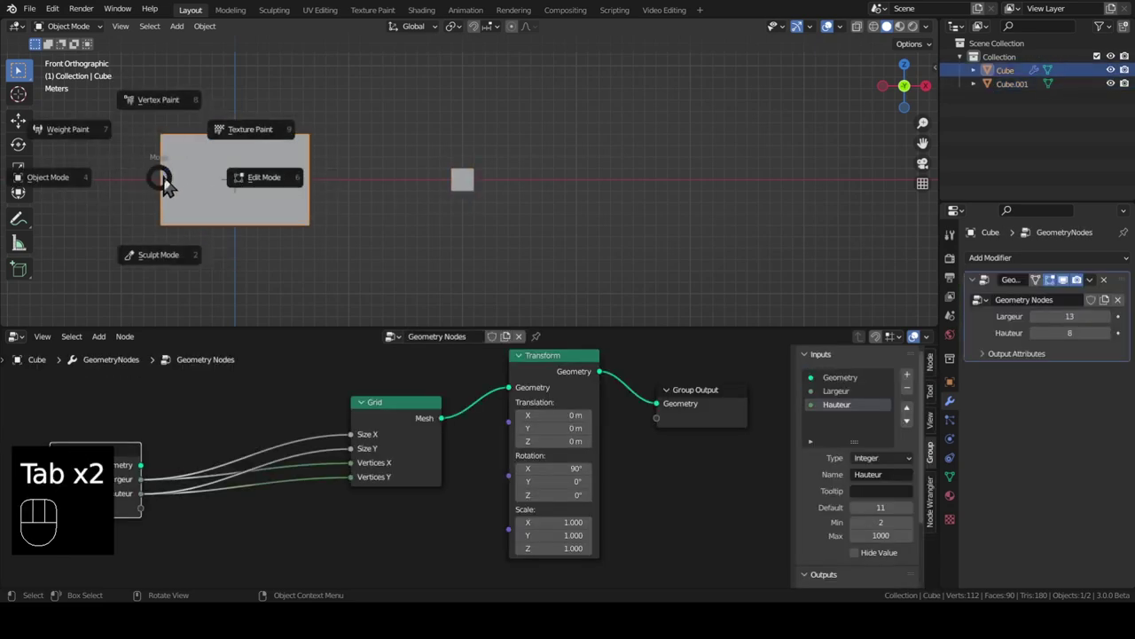
pyautogui.press('z')
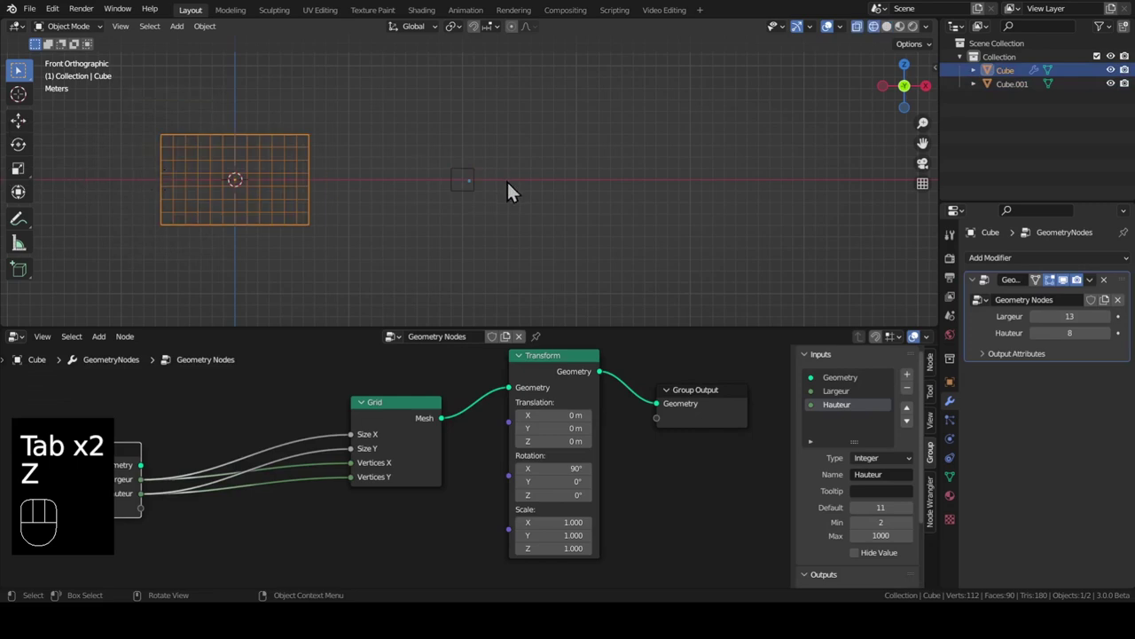
pyautogui.click(468, 177)
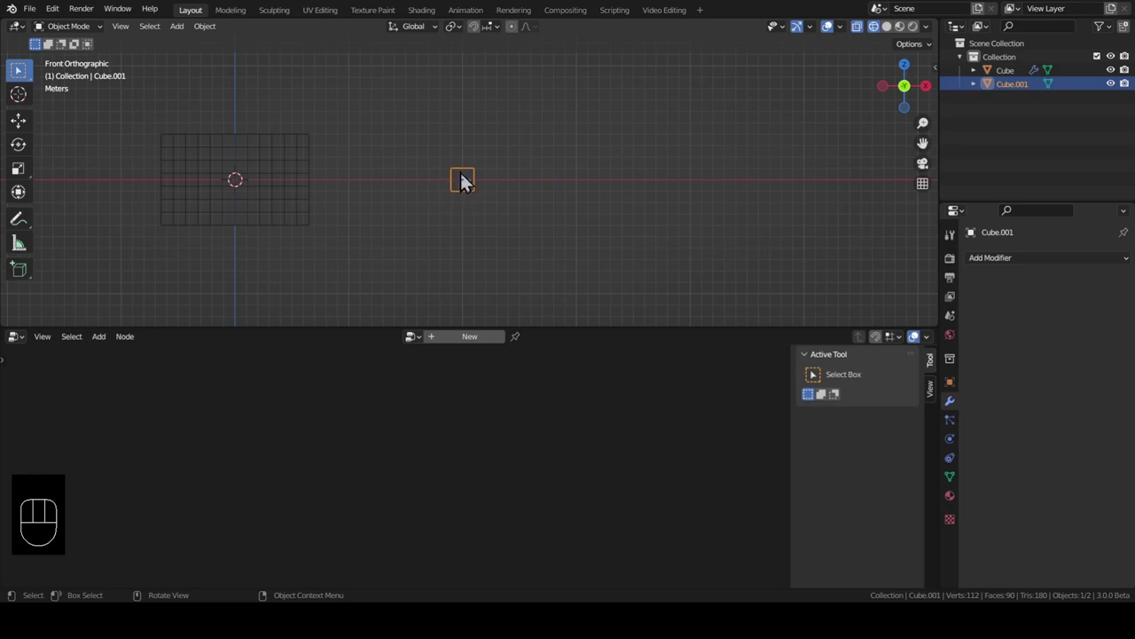
# Snap the 3D cursor to the panel's bottom-left vertex in Edit Mode
pyautogui.click(465, 177)
pyautogui.press('Tab')
pyautogui.press('z')
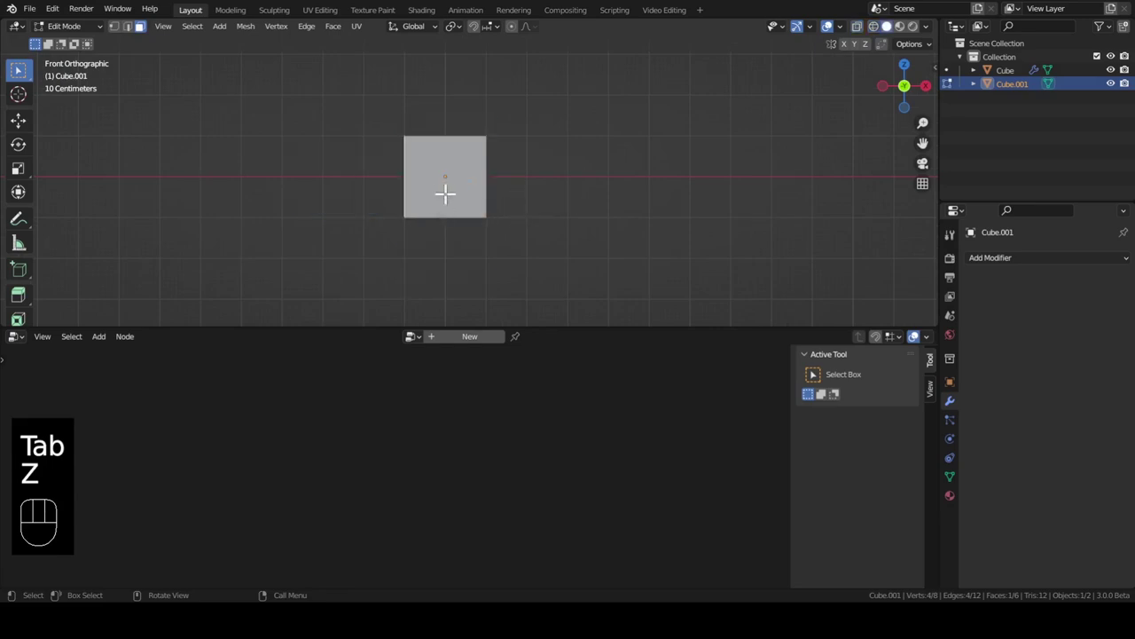
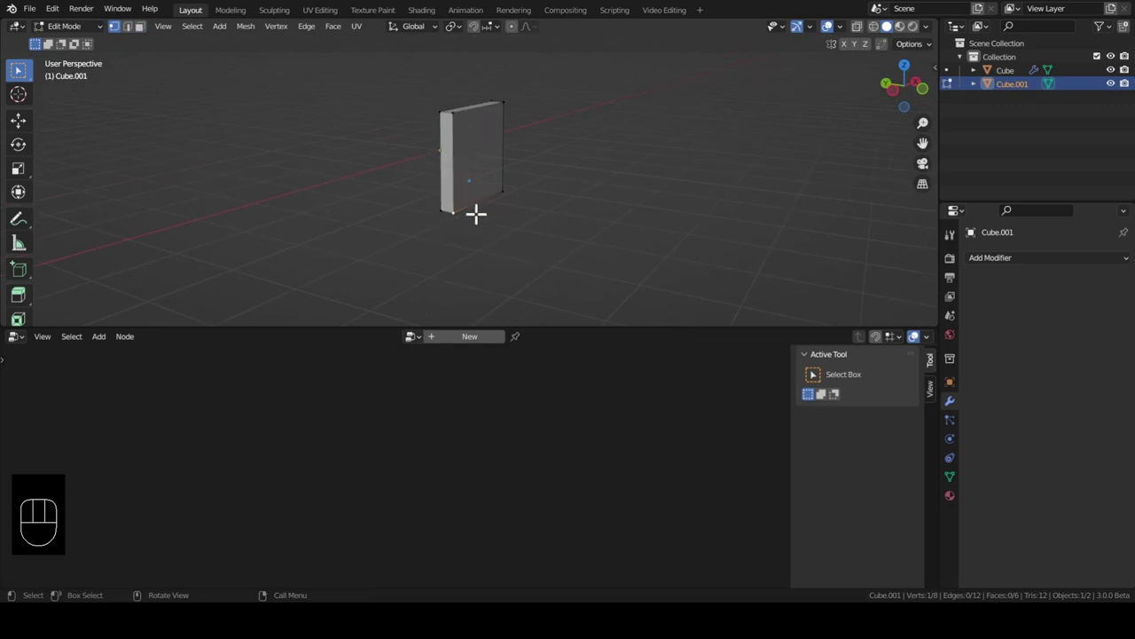
pyautogui.press('shift+s')
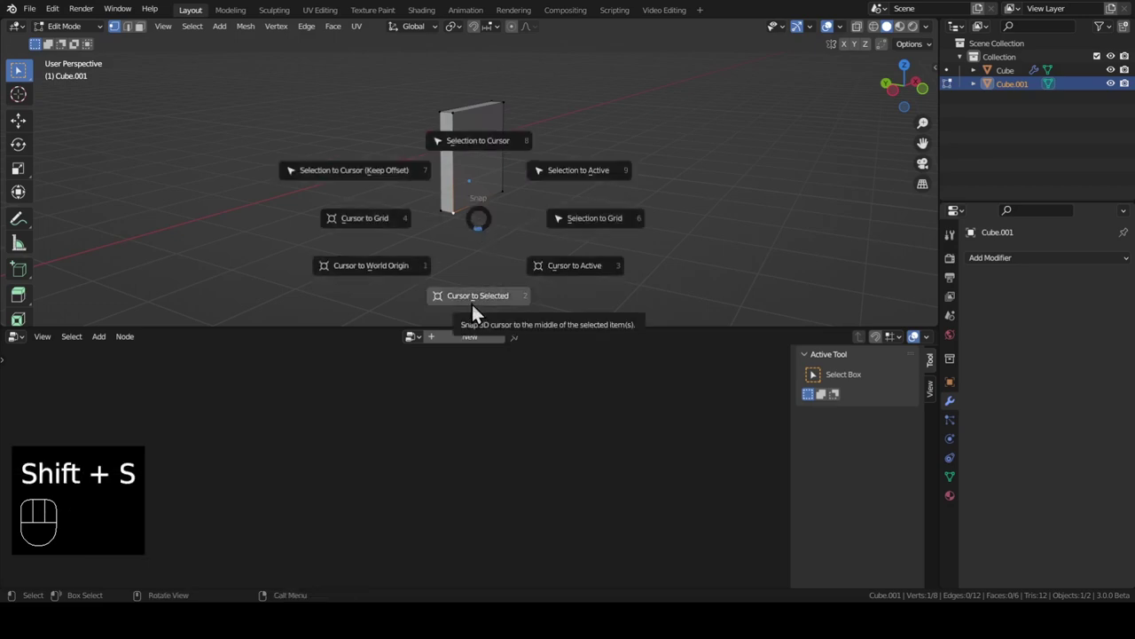
pyautogui.press('shift+s')
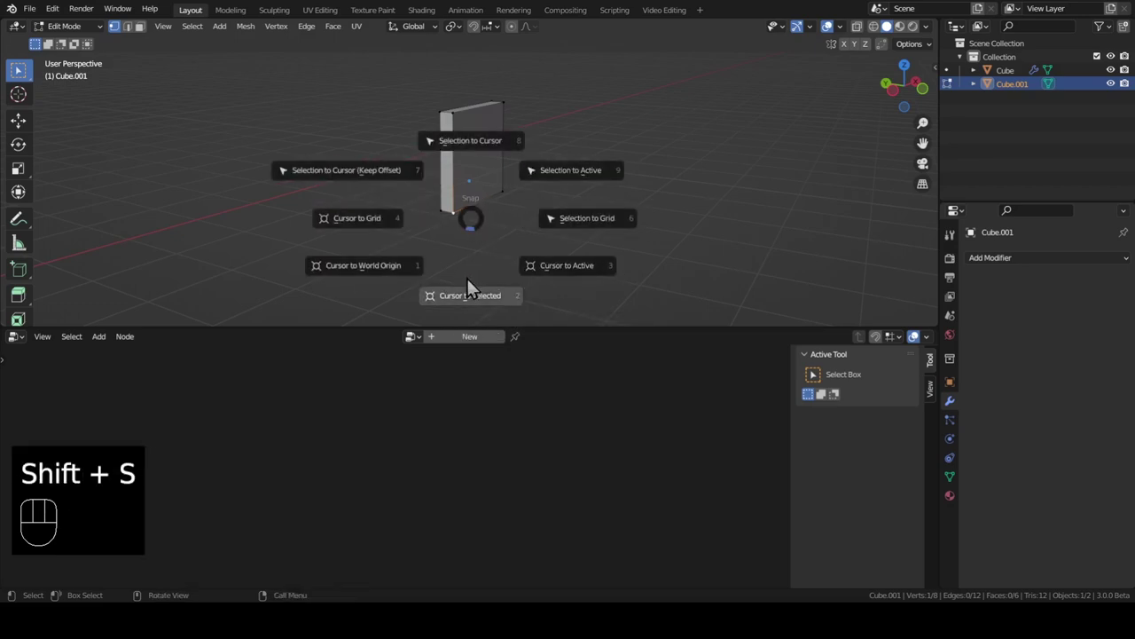
pyautogui.press('Tab')
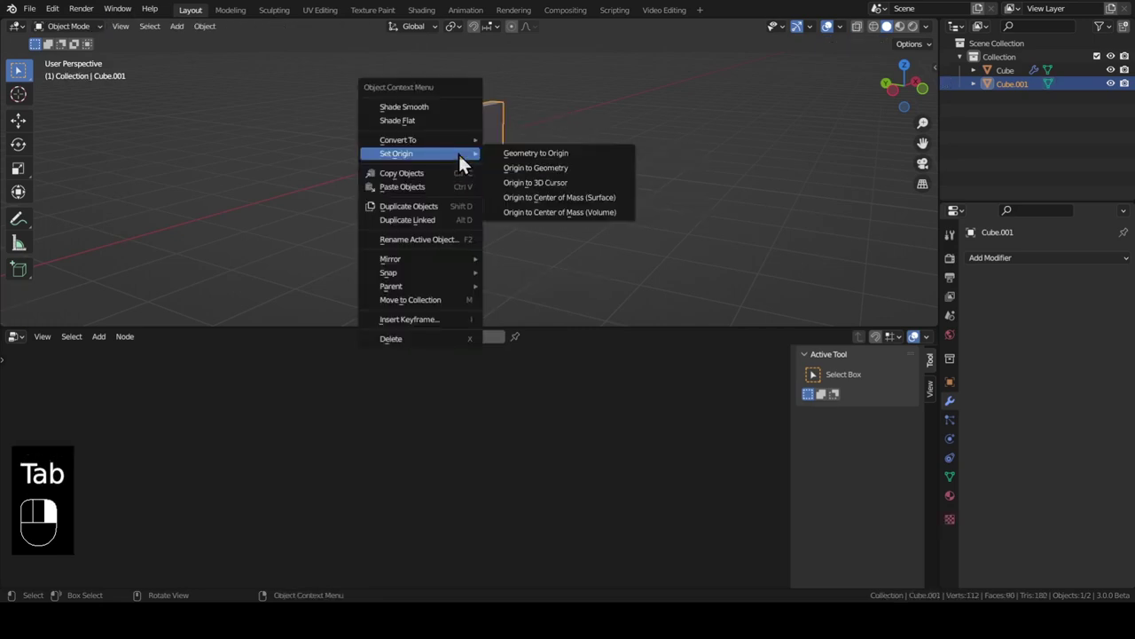
# Set the panel's origin to the 3D cursor and view it from the front
pyautogui.moveTo(435, 145); pyautogui.dragTo(459, 231)
pyautogui.moveTo(459, 231); pyautogui.dragTo(440, 229)
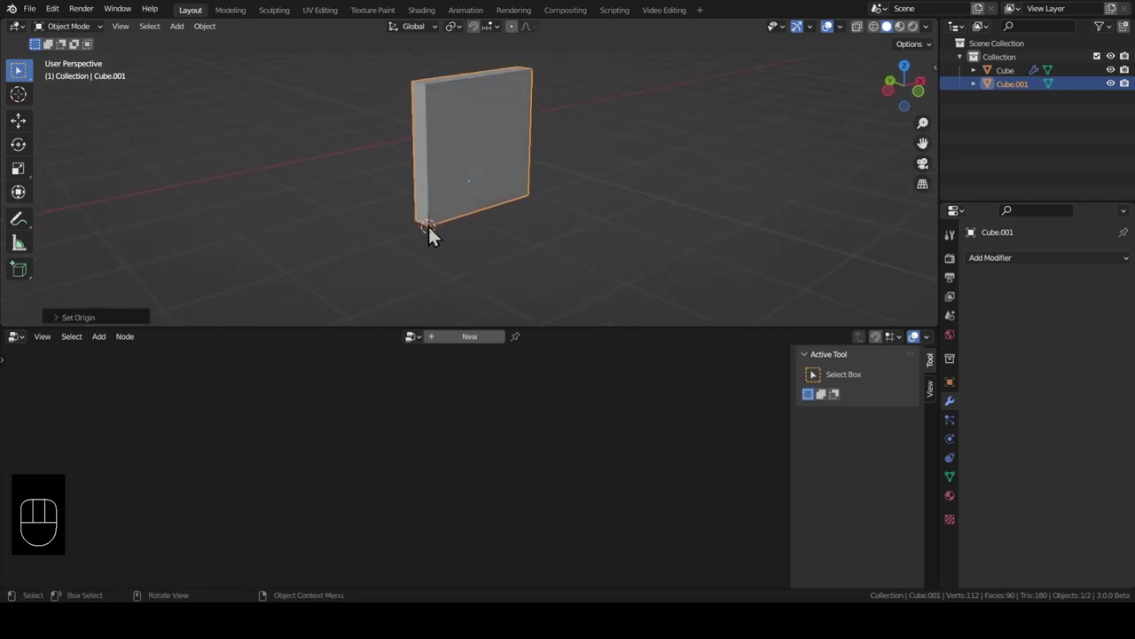
pyautogui.middleClick(431, 205)
pyautogui.press('KP_1')
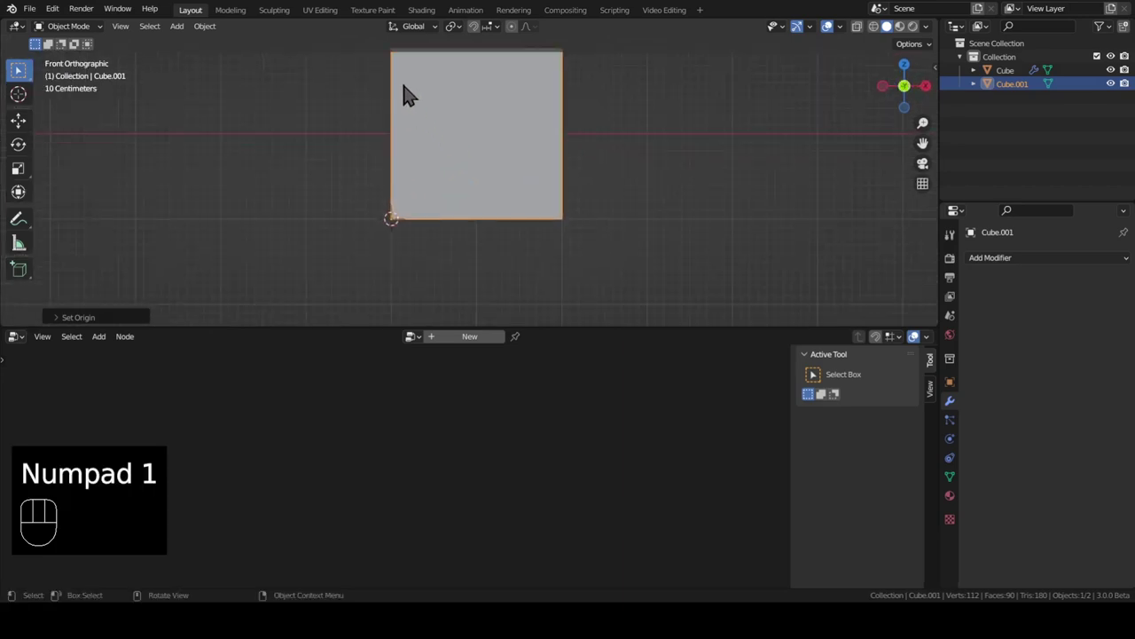
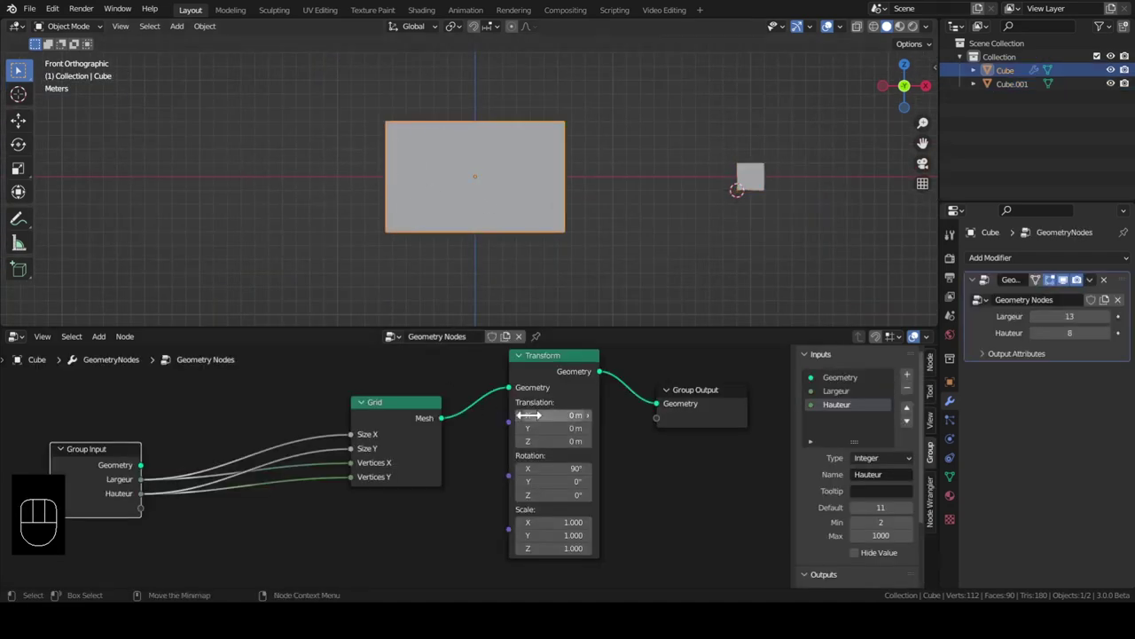
# Select the facade grid and make room before Group Output in the node tree
pyautogui.click(733, 391)
pyautogui.click(728, 413)
pyautogui.press('g')
pyautogui.moveTo(555, 377); pyautogui.dragTo(518, 382)
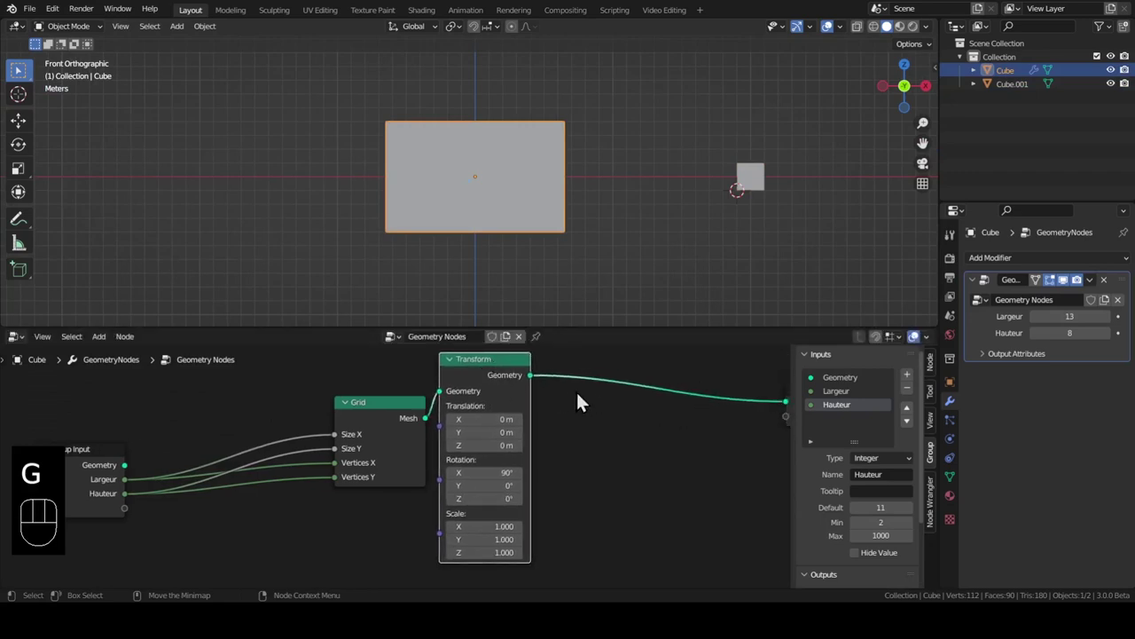
# Insert an Instance on Points node after Transform and start adding an Object Info node
pyautogui.press('shift+a')
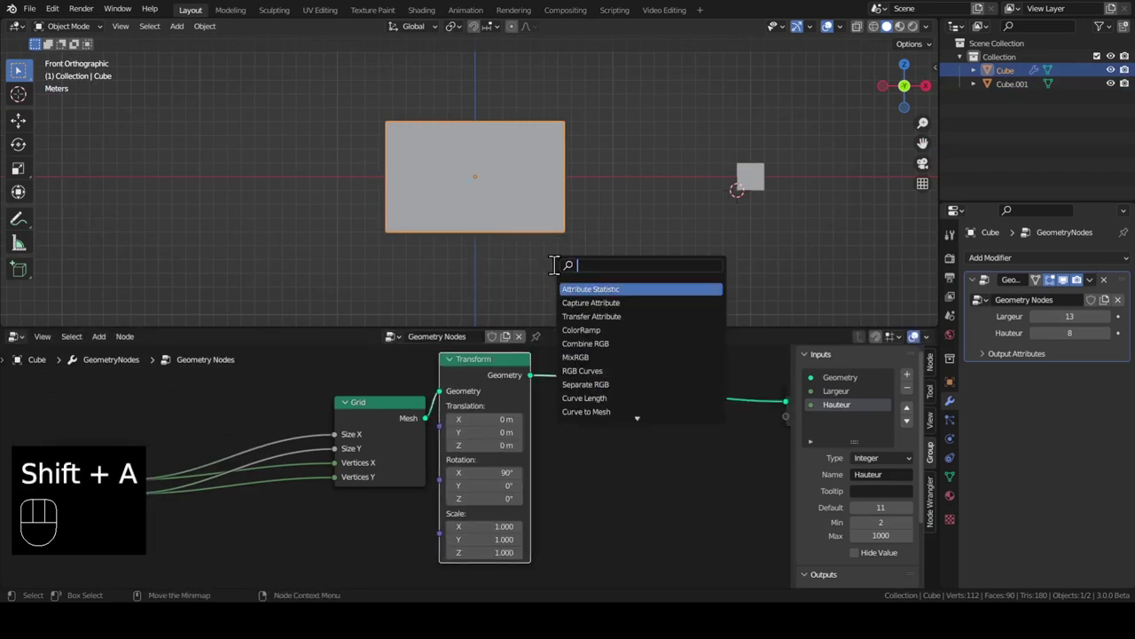
pyautogui.press('Down')
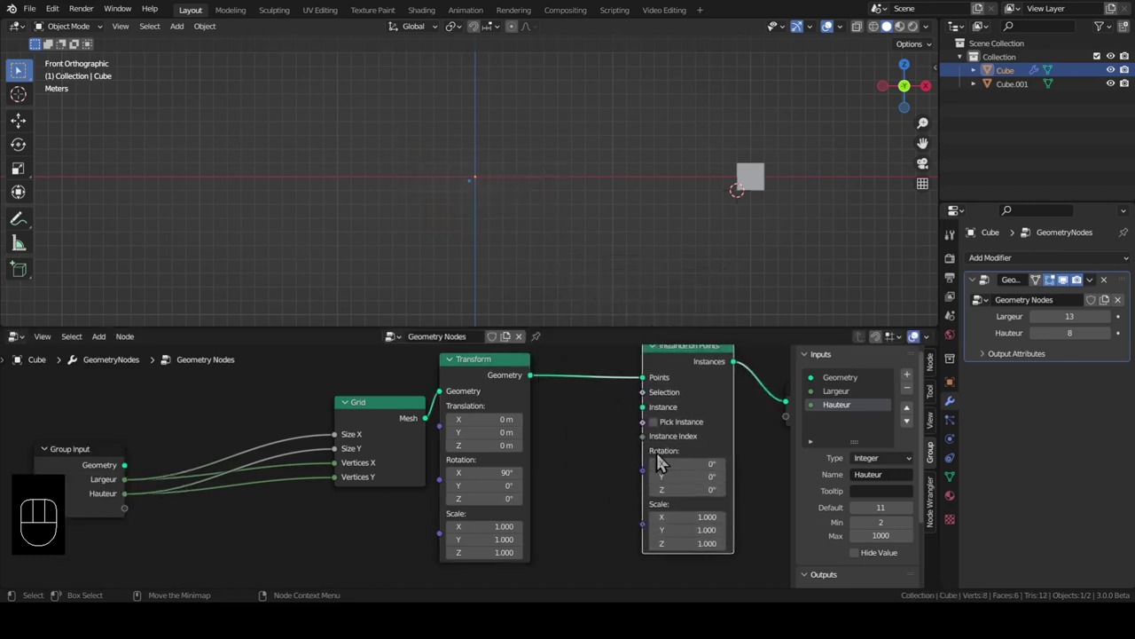
pyautogui.press('shift+a')
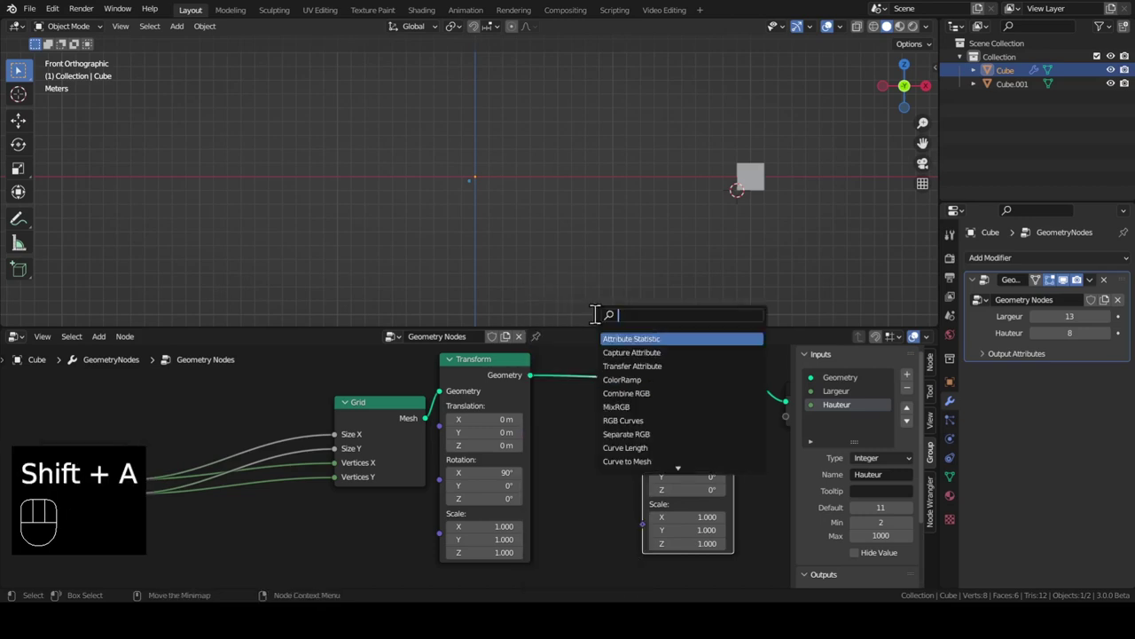
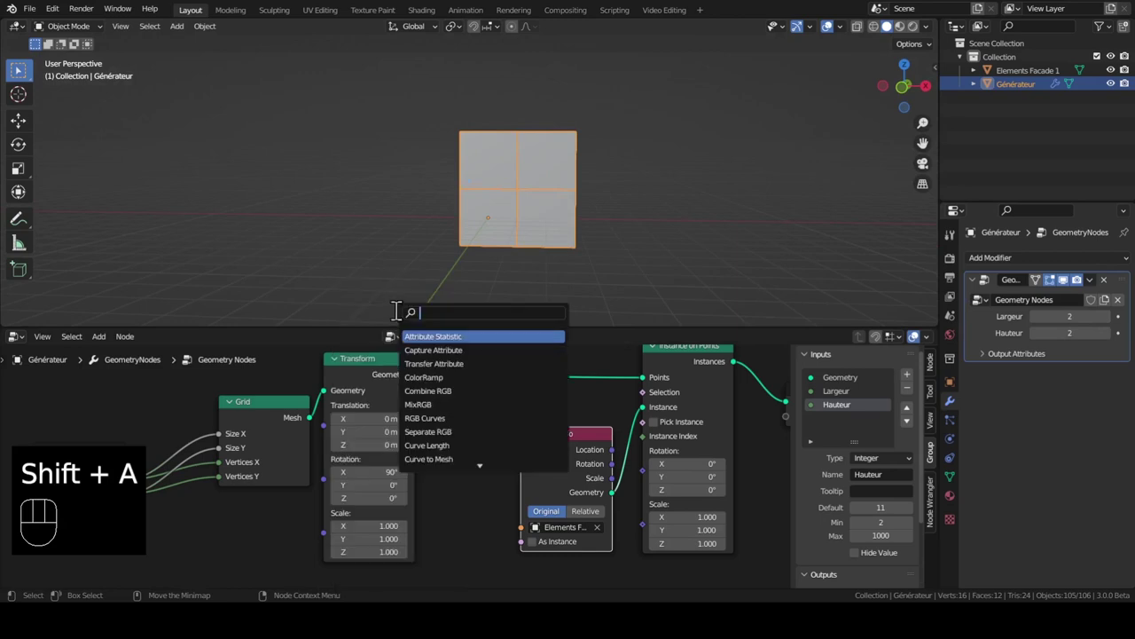
# Insert Mesh to Points between Transform and Instance on Points and view the bare points from the front
pyautogui.press('Down')
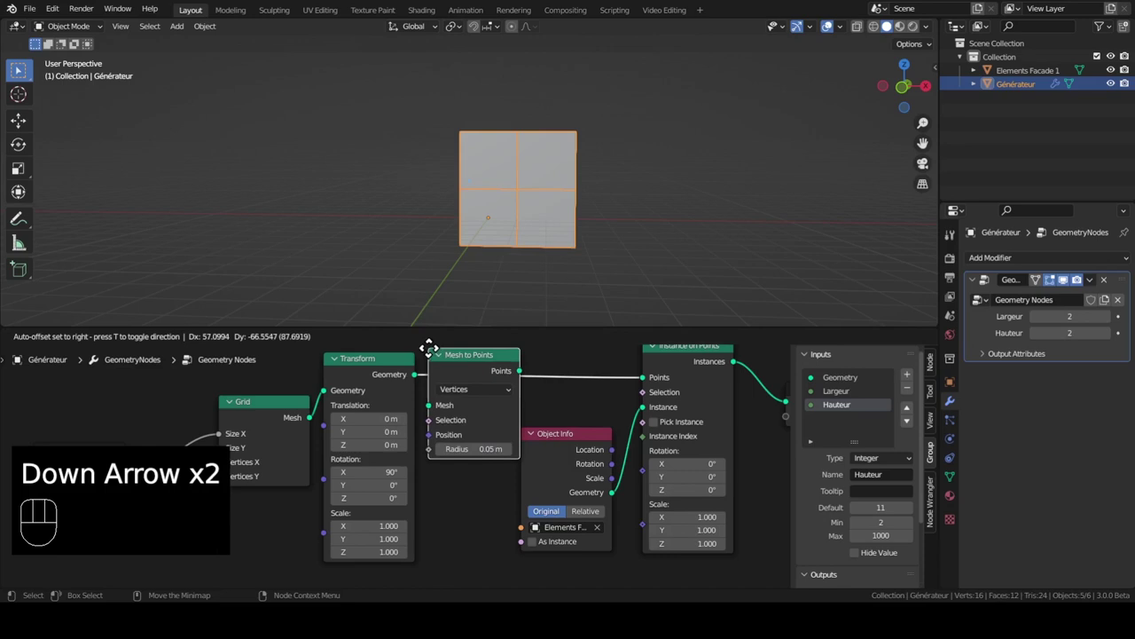
pyautogui.click(676, 373)
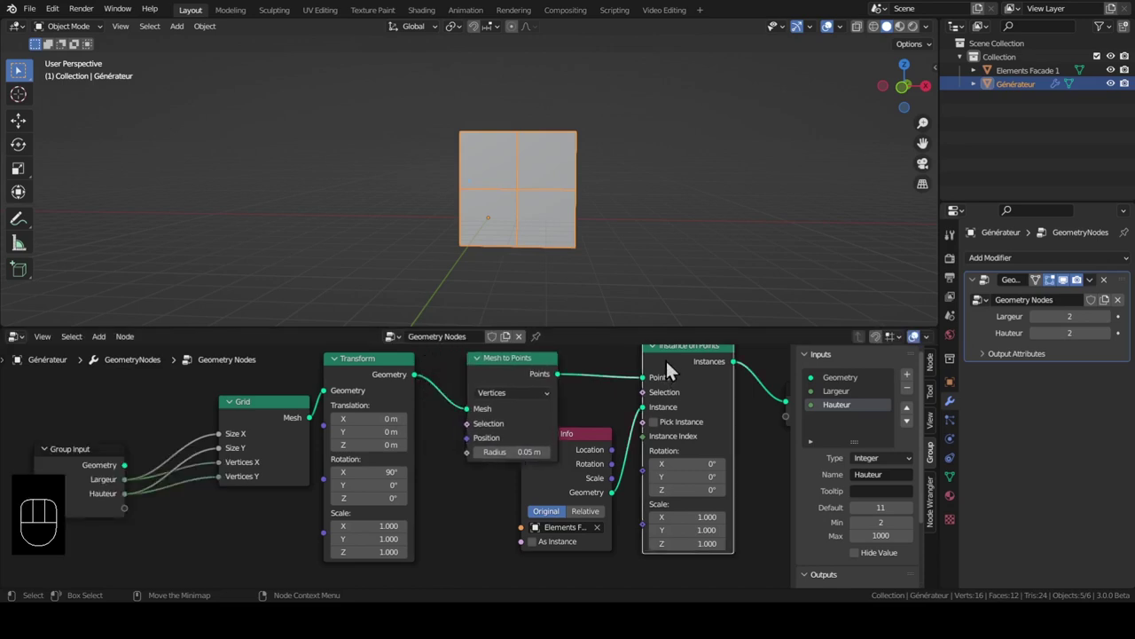
pyautogui.press('m')
pyautogui.moveTo(495, 200); pyautogui.dragTo(496, 208)
pyautogui.press('KP_1')
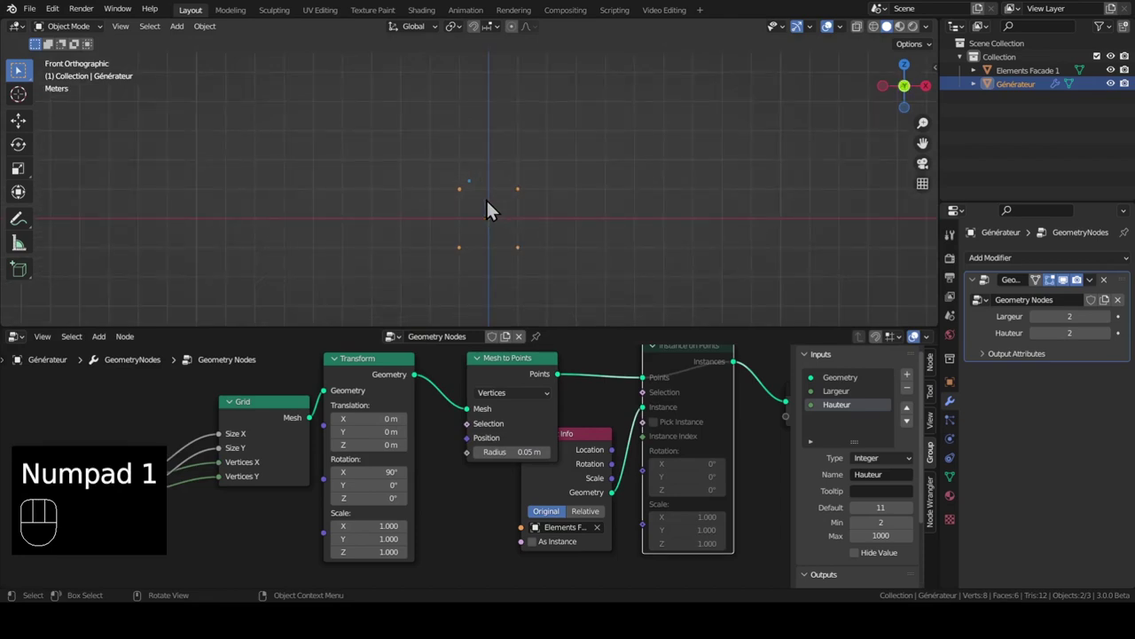
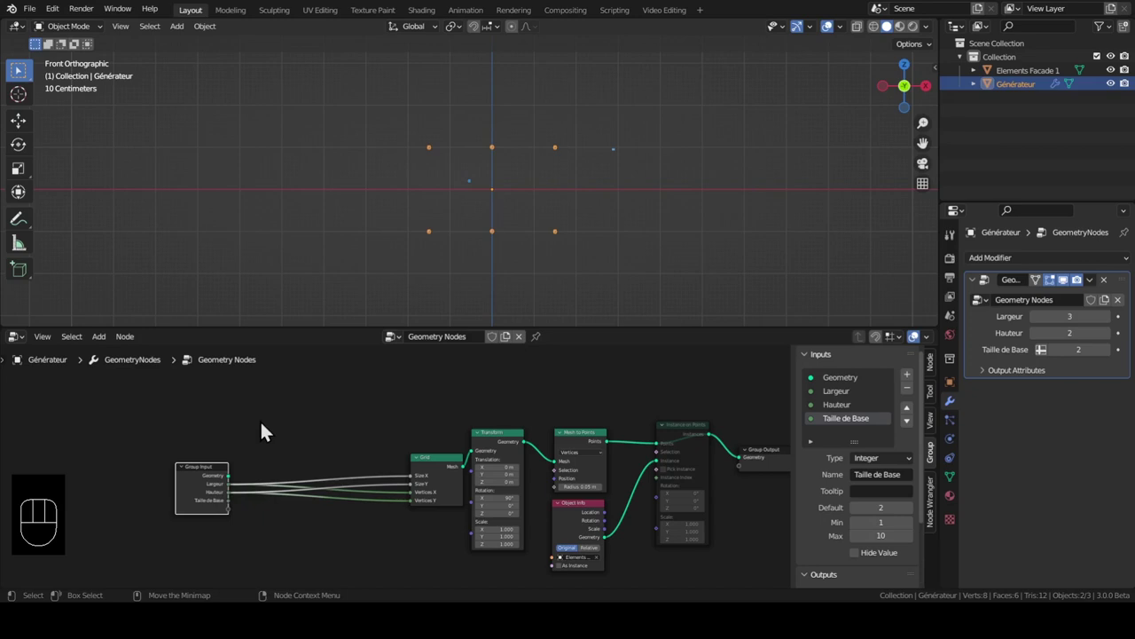
# Add a Value node and wire its output into the Grid's Size X so the points spread apart
pyautogui.press('shift+a')
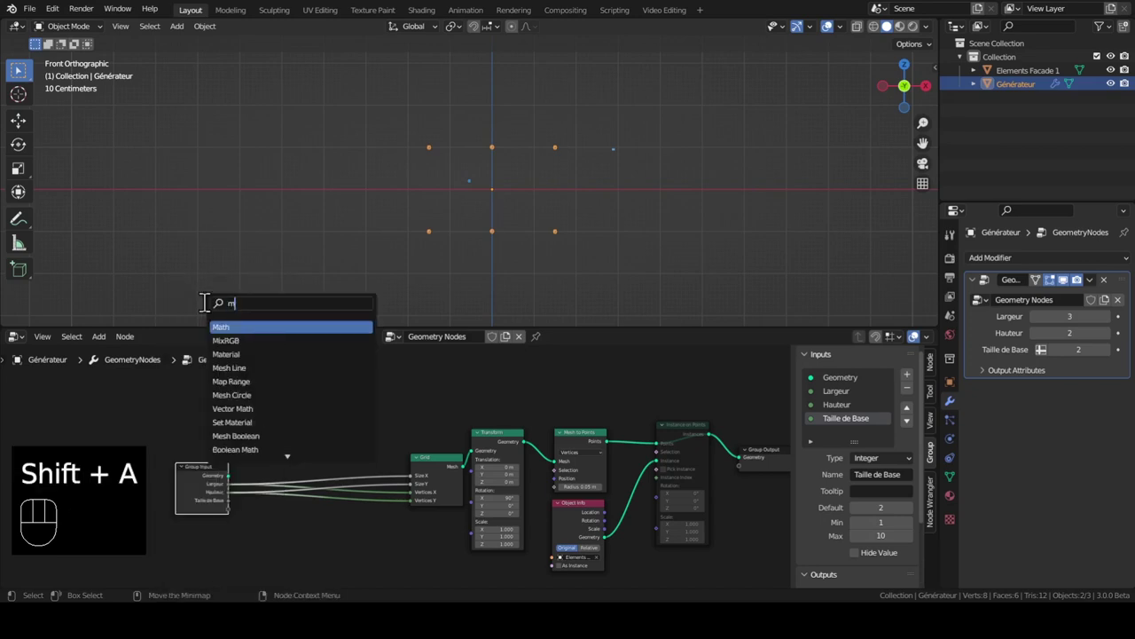
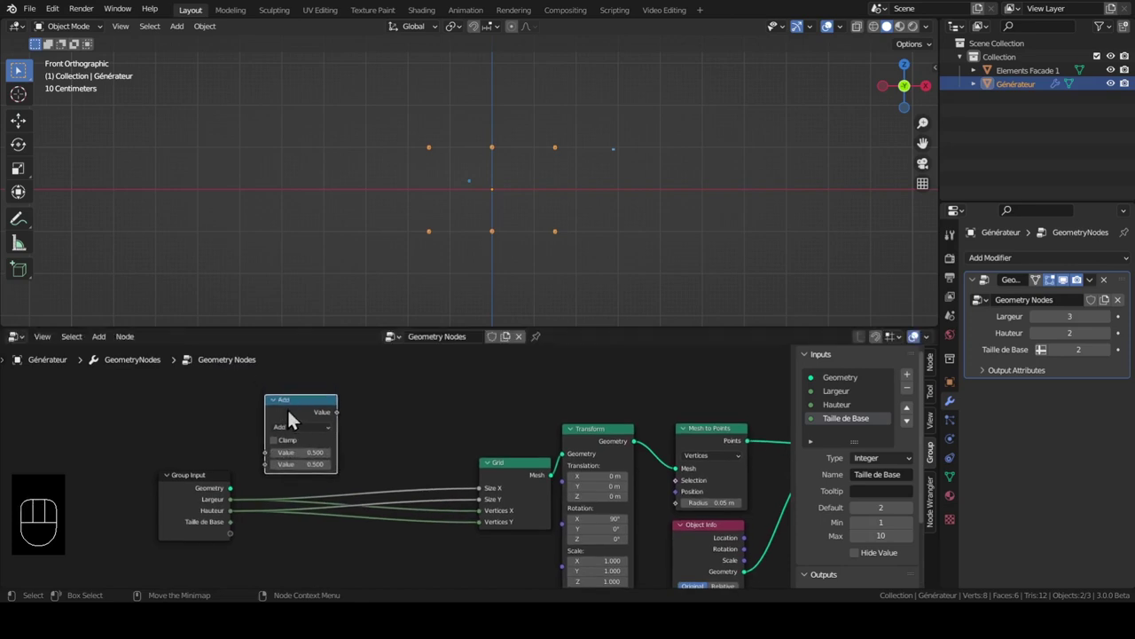
pyautogui.press('shift+a')
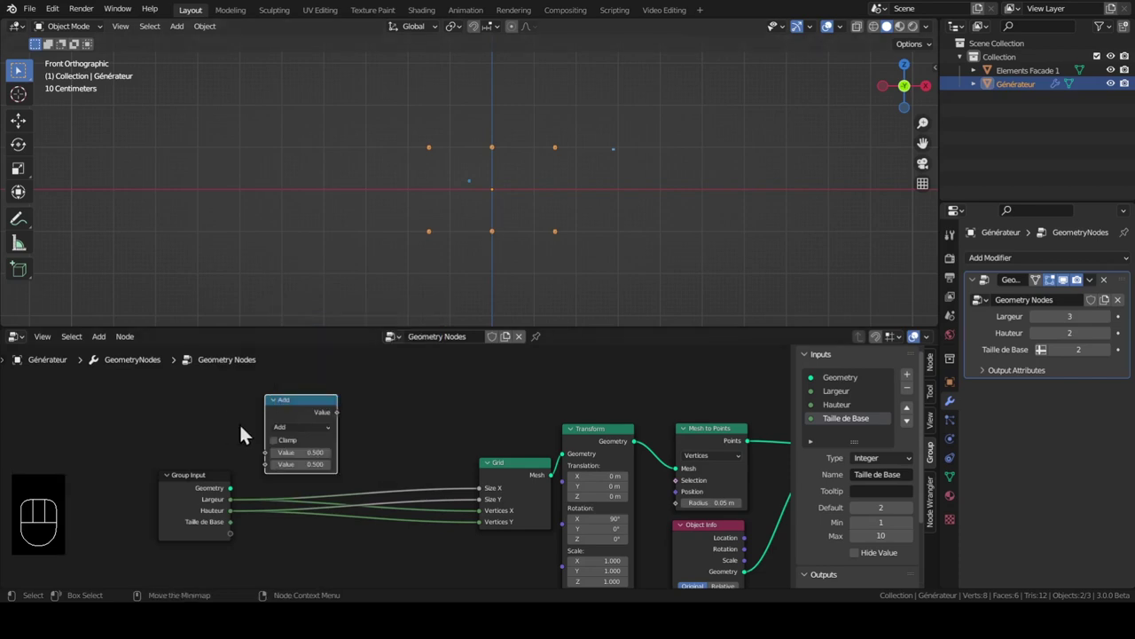
pyautogui.click(286, 420)
pyautogui.middleClick(301, 450)
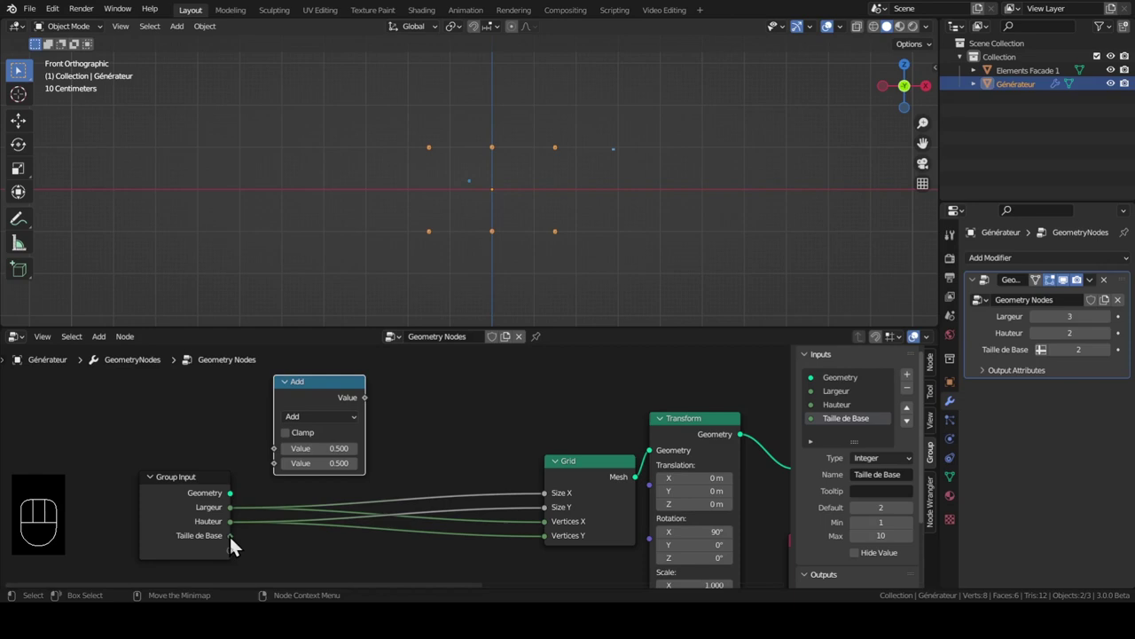
pyautogui.moveTo(237, 544); pyautogui.dragTo(270, 485)
pyautogui.moveTo(239, 516); pyautogui.dragTo(301, 441)
pyautogui.moveTo(307, 425); pyautogui.dragTo(314, 292)
pyautogui.moveTo(372, 406); pyautogui.dragTo(556, 503)
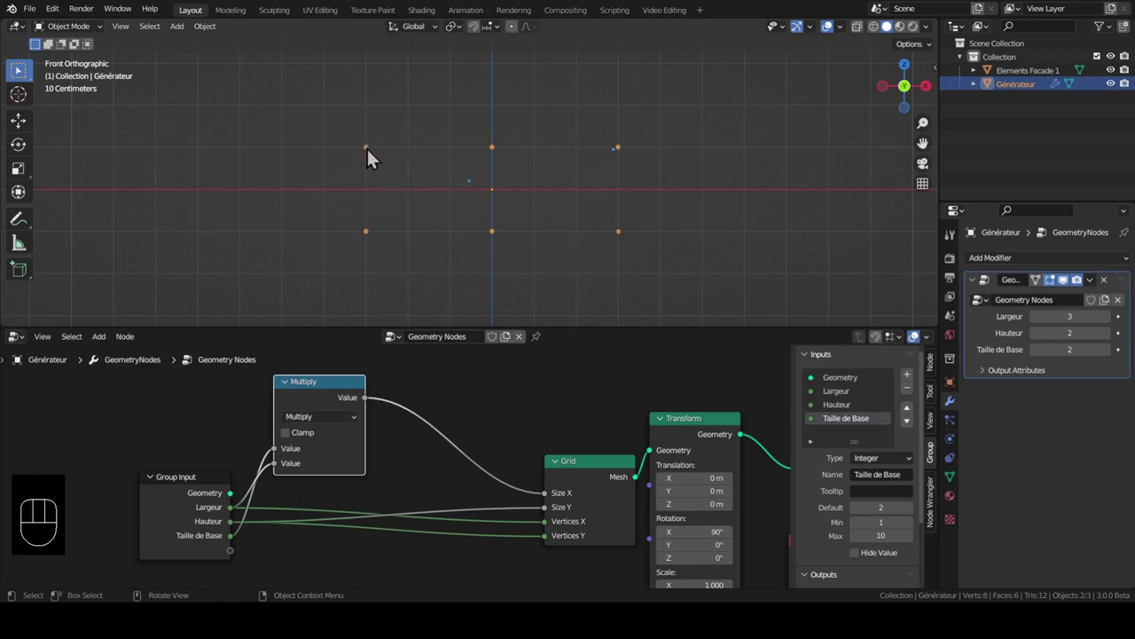
# Preview the Instance on Points output, showing Elements Facade 1 on the 3-by-2 points
pyautogui.press('d')
pyautogui.press('d')
pyautogui.press('d')
pyautogui.moveTo(625, 150); pyautogui.dragTo(492, 153)
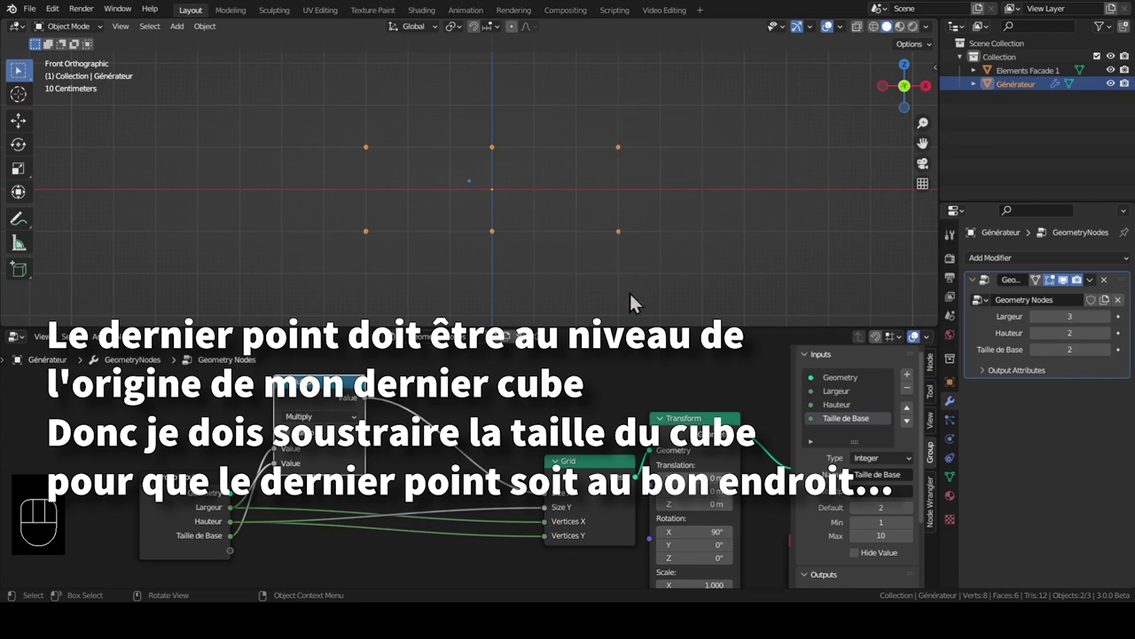
pyautogui.middleClick(765, 463)
pyautogui.click(739, 414)
pyautogui.press('m')
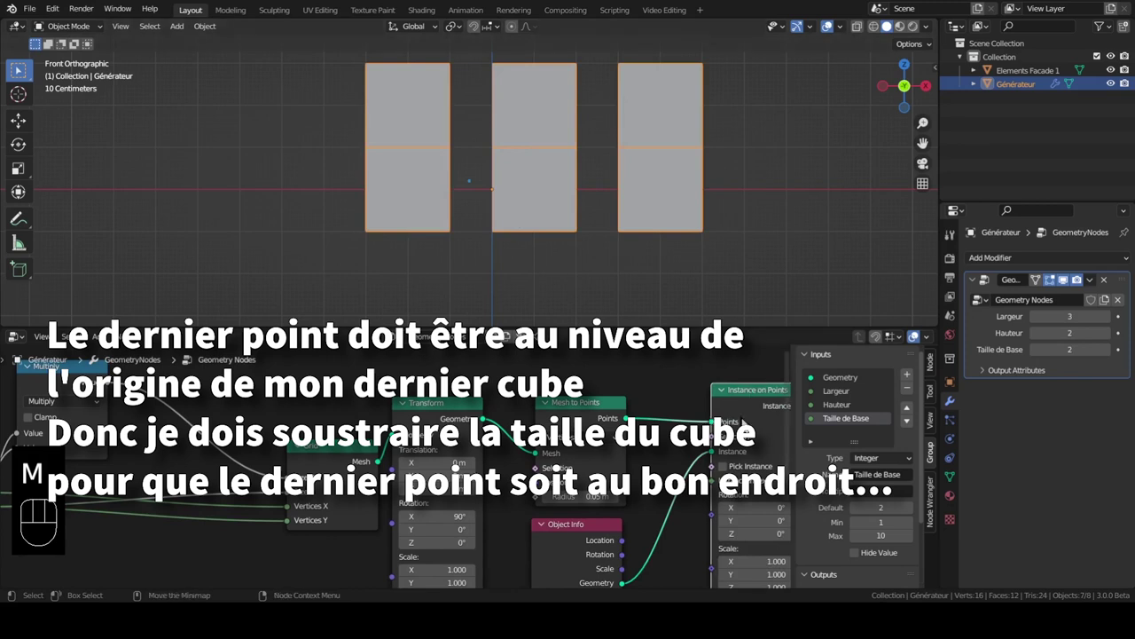
# With Largeur at 4, add a Multiply node at 0.5 ahead of the Grid's Size X
pyautogui.middleClick(515, 195)
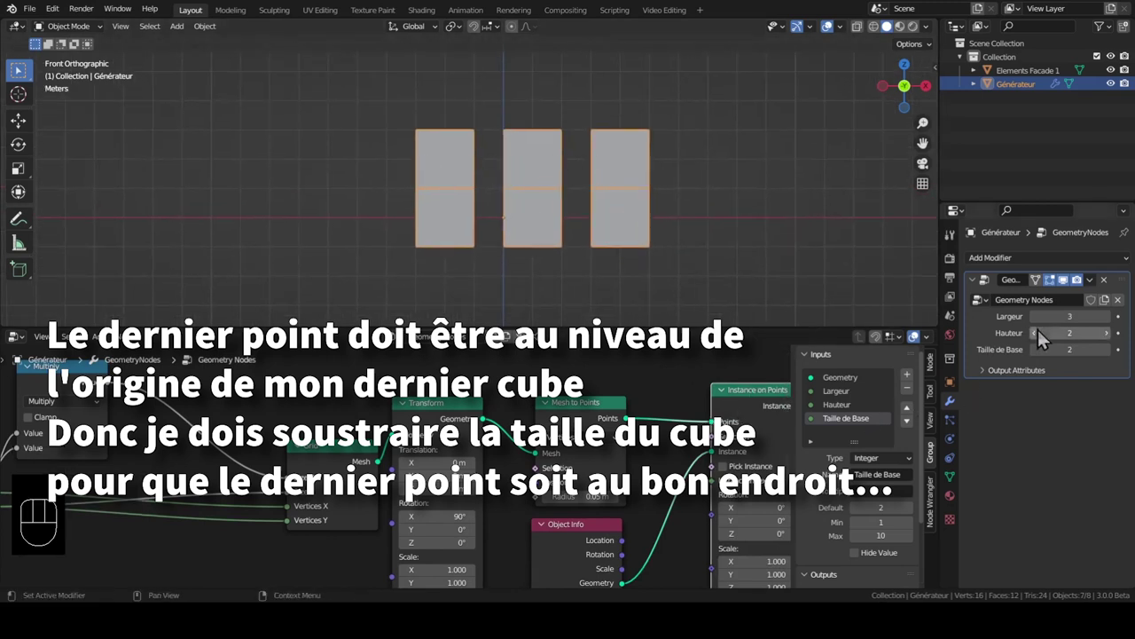
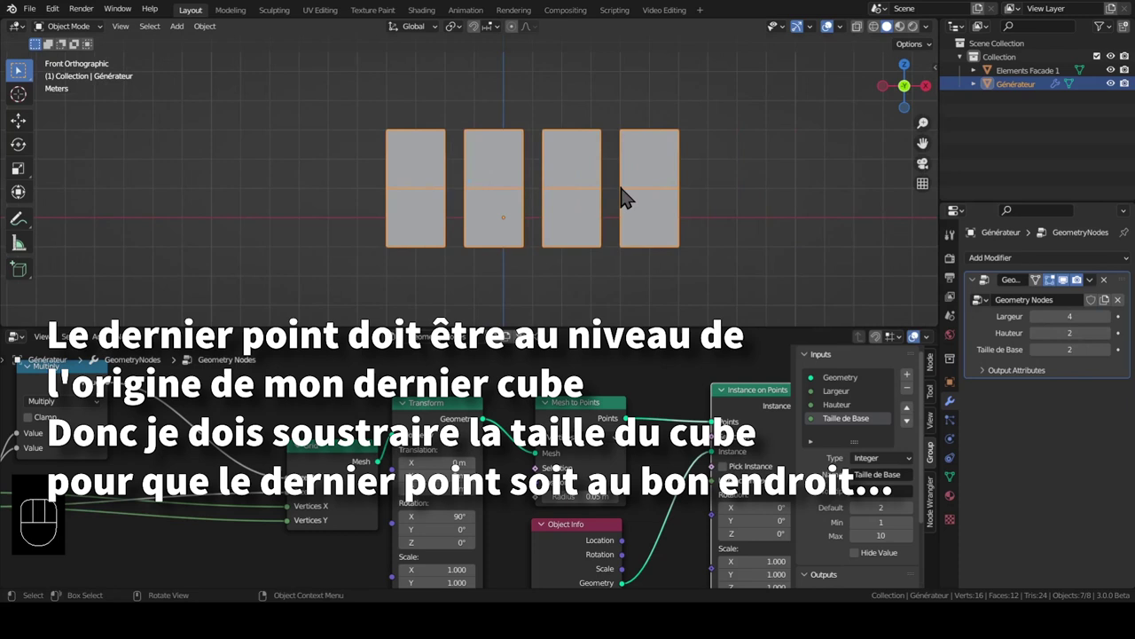
pyautogui.middleClick(69, 456)
pyautogui.click(338, 391)
pyautogui.press('shift+d')
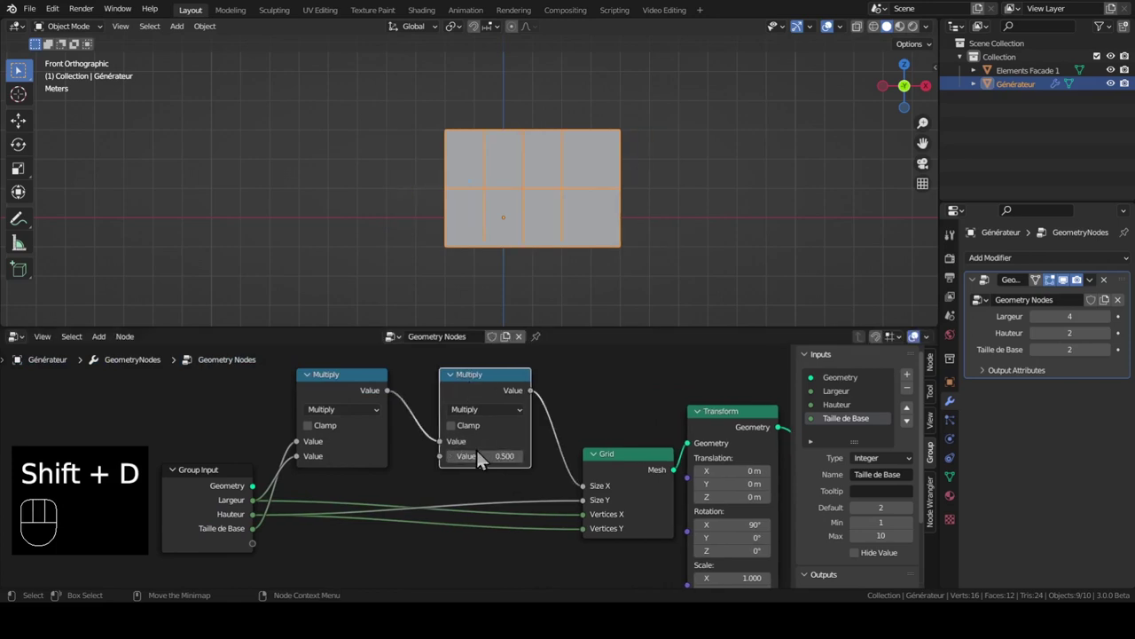
# Feed a Subtract node from the Multiply result and a second value, then check Largeur 2, Hauteur 4
pyautogui.moveTo(488, 419); pyautogui.dragTo(442, 339)
pyautogui.moveTo(261, 537); pyautogui.dragTo(448, 462)
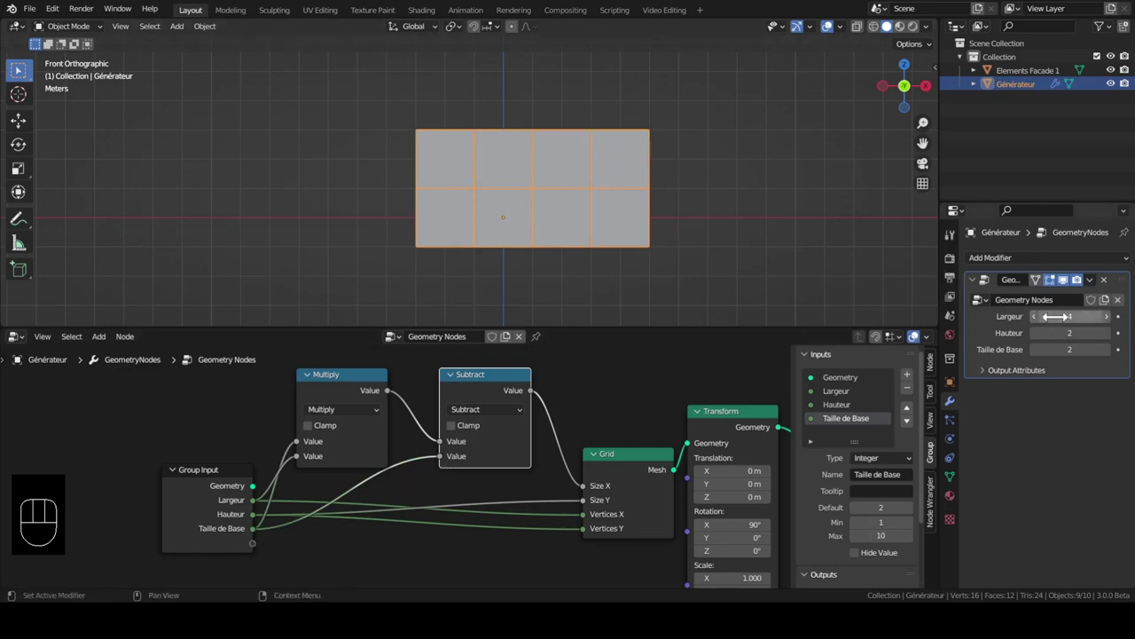
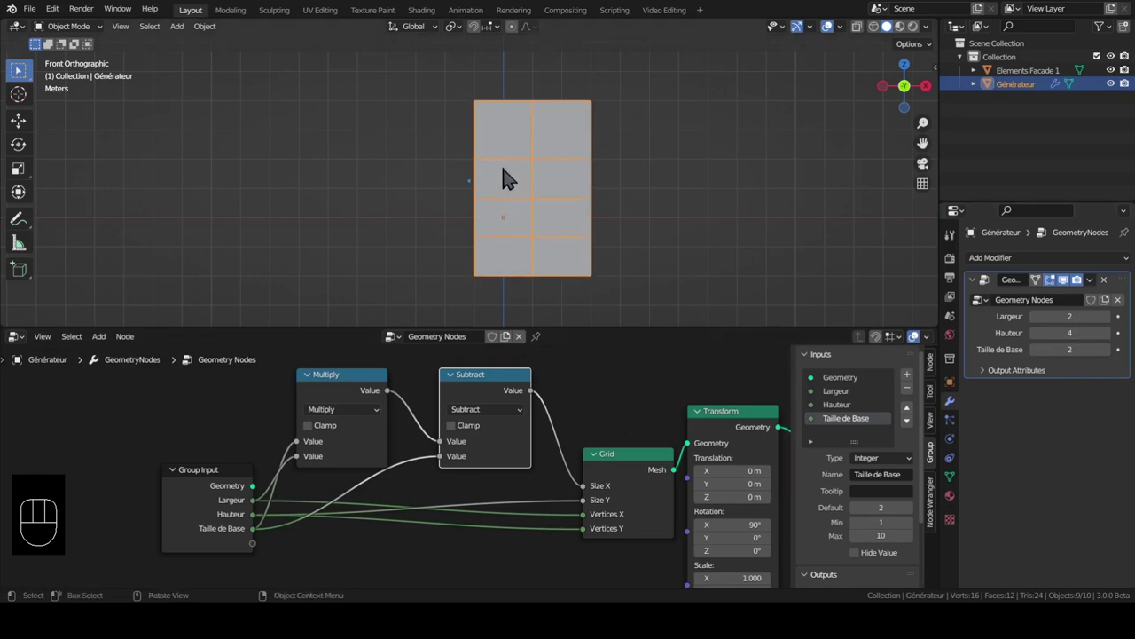
pyautogui.press('z')
pyautogui.press('z')
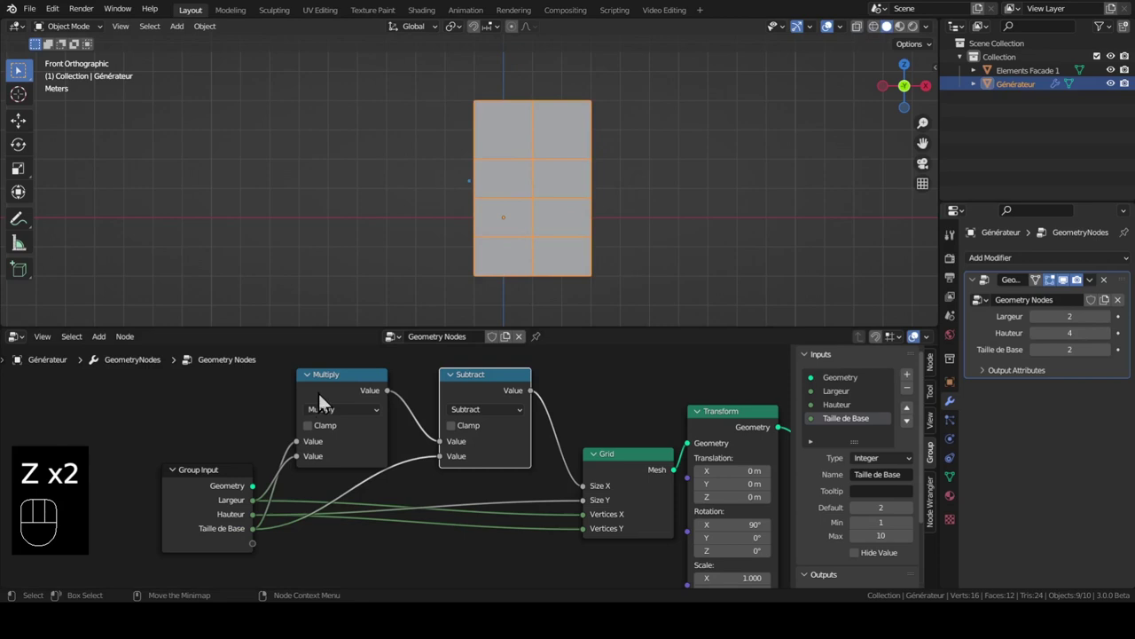
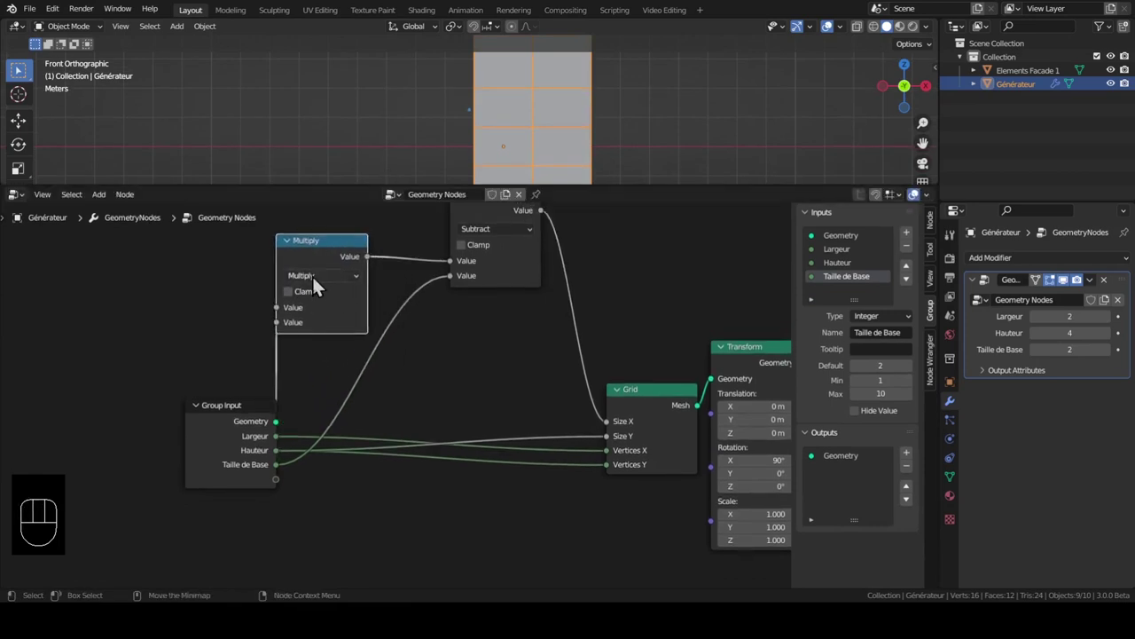
# Duplicate the Multiply node, place it lower and wire it into the Grid's Size Y
pyautogui.press('shift+d')
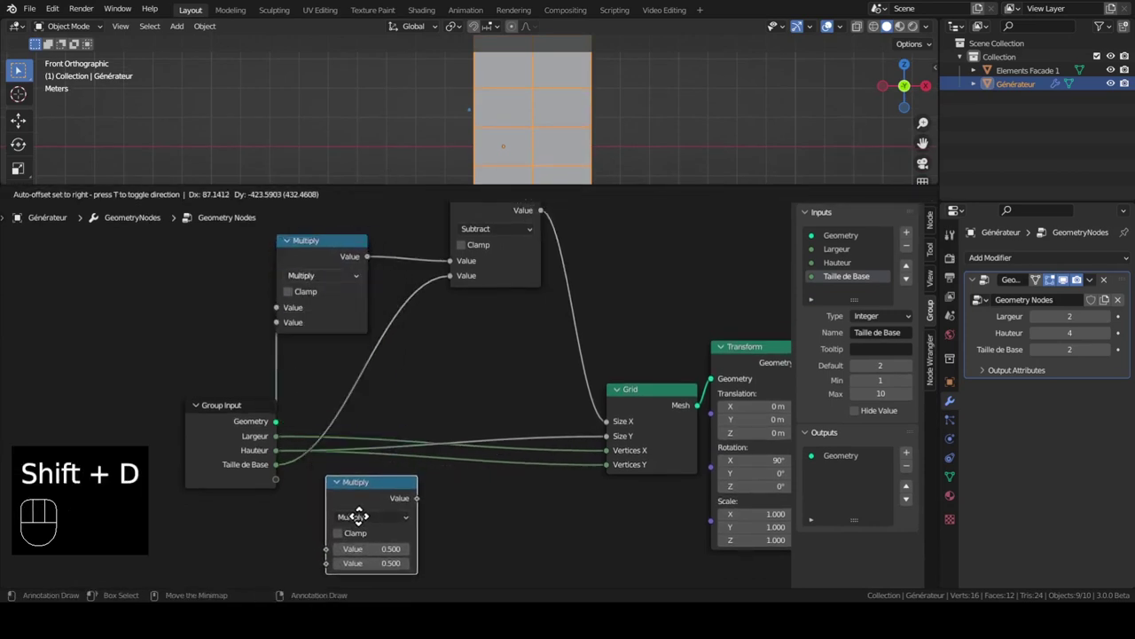
pyautogui.moveTo(286, 455); pyautogui.dragTo(337, 563)
pyautogui.moveTo(284, 473); pyautogui.dragTo(340, 515)
pyautogui.moveTo(432, 450); pyautogui.dragTo(618, 382)
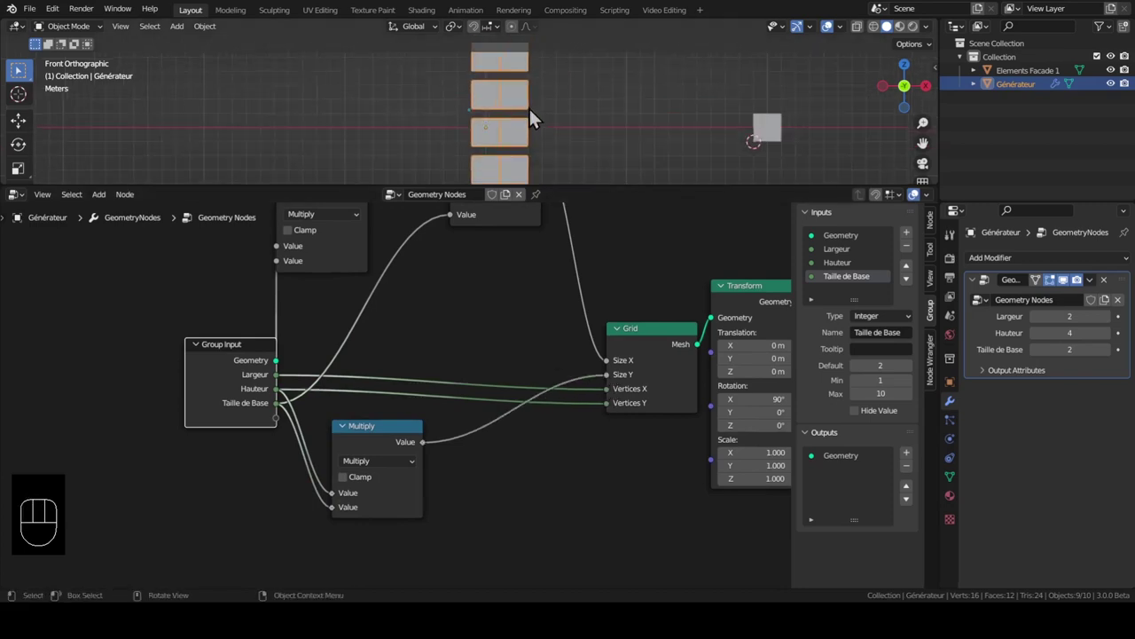
pyautogui.middleClick(547, 129)
pyautogui.middleClick(528, 119)
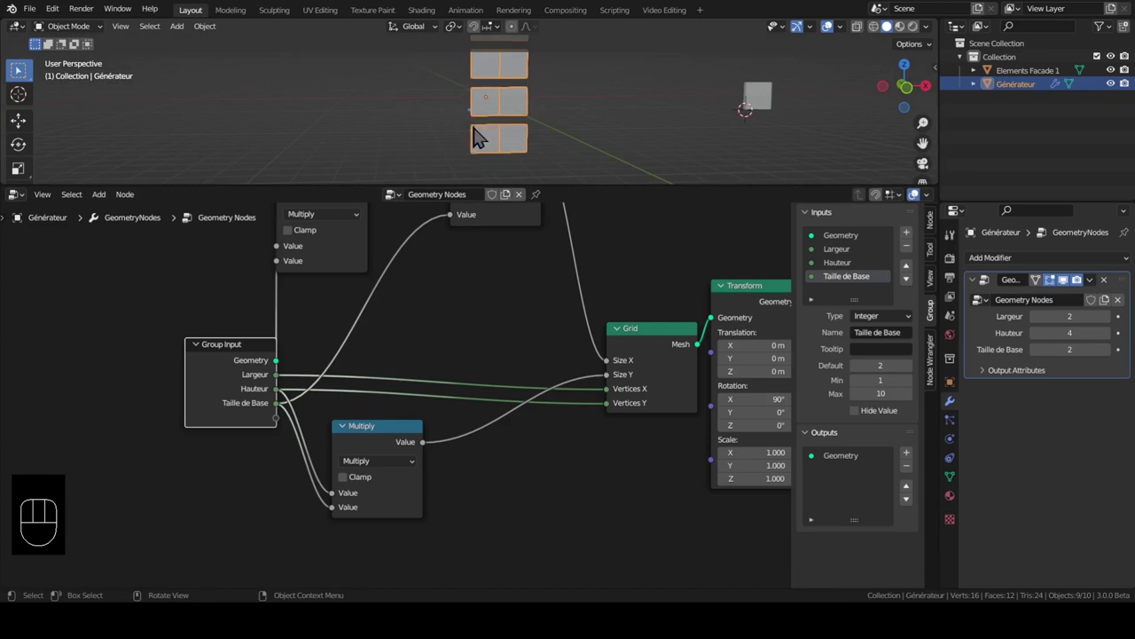
# Duplicate the Subtract node for Size Y, connect its second value, and maximize the 3D view
pyautogui.middleClick(473, 283)
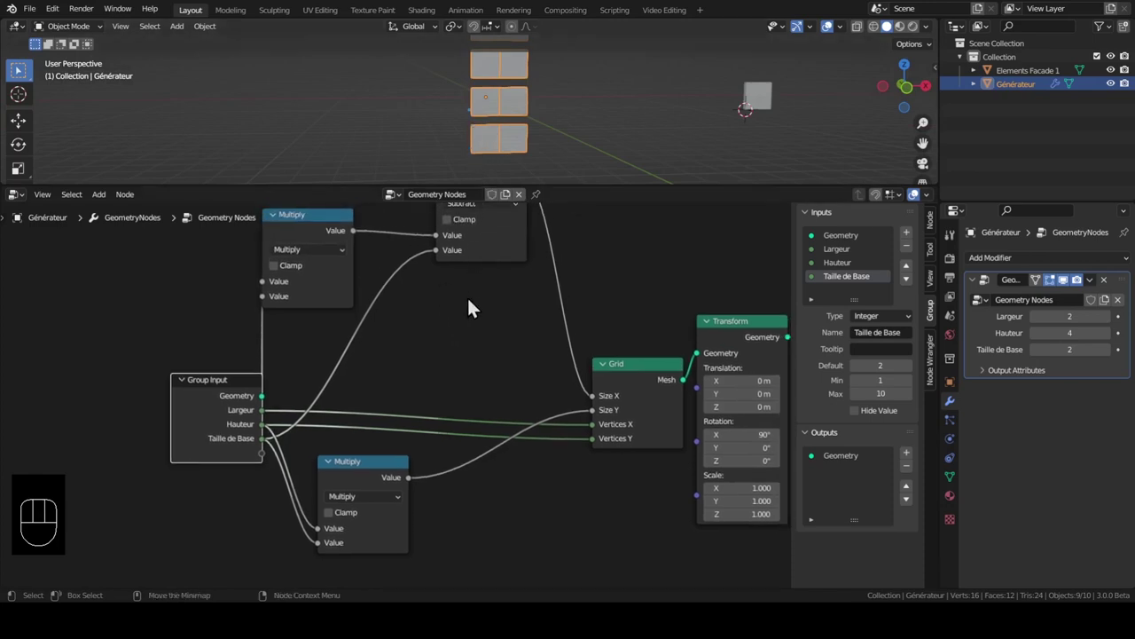
pyautogui.click(500, 257)
pyautogui.press('shift+d')
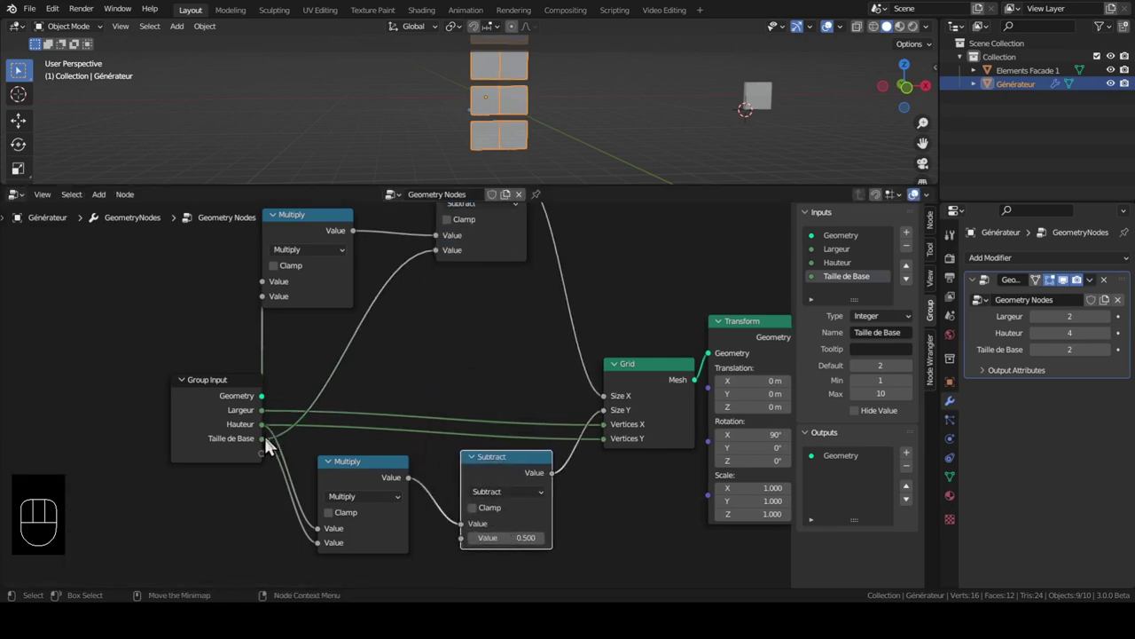
pyautogui.moveTo(272, 445); pyautogui.dragTo(469, 550)
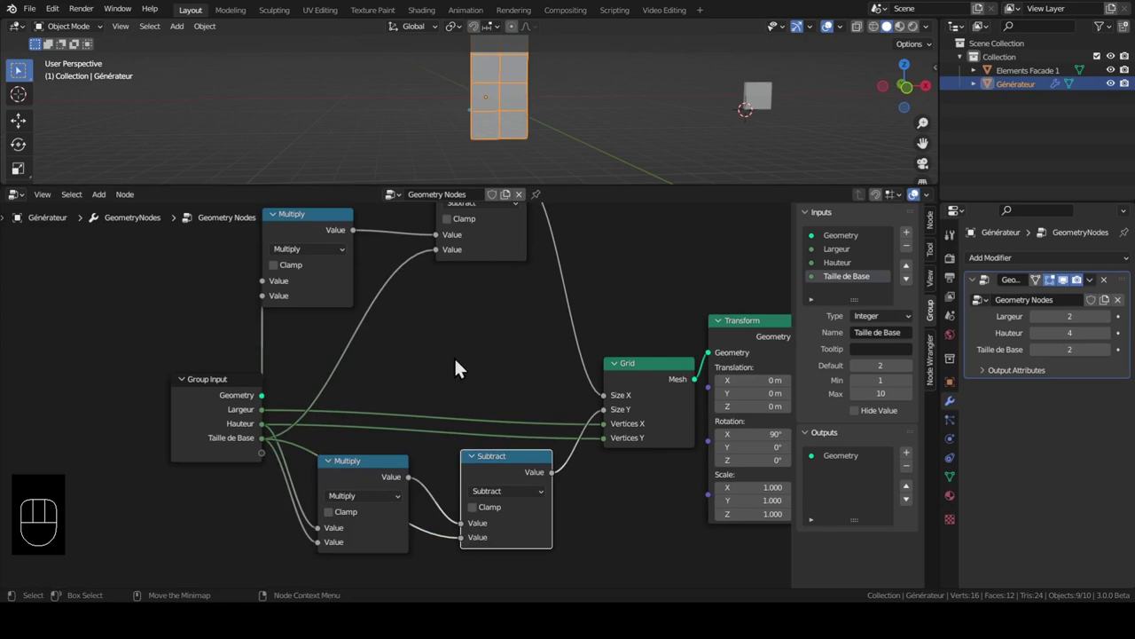
pyautogui.press('ctrl+space')
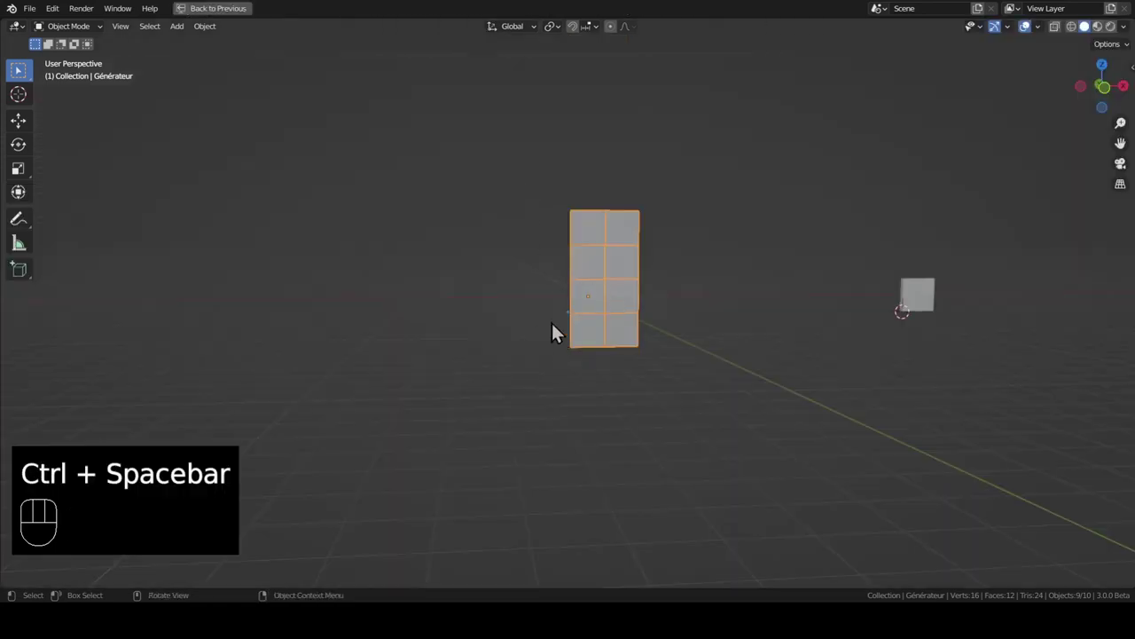
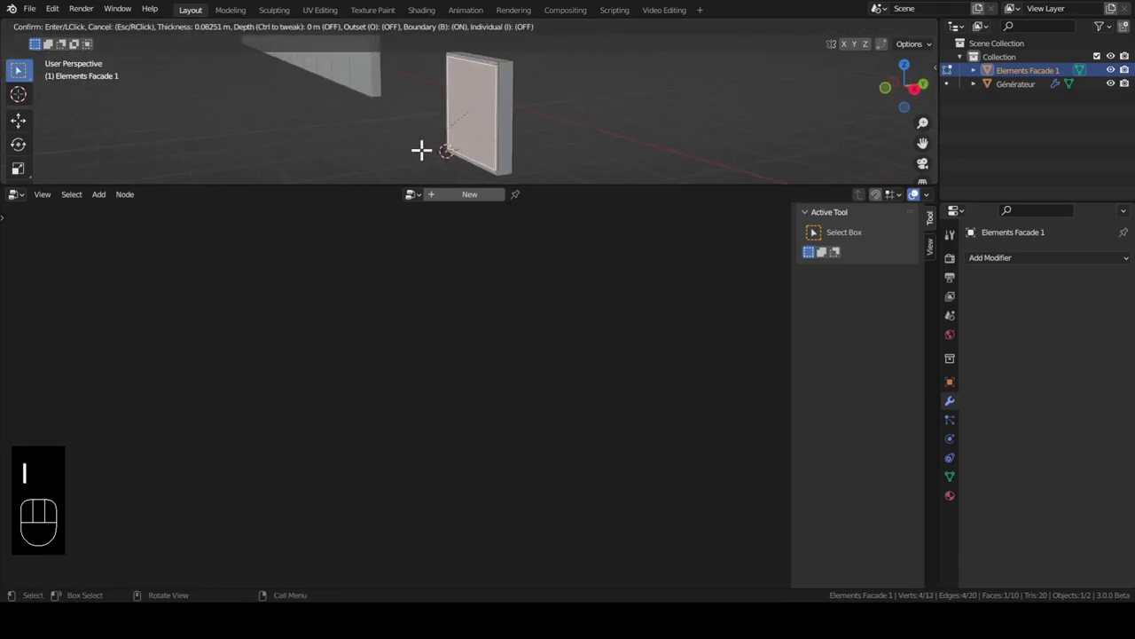
# Inset and recess the front face of Elements Facade 1 into a window frame, then leave Edit Mode
pyautogui.press('e')
pyautogui.press('Tab')
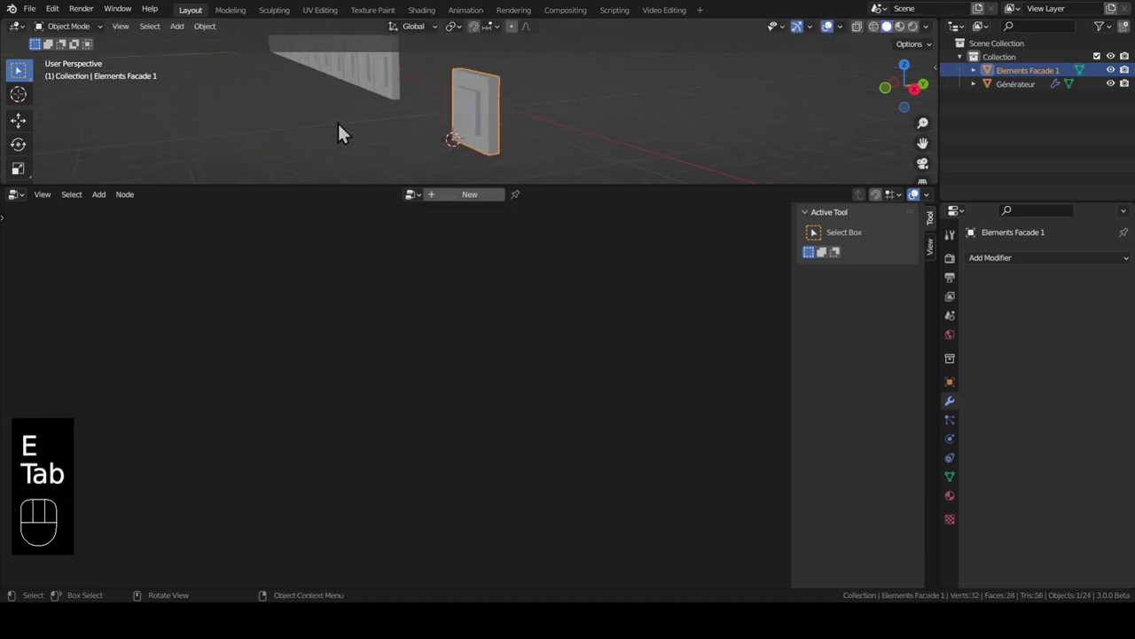
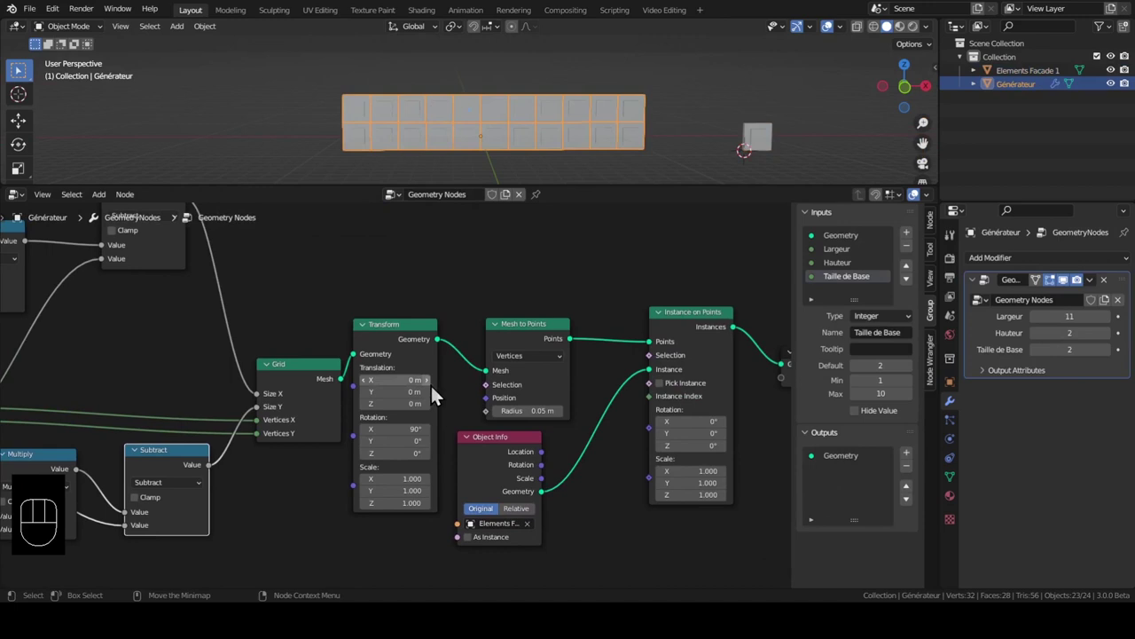
# Replace Object Info with a Collection Info node wired into the Instance input
pyautogui.click(500, 473)
pyautogui.moveTo(496, 477); pyautogui.dragTo(555, 480)
pyautogui.press('x')
pyautogui.press('shift+a')
pyautogui.press('l')
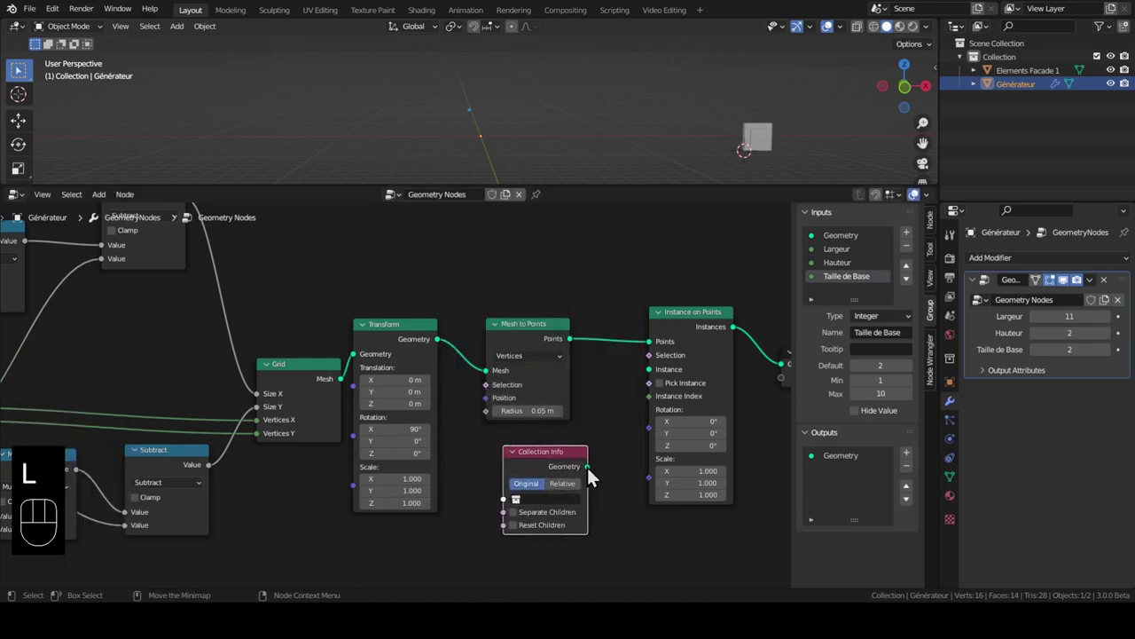
pyautogui.moveTo(597, 475); pyautogui.dragTo(662, 379)
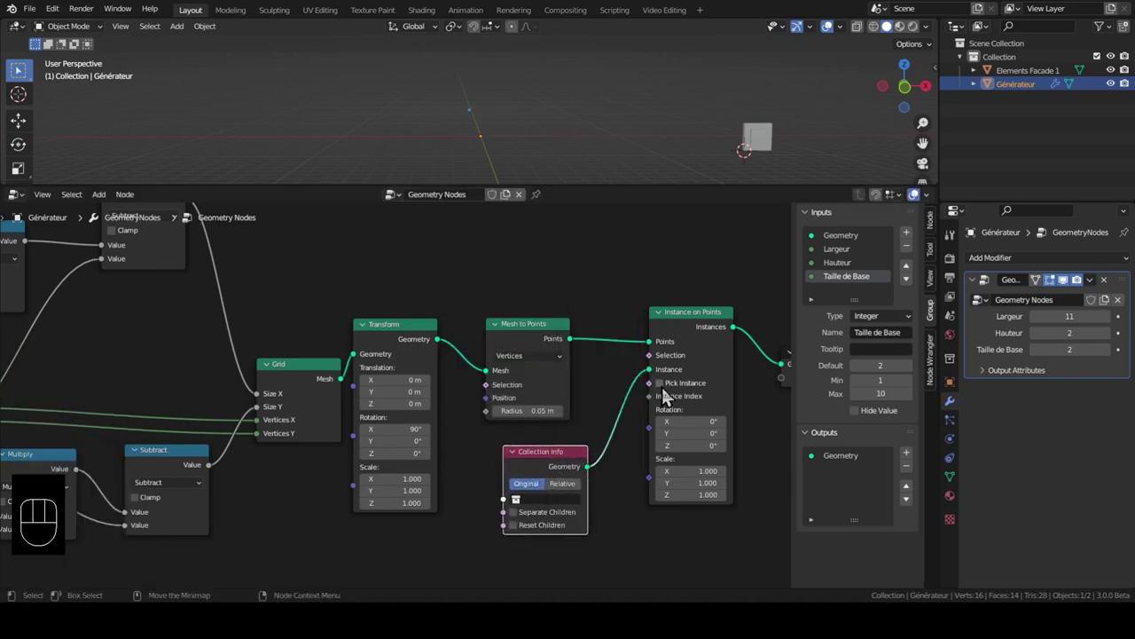
# Enable Pick Instance, Separate Children and Reset Children for the collection instancing
pyautogui.click(668, 393)
pyautogui.click(544, 524)
pyautogui.click(536, 537)
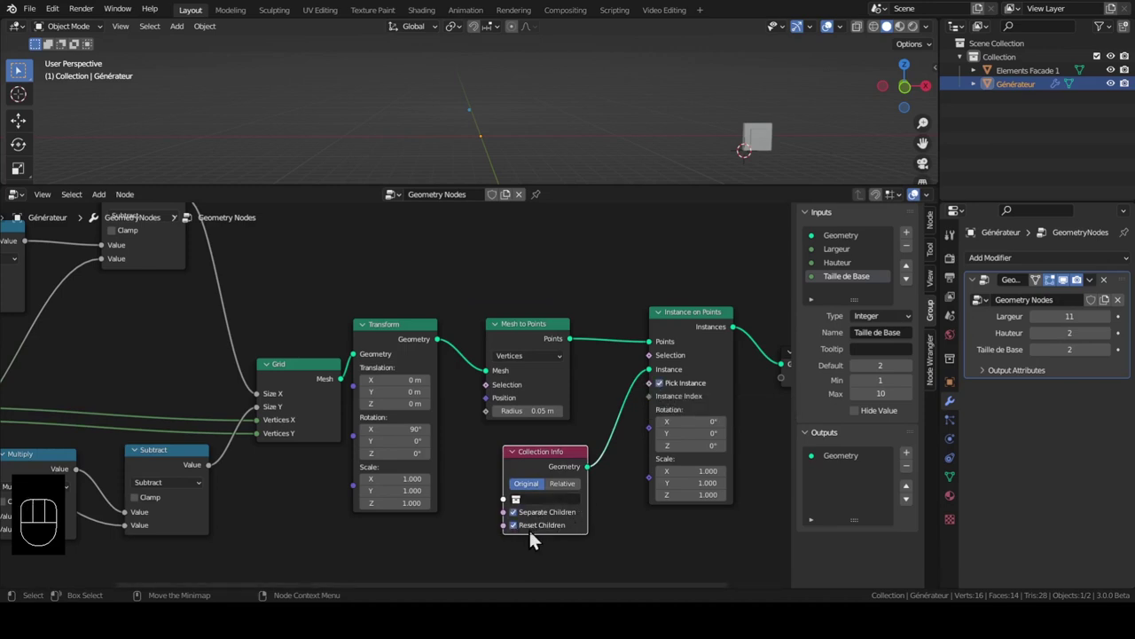
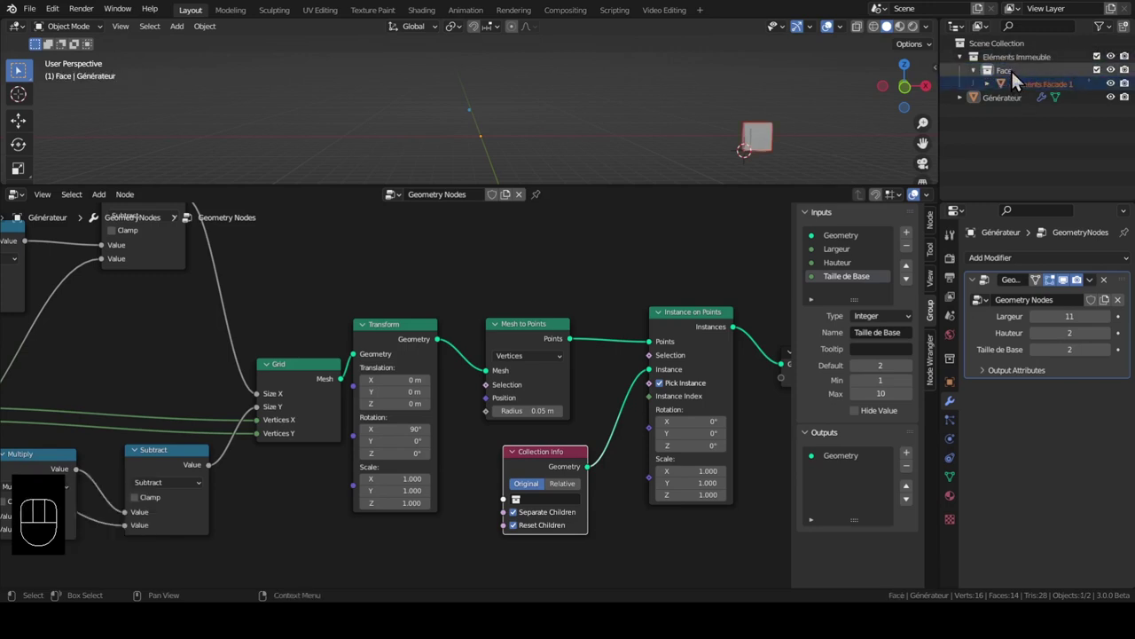
# Move Elements Facade 1 into the Face collection and orbit back to the restored 11-by-2 facade
pyautogui.moveTo(557, 508); pyautogui.dragTo(546, 397)
pyautogui.moveTo(458, 149); pyautogui.dragTo(560, 119)
pyautogui.moveTo(569, 125); pyautogui.dragTo(531, 173)
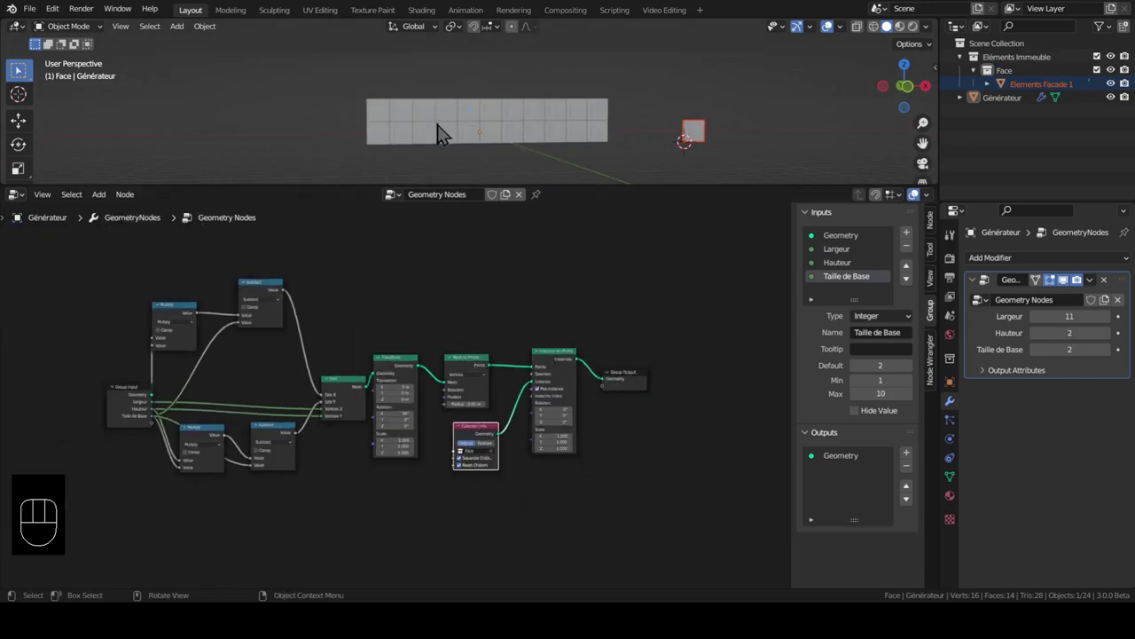
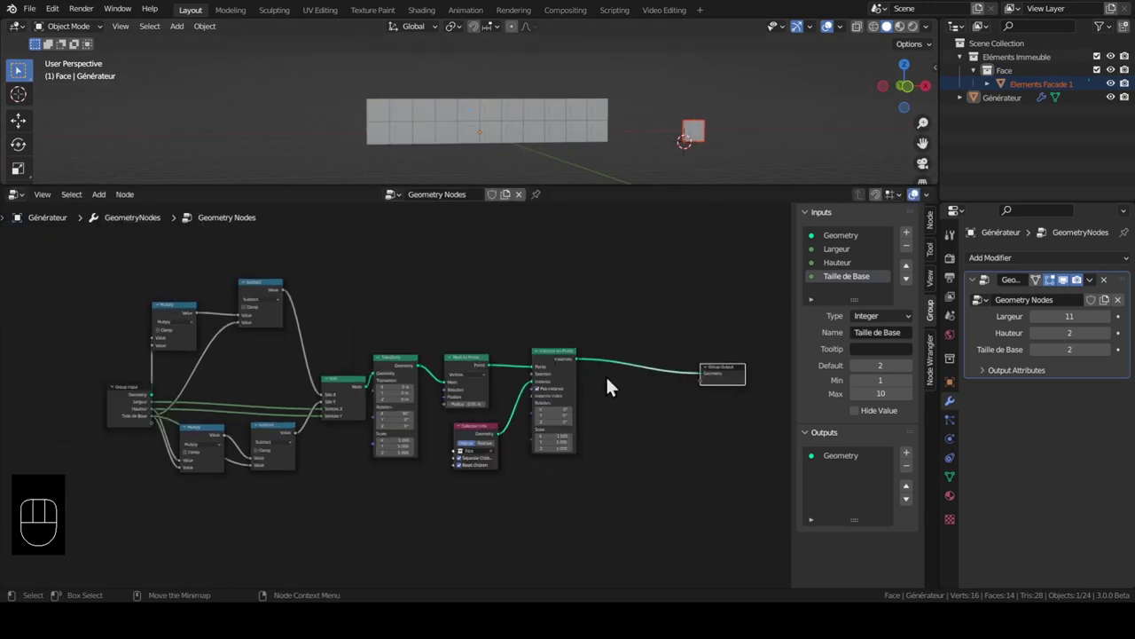
pyautogui.middleClick(480, 112)
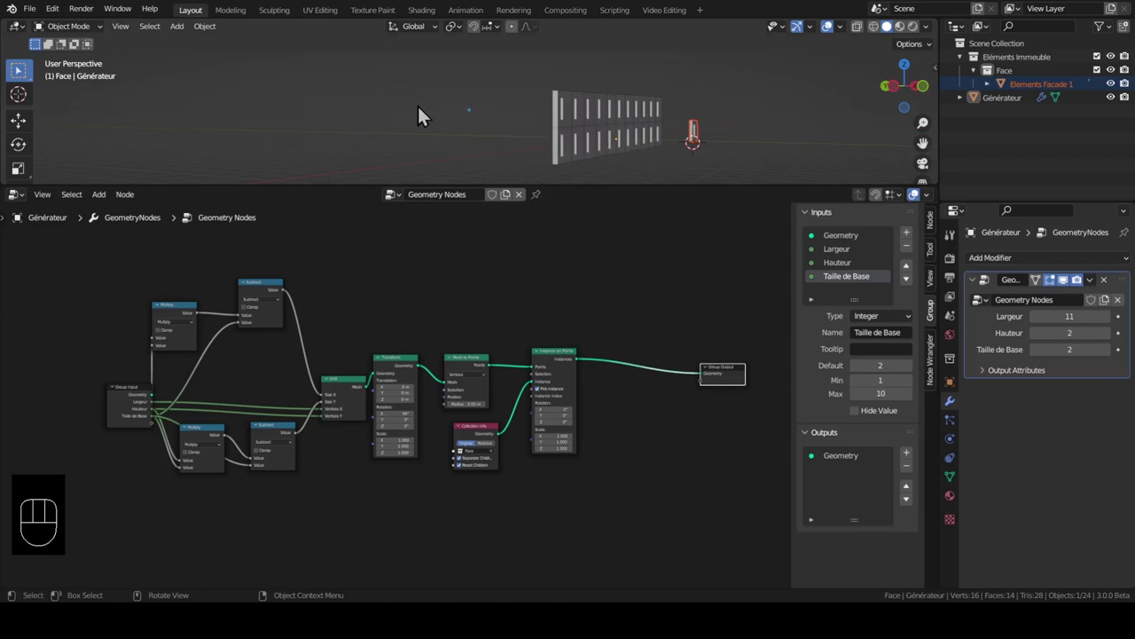
pyautogui.moveTo(479, 137); pyautogui.dragTo(513, 134)
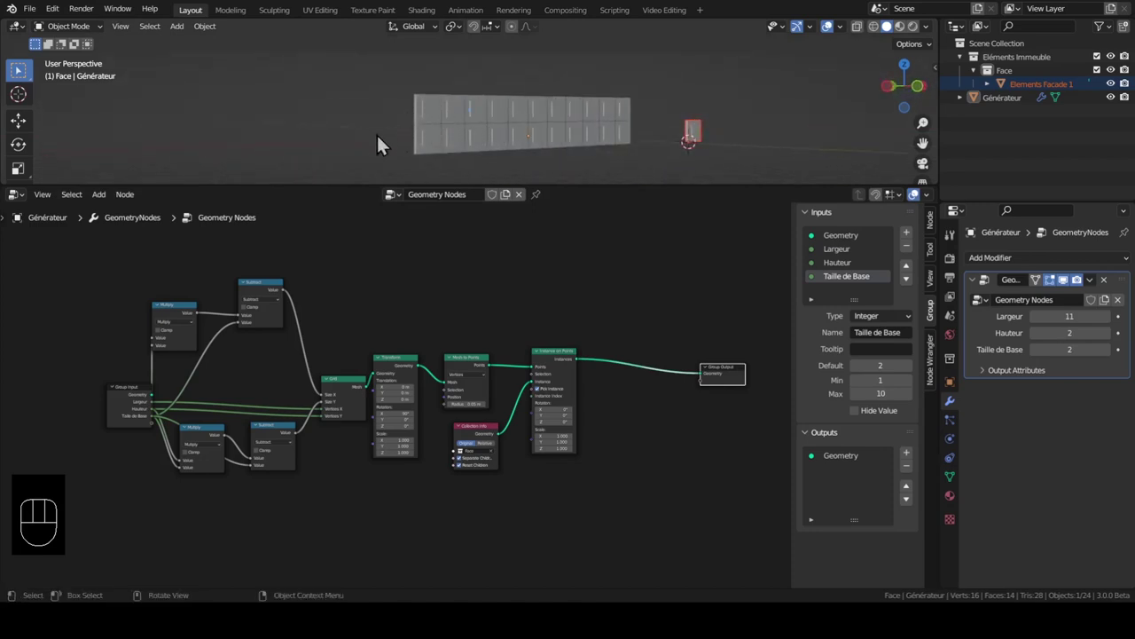
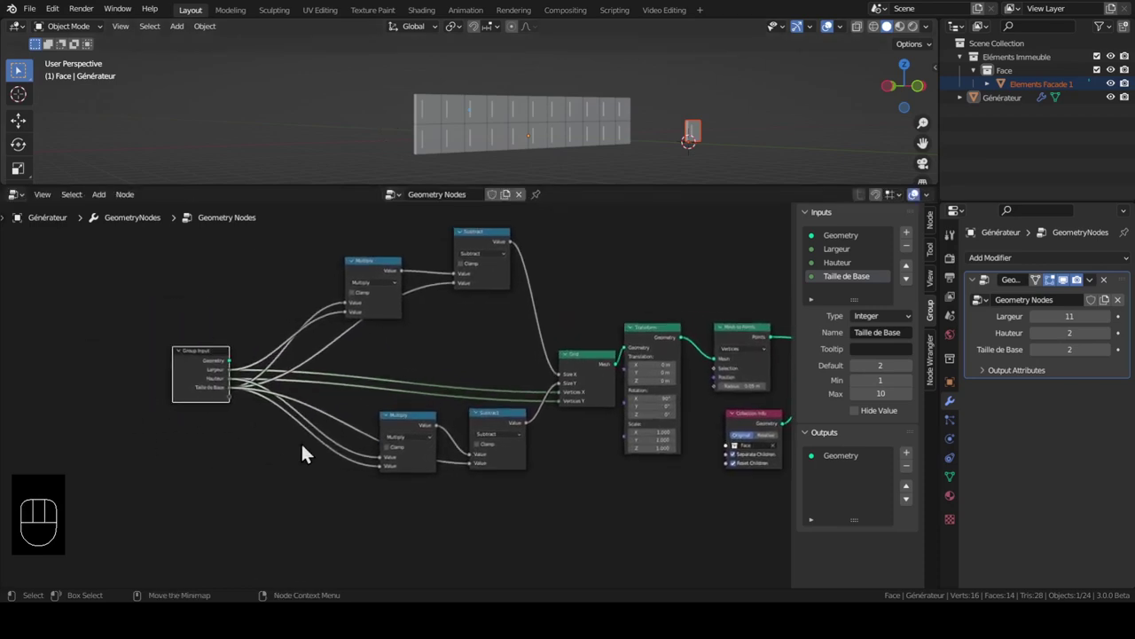
# Box-select the facade nodes, join them in a frame named IMMEUBLE FACE and show its sidebar properties
pyautogui.middleClick(482, 409)
pyautogui.moveTo(159, 267); pyautogui.dragTo(676, 497)
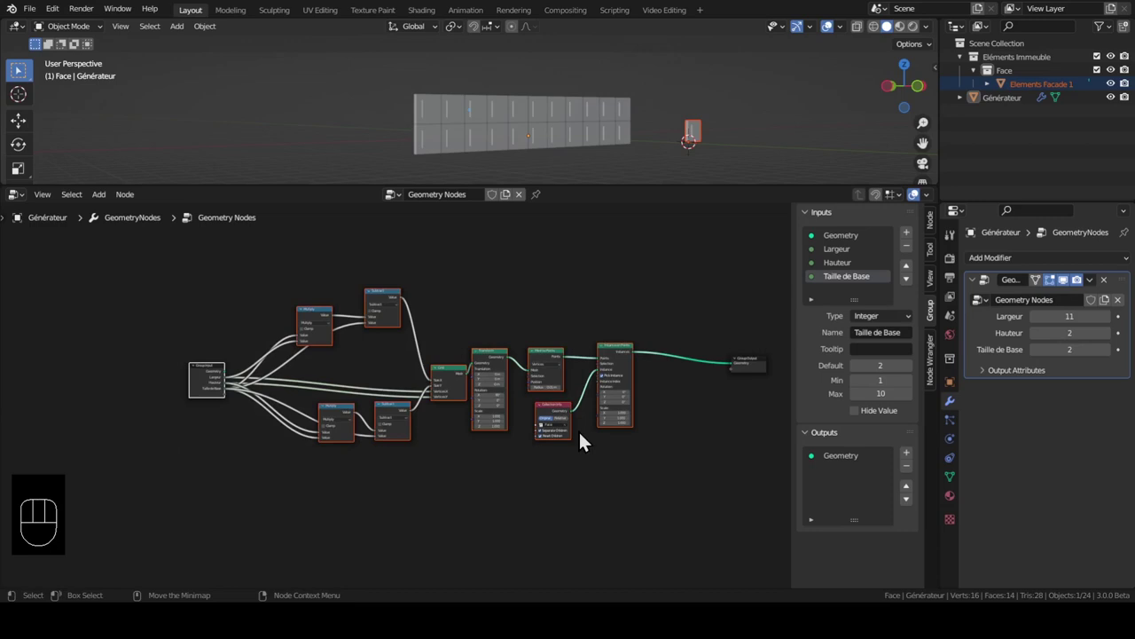
pyautogui.press('ctrl+j')
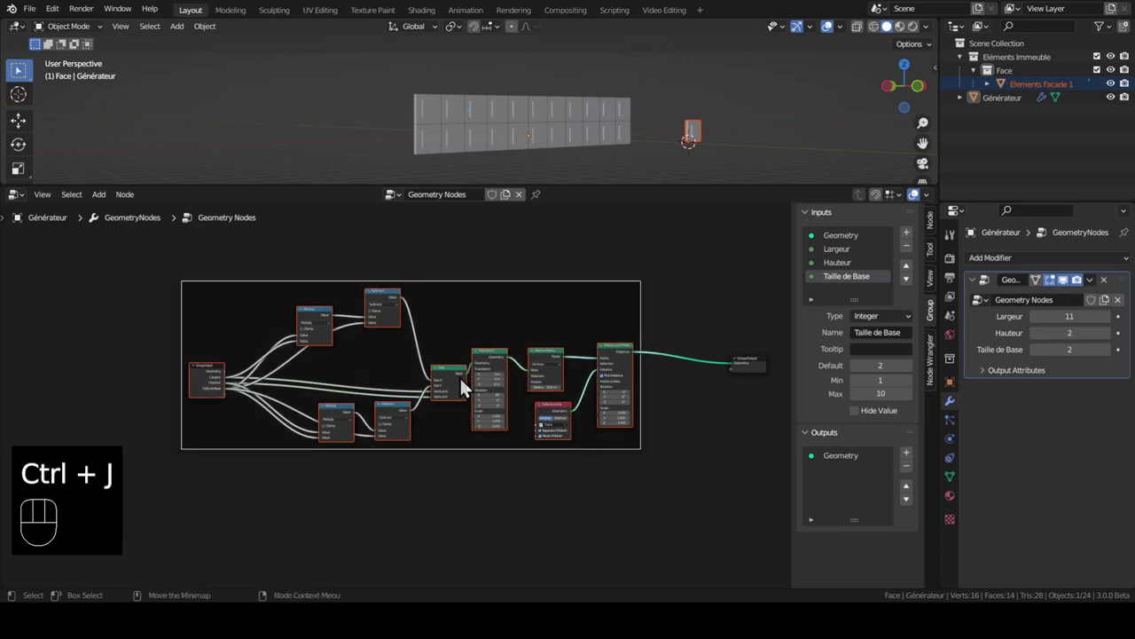
pyautogui.press('F2')
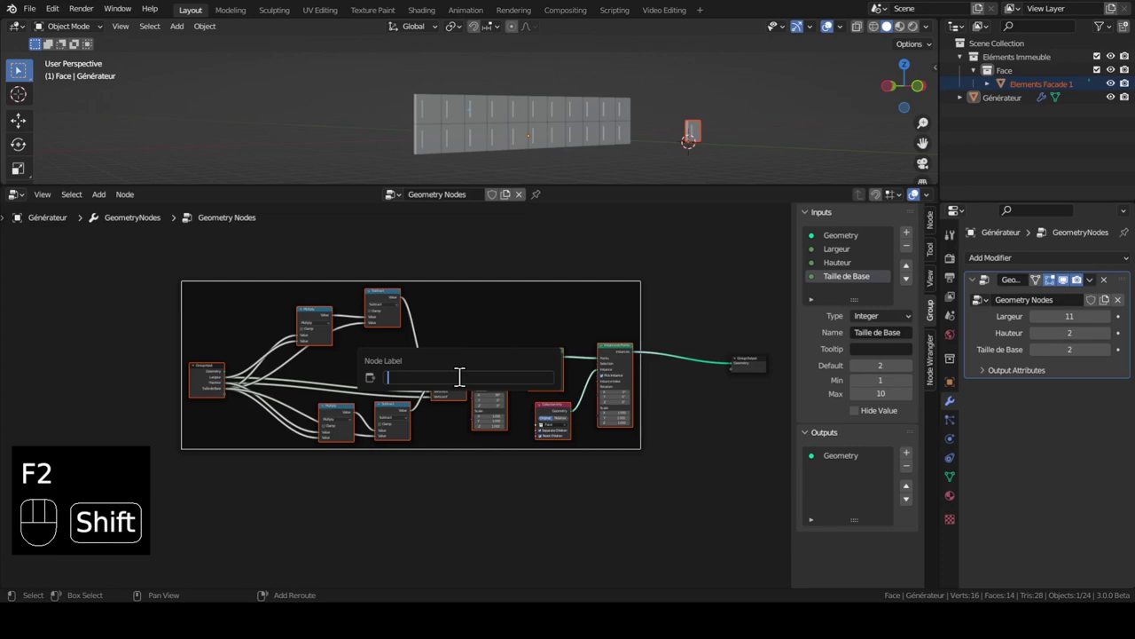
pyautogui.press('shift+m')
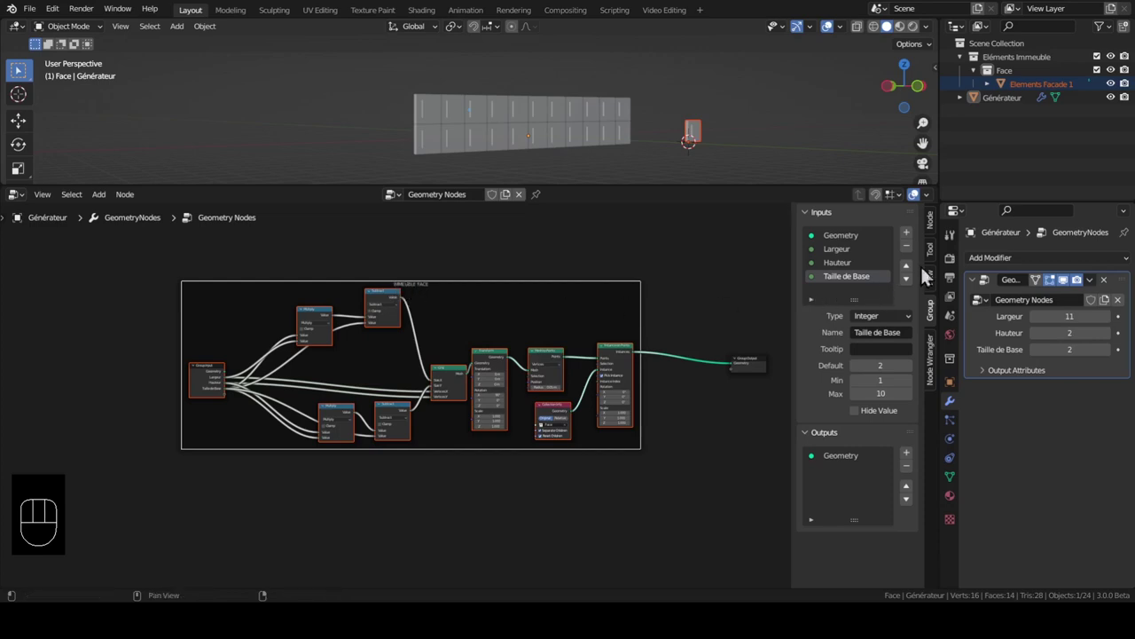
pyautogui.click(946, 221)
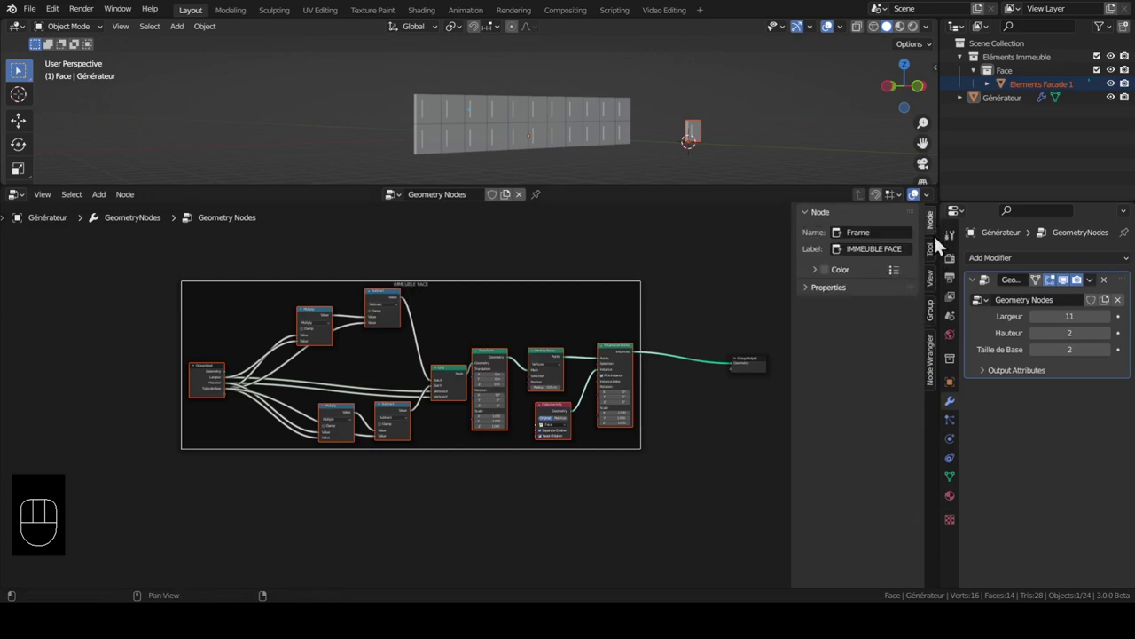
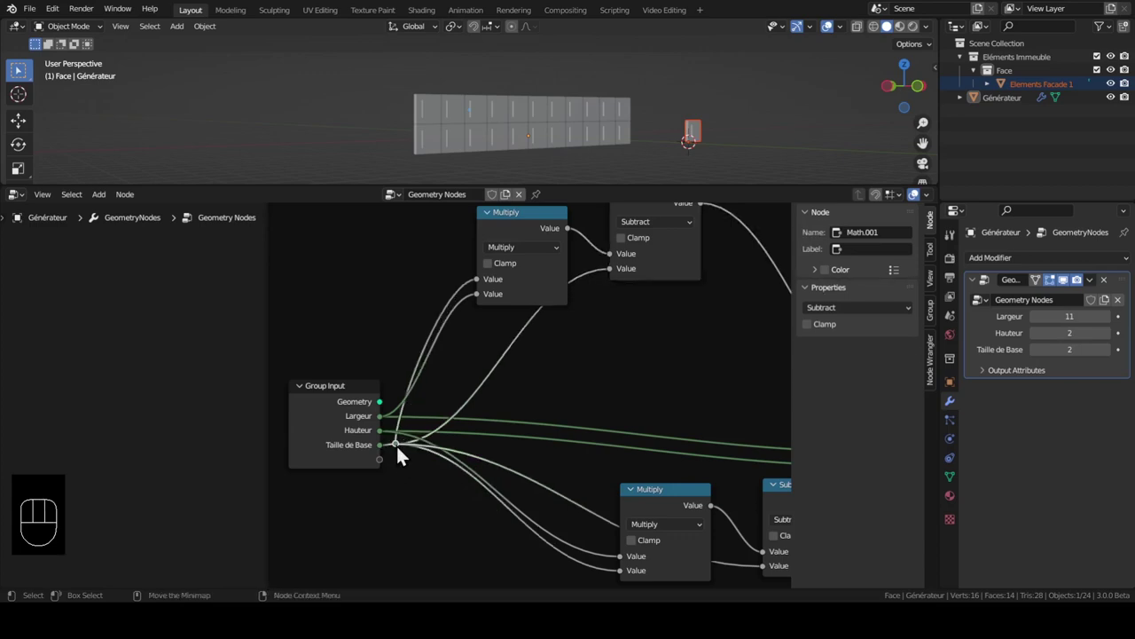
# Frame the Taille de Base reroute point and label the frame Taille de Base
pyautogui.press('g')
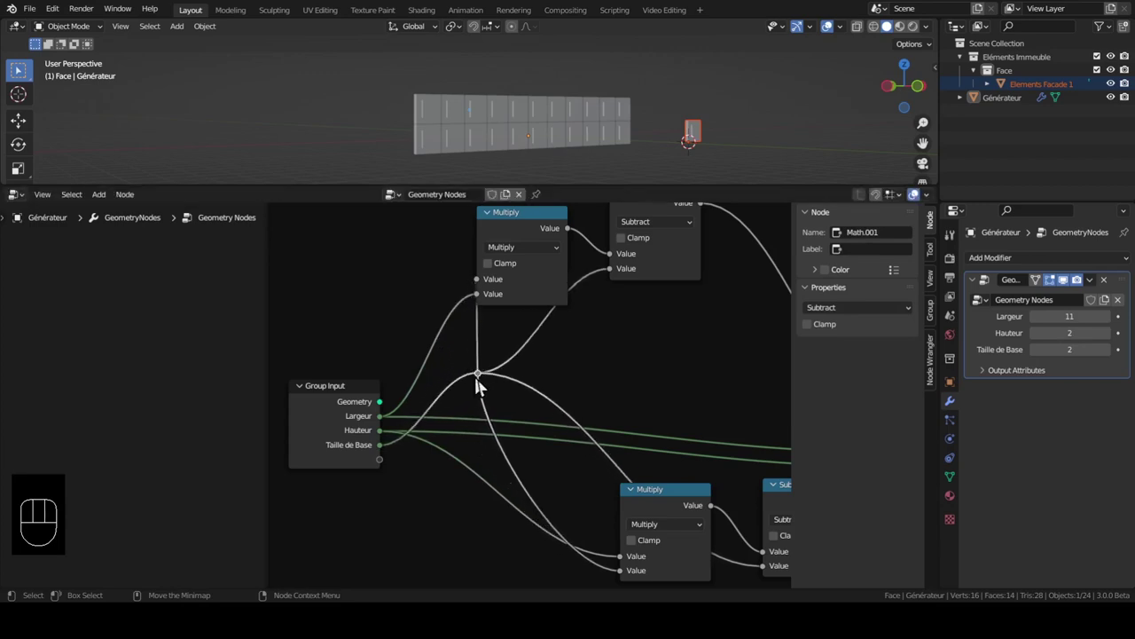
pyautogui.press('ctrl+j')
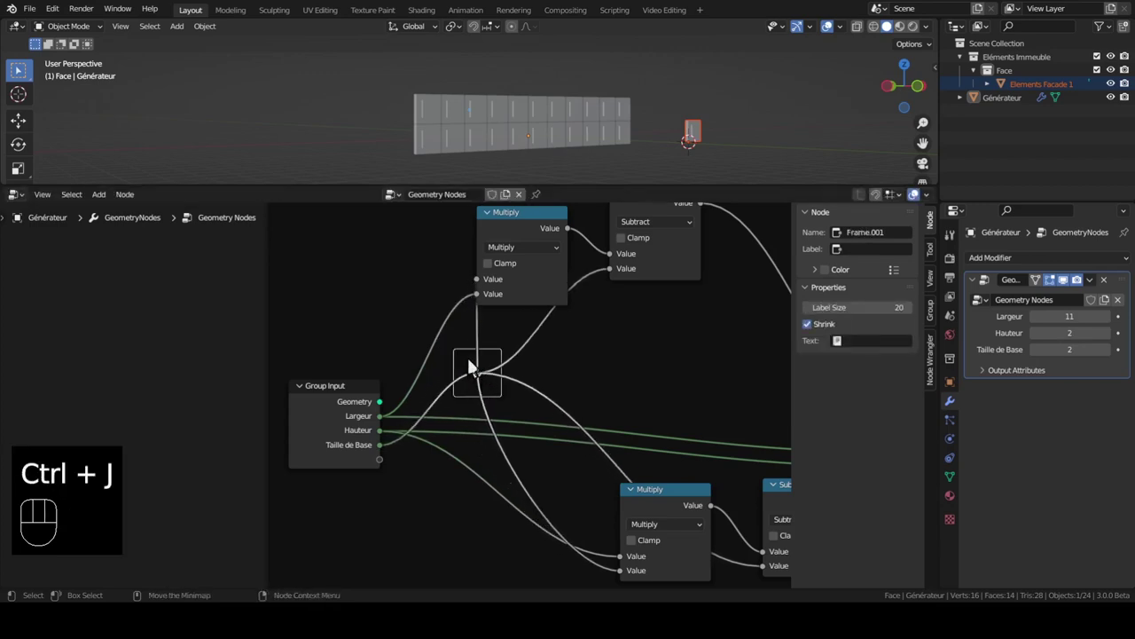
pyautogui.press('F2')
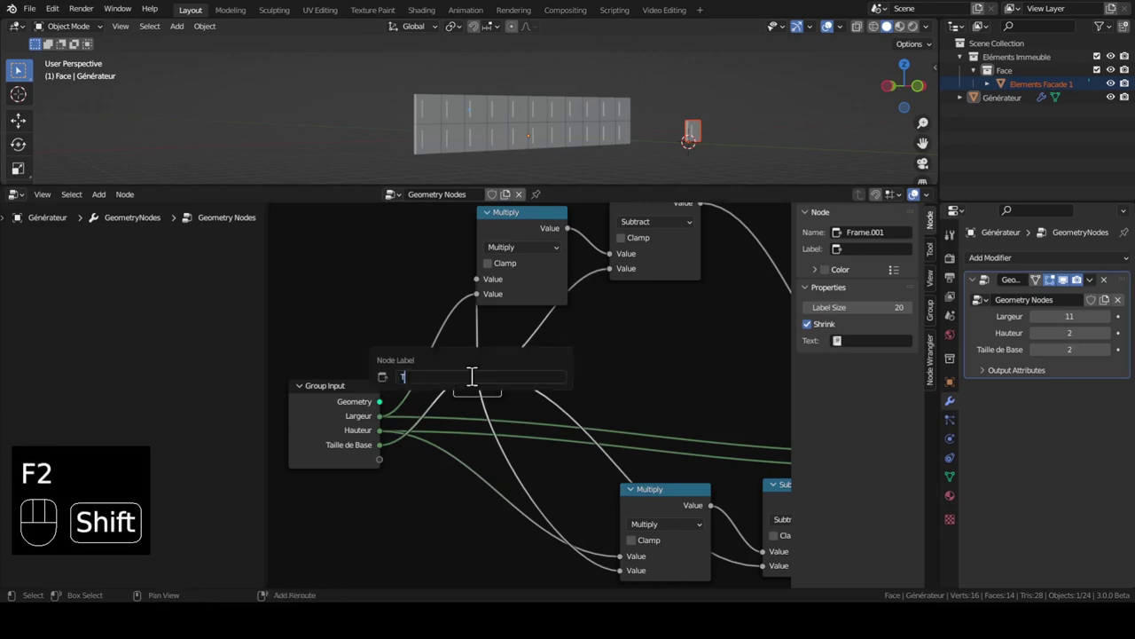
pyautogui.press('l')
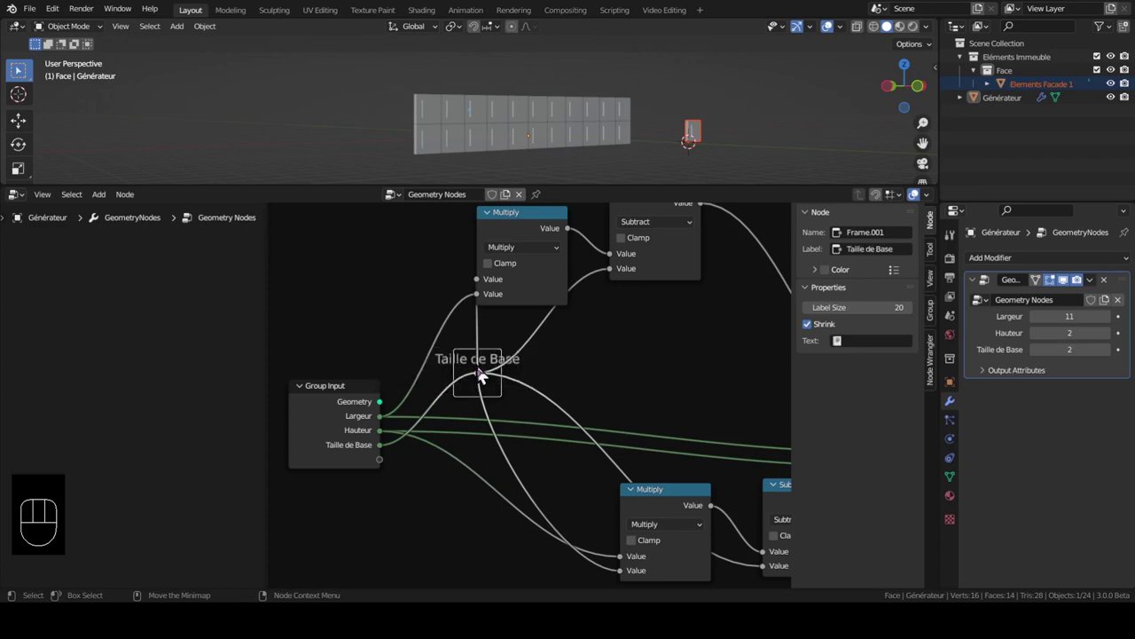
# Square off the links to the lower Multiply and Subtract nodes with repositioned reroutes
pyautogui.middleClick(627, 491)
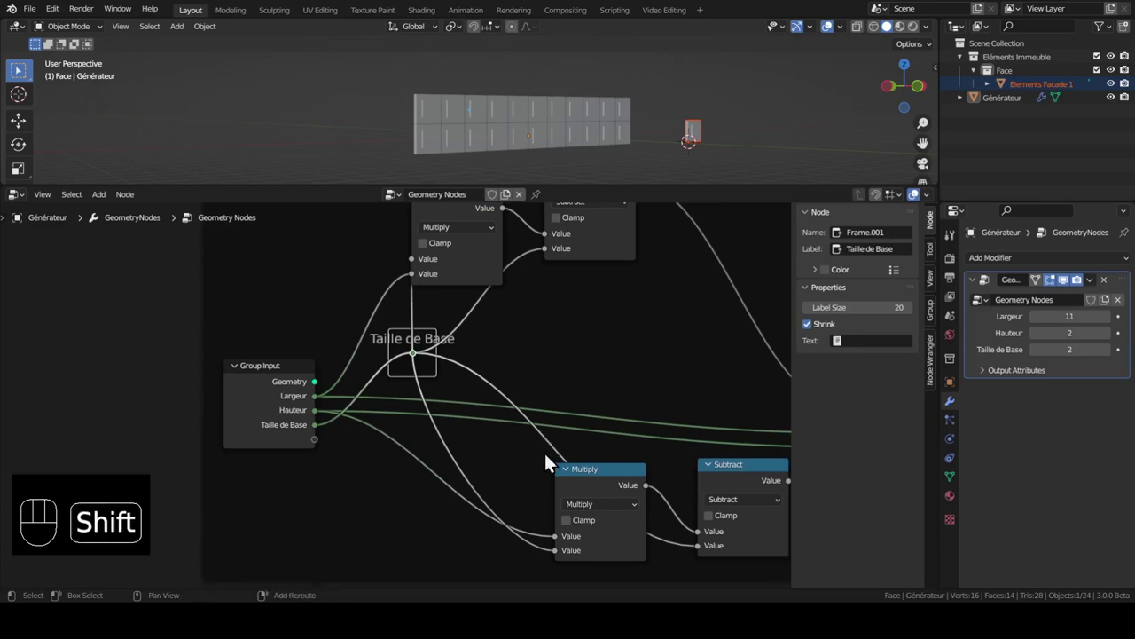
pyautogui.press('g')
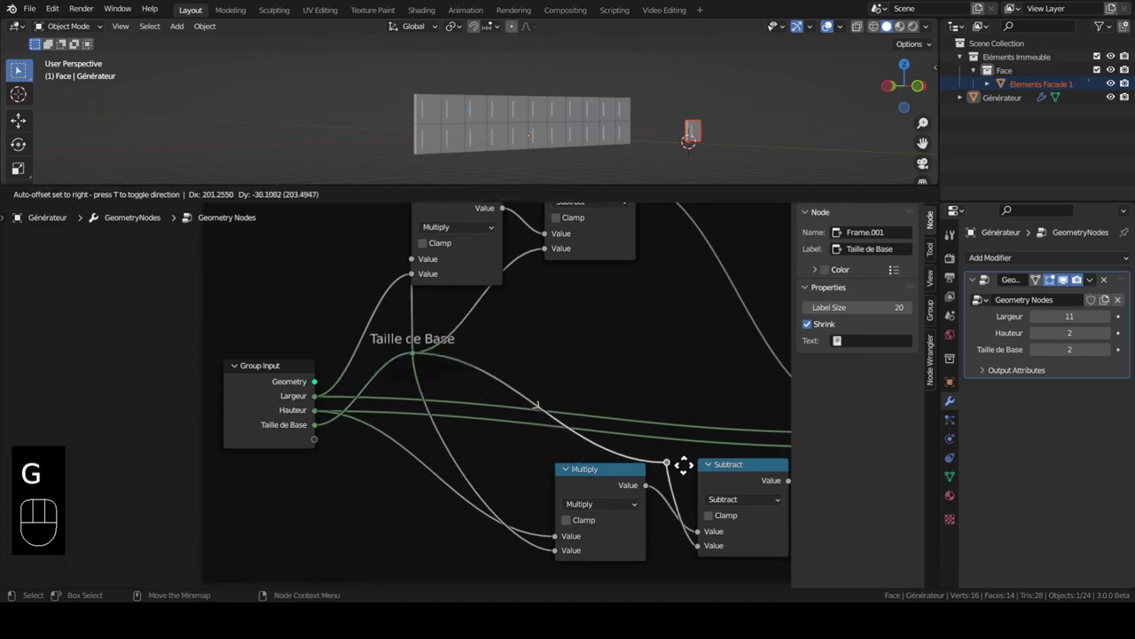
pyautogui.press('g')
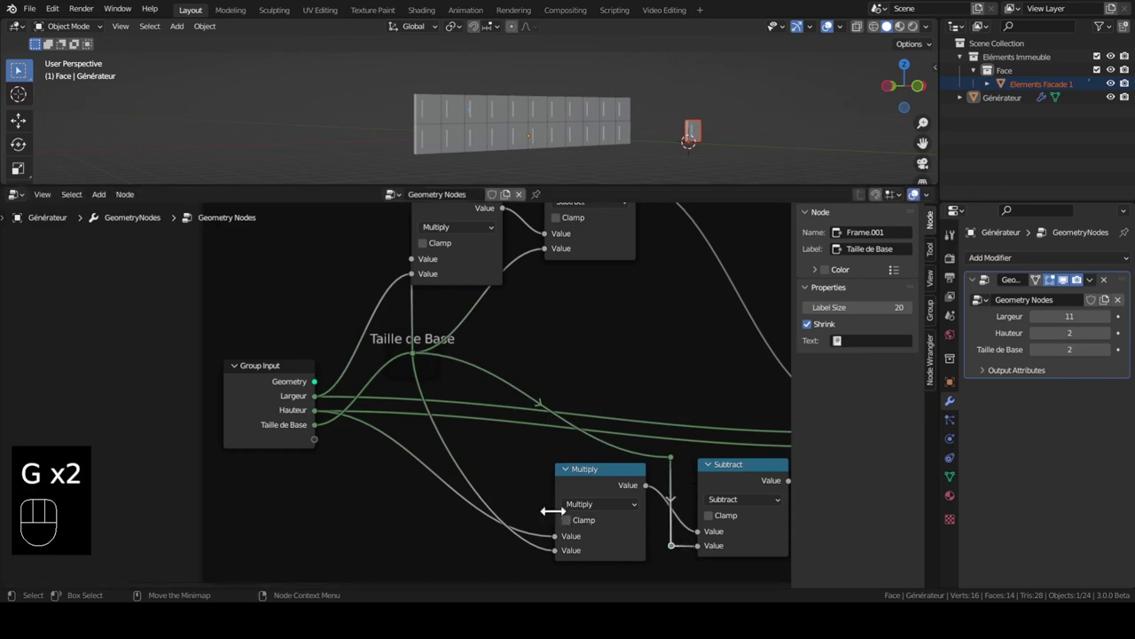
pyautogui.press('g')
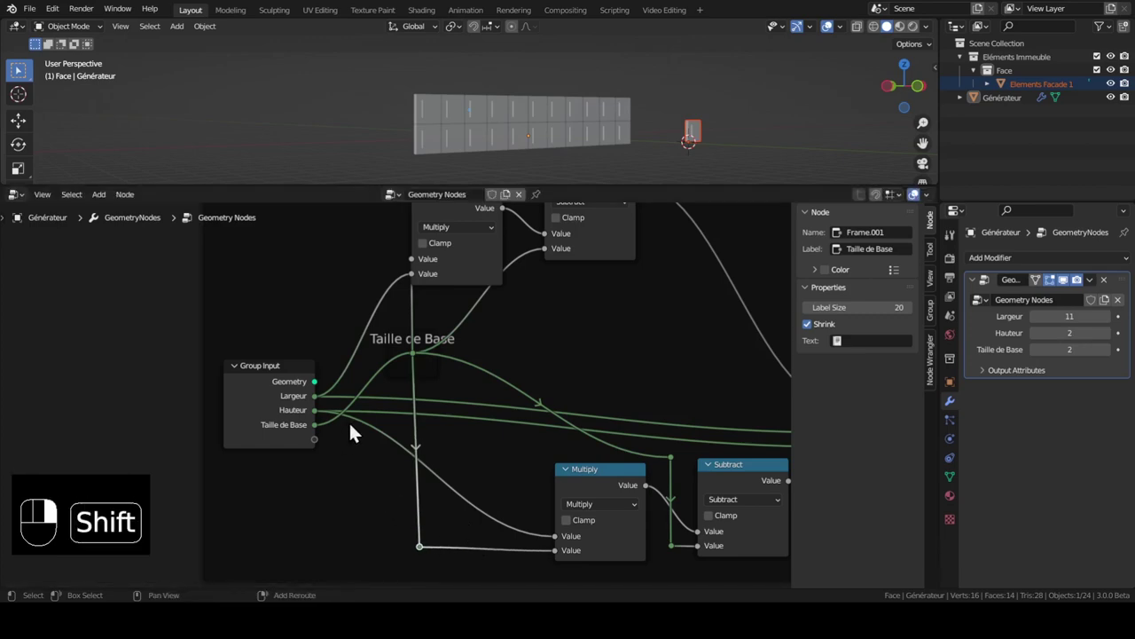
pyautogui.press('g')
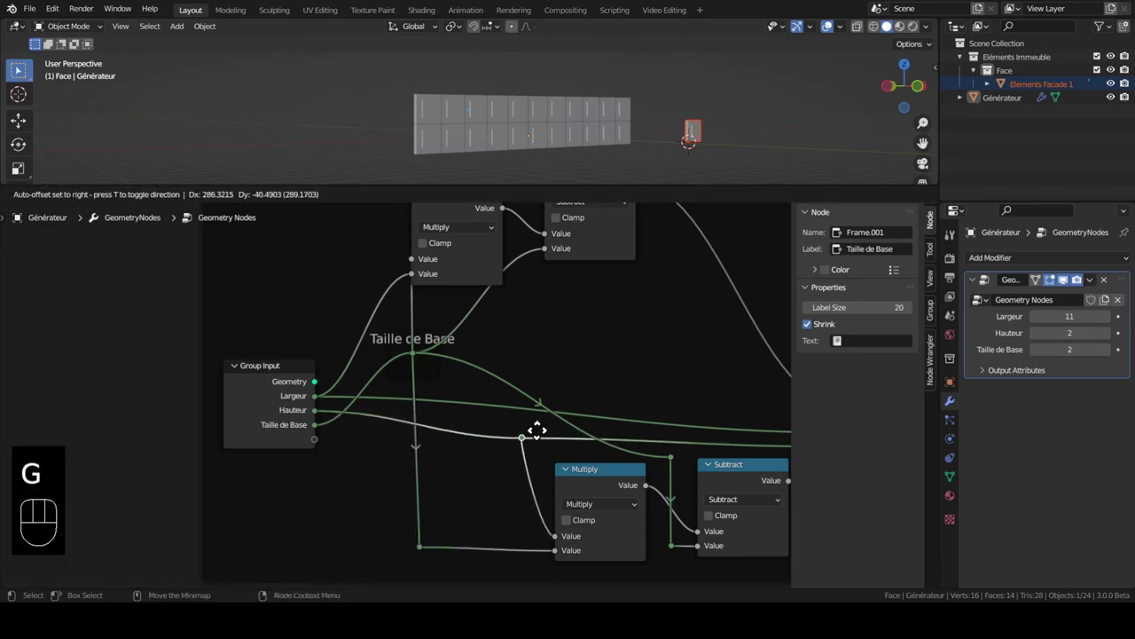
pyautogui.middleClick(622, 457)
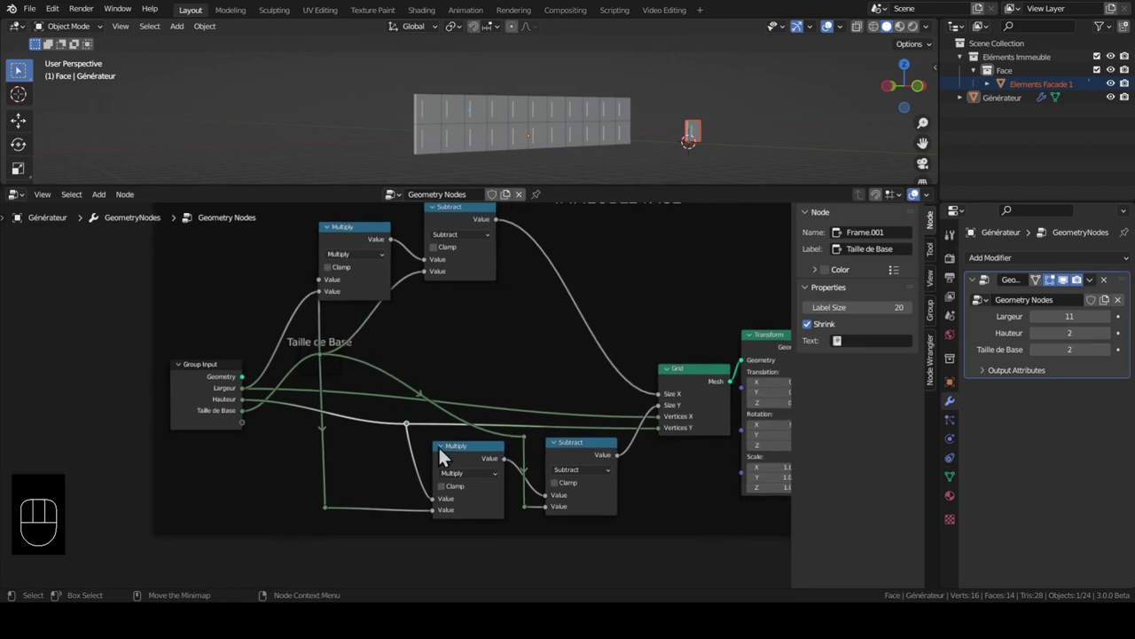
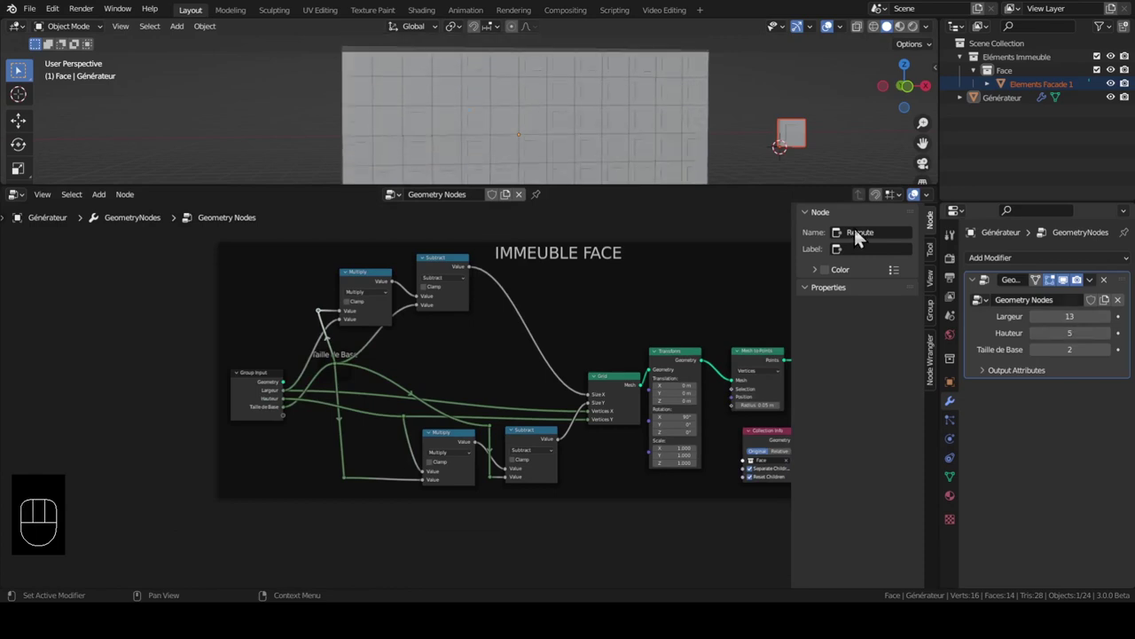
# Move the Group Output node further right to make room, checking the taller facade in the viewport
pyautogui.middleClick(505, 143)
pyautogui.middleClick(442, 135)
pyautogui.middleClick(651, 380)
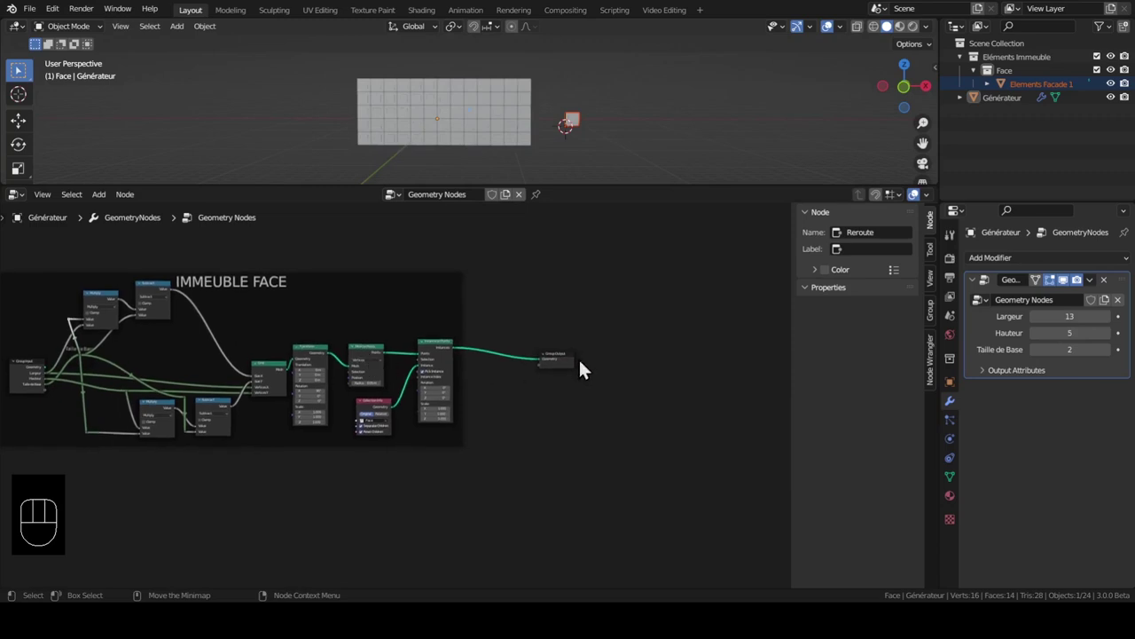
pyautogui.moveTo(570, 373); pyautogui.dragTo(691, 369)
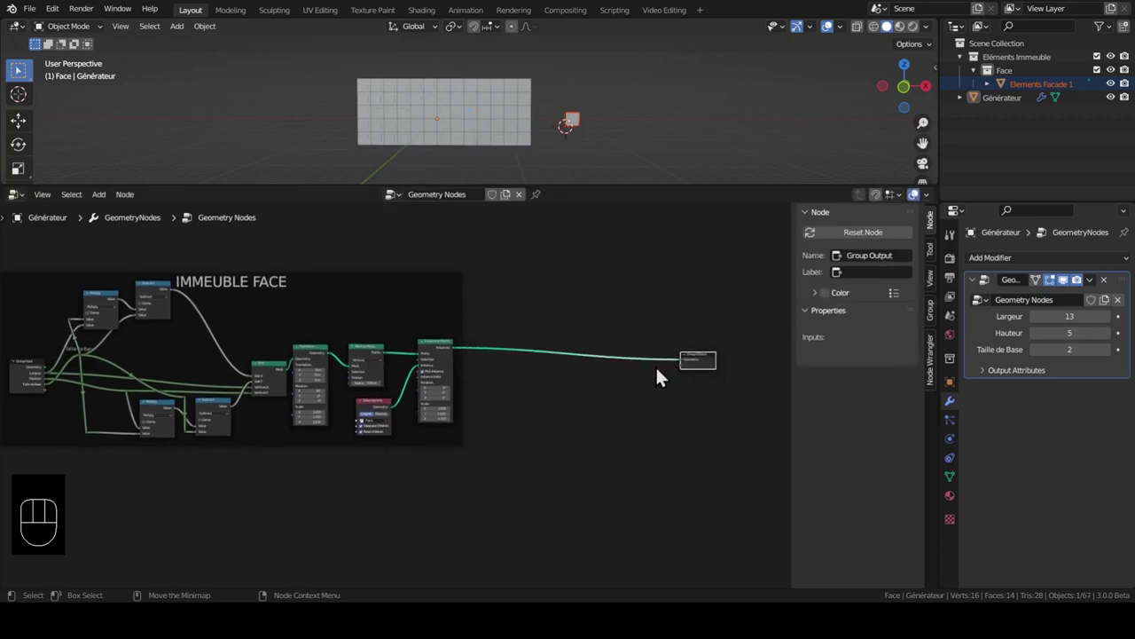
pyautogui.middleClick(682, 366)
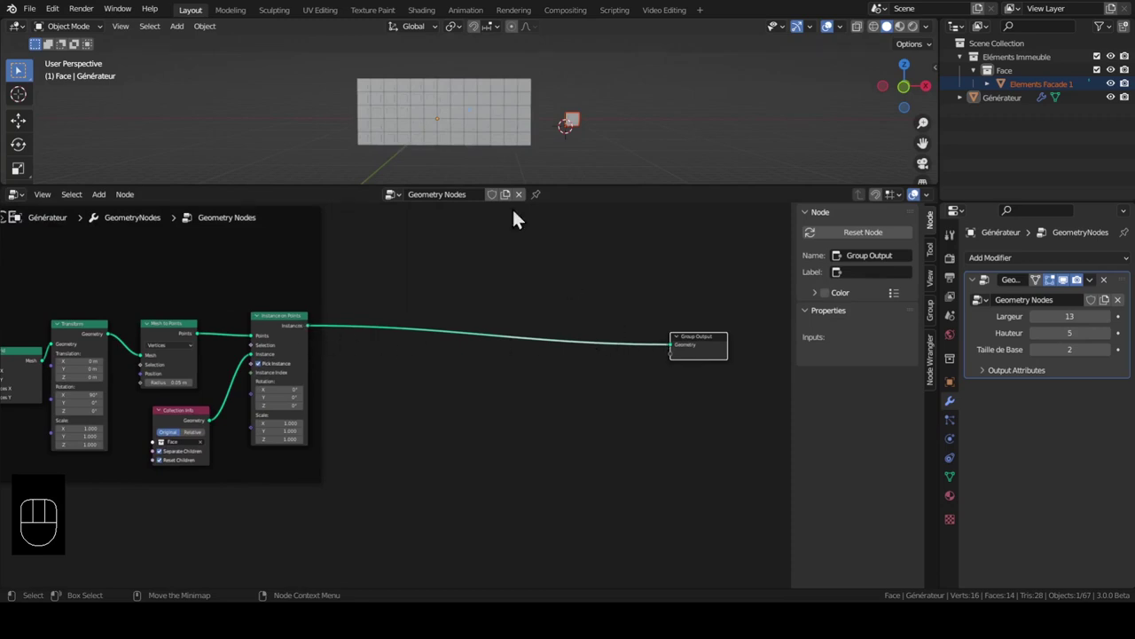
pyautogui.moveTo(467, 125); pyautogui.dragTo(465, 134)
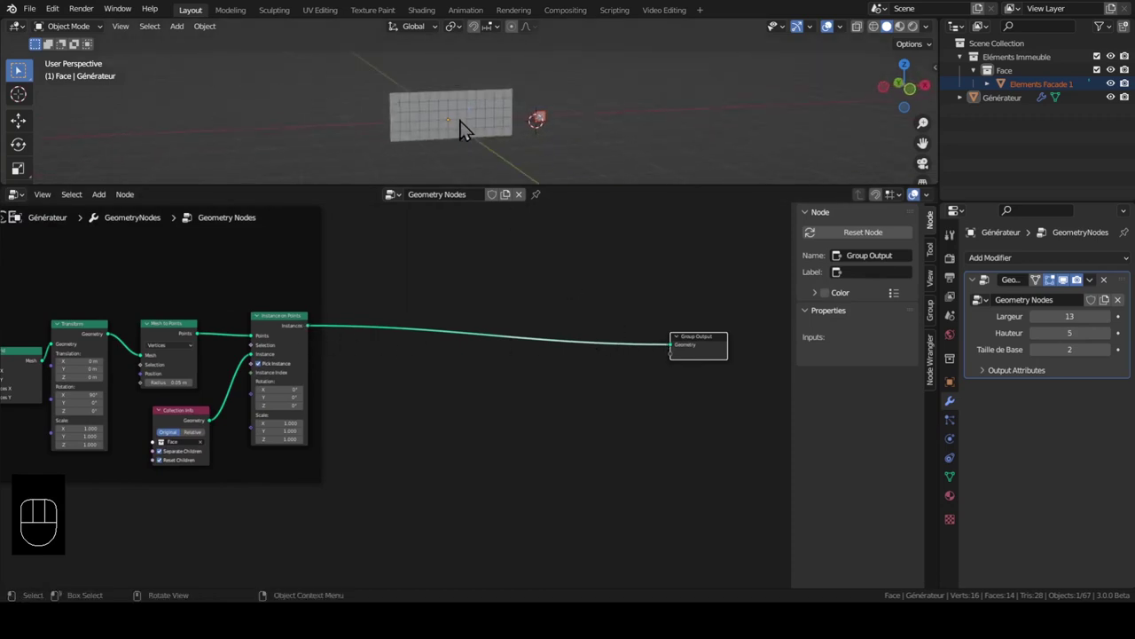
# Drop a Transform node on the output link, remove it again, and search for a Set Position node instead
pyautogui.press('shift+a')
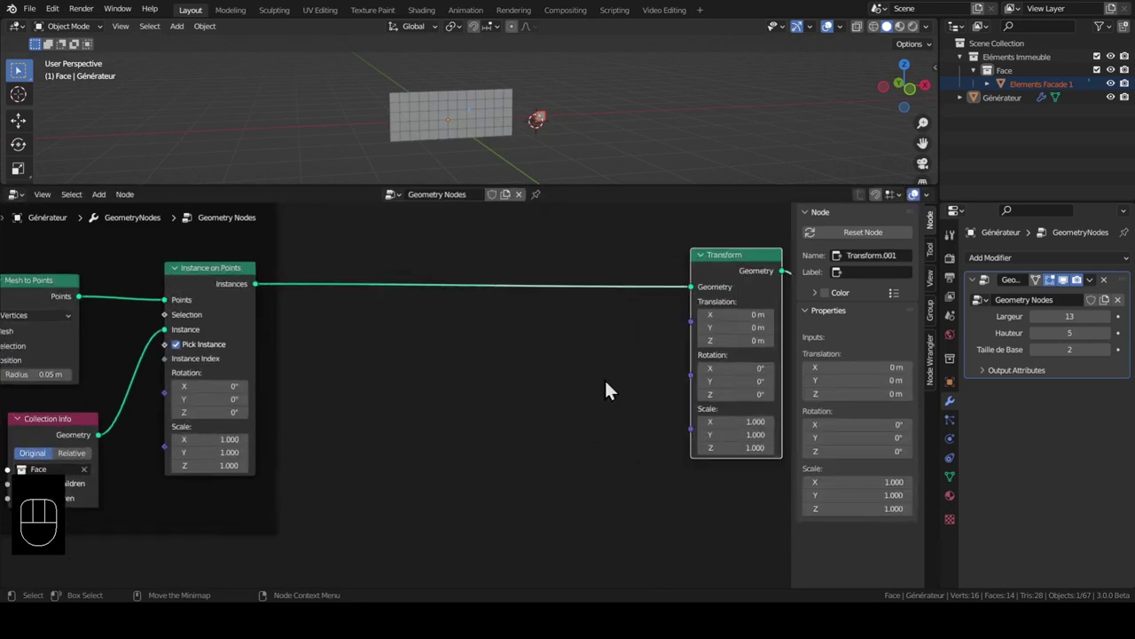
pyautogui.click(694, 293)
pyautogui.press('ctrl+x')
pyautogui.press('shift+a')
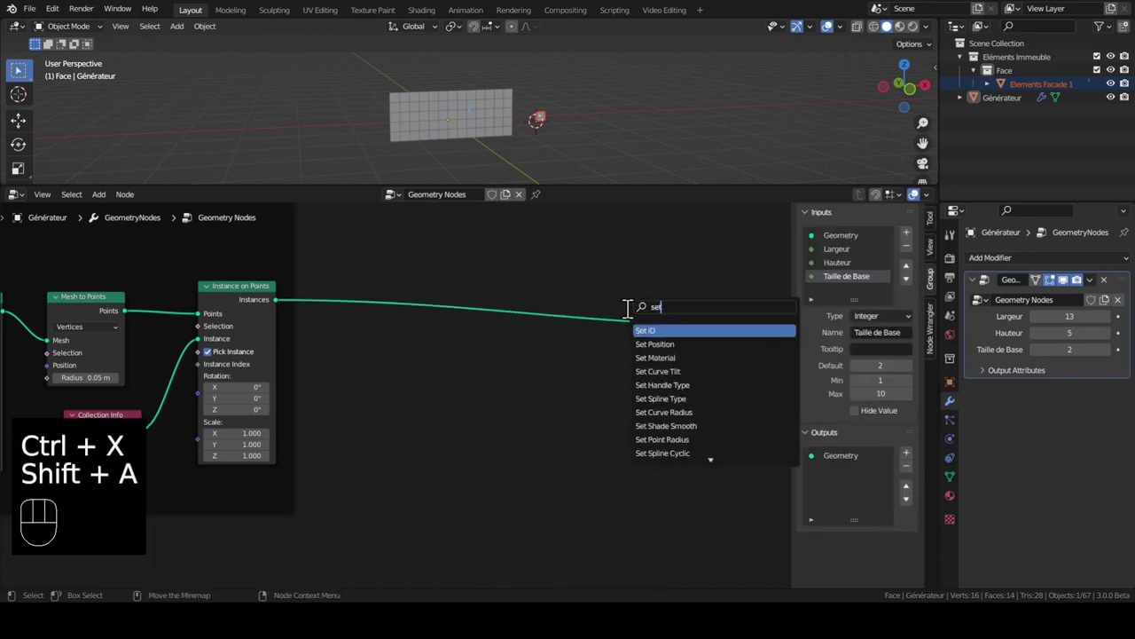
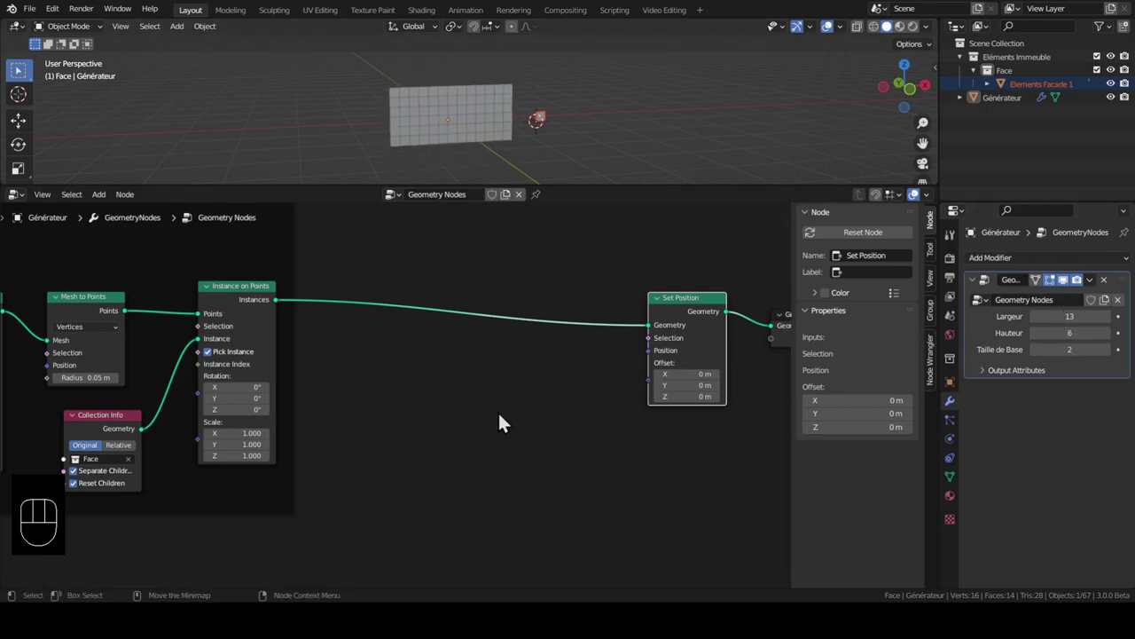
# Place a second Group Input node below Set Position, ready to feed its Offset socket
pyautogui.press('shift+a')
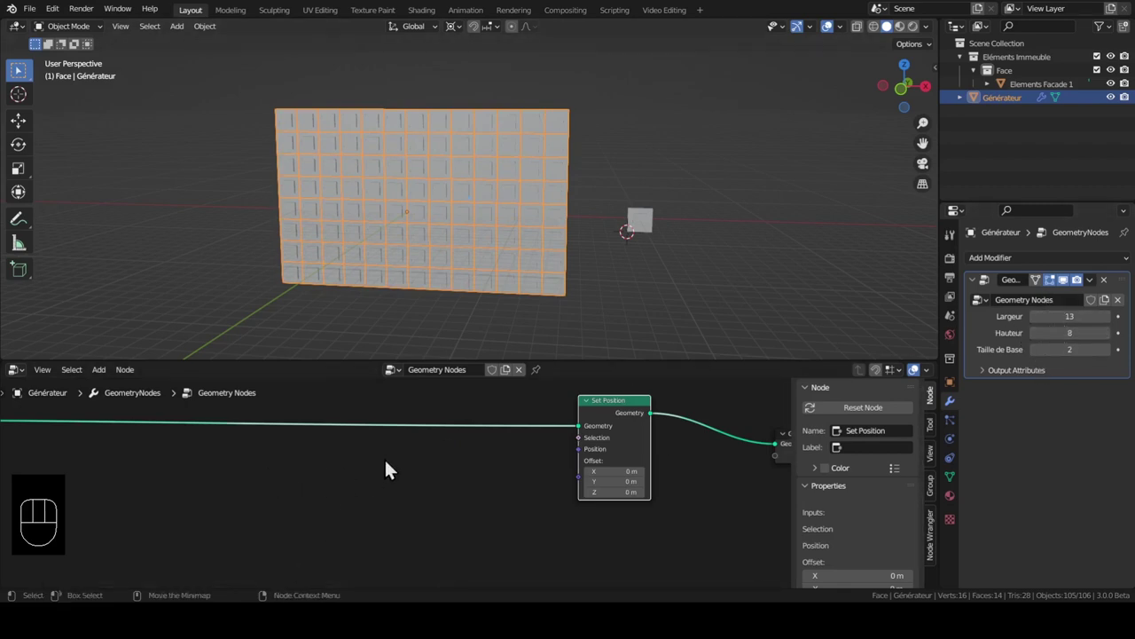
pyautogui.press('shift+a')
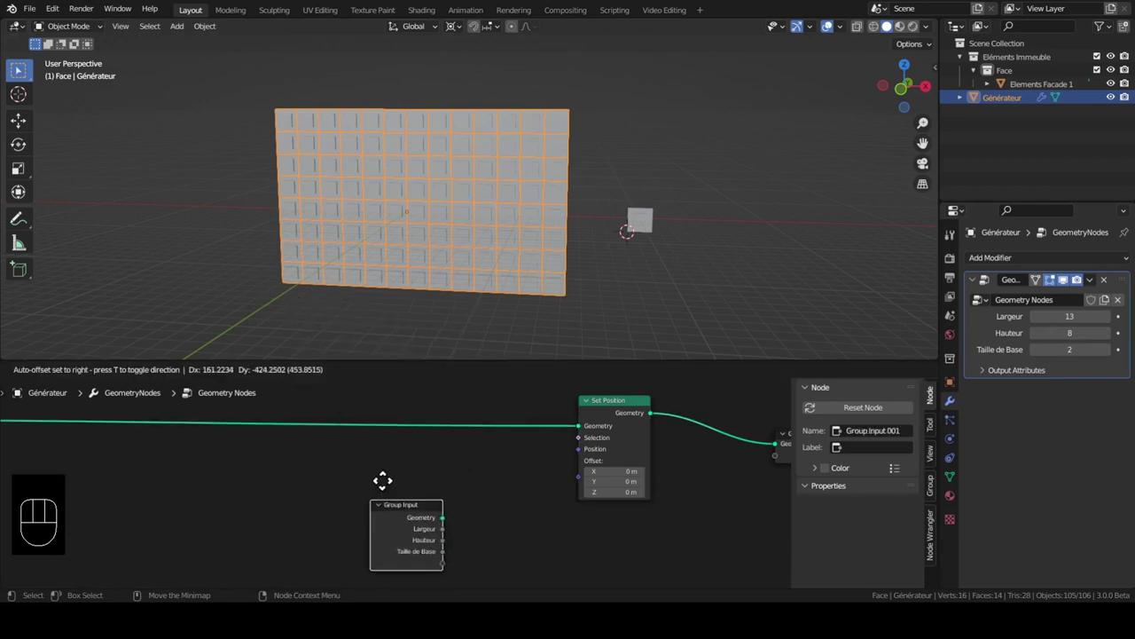
pyautogui.click(414, 507)
pyautogui.moveTo(420, 508); pyautogui.dragTo(332, 514)
pyautogui.middleClick(295, 516)
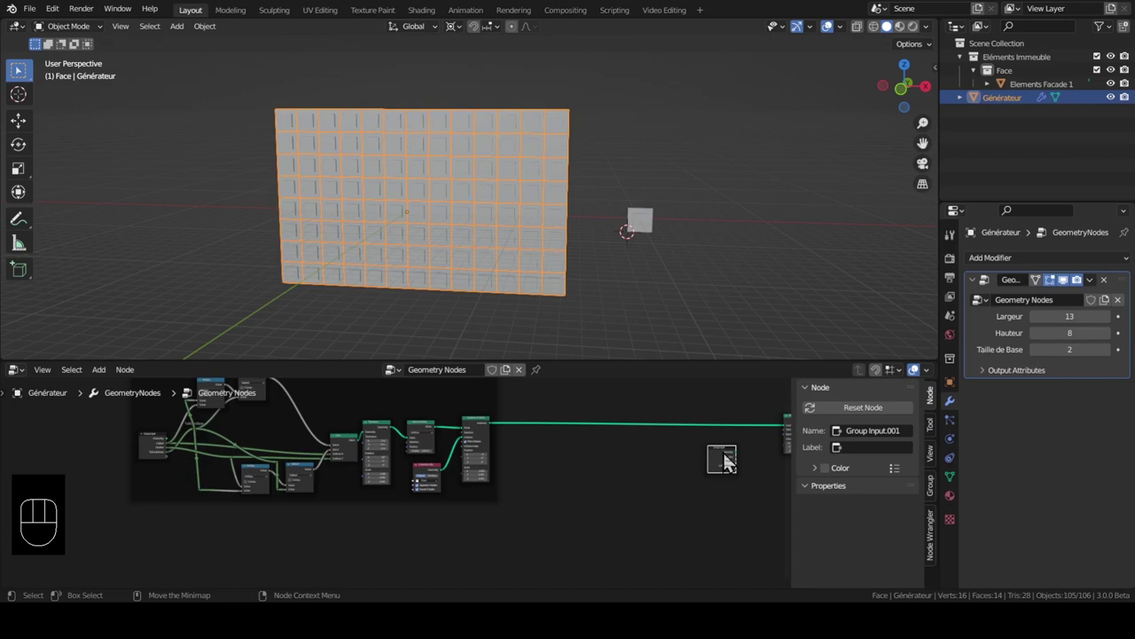
pyautogui.click(725, 463)
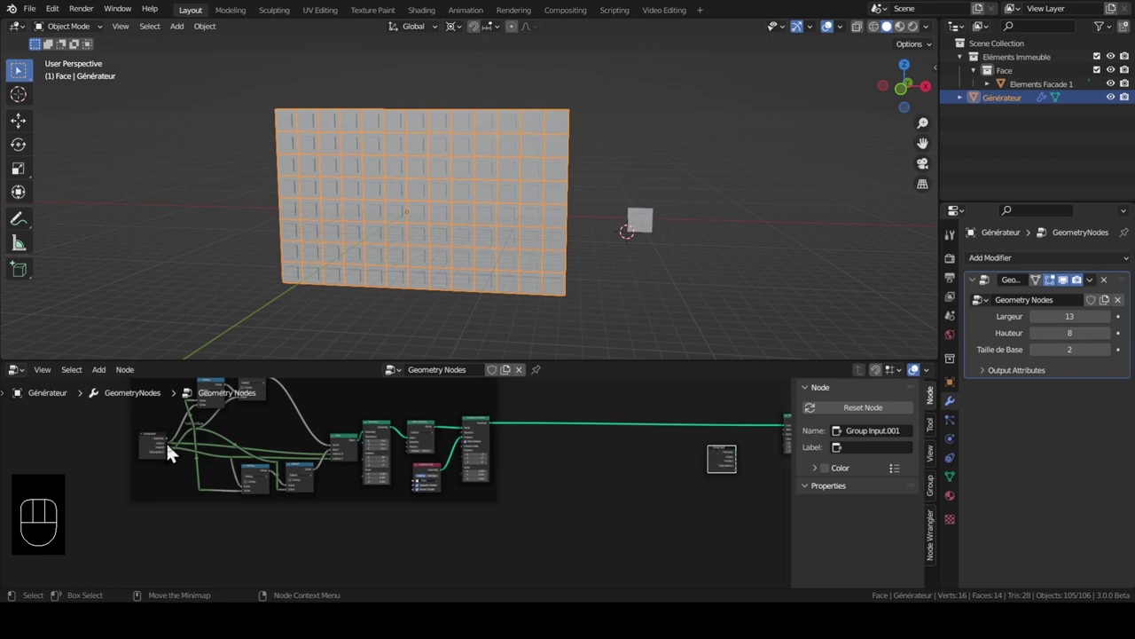
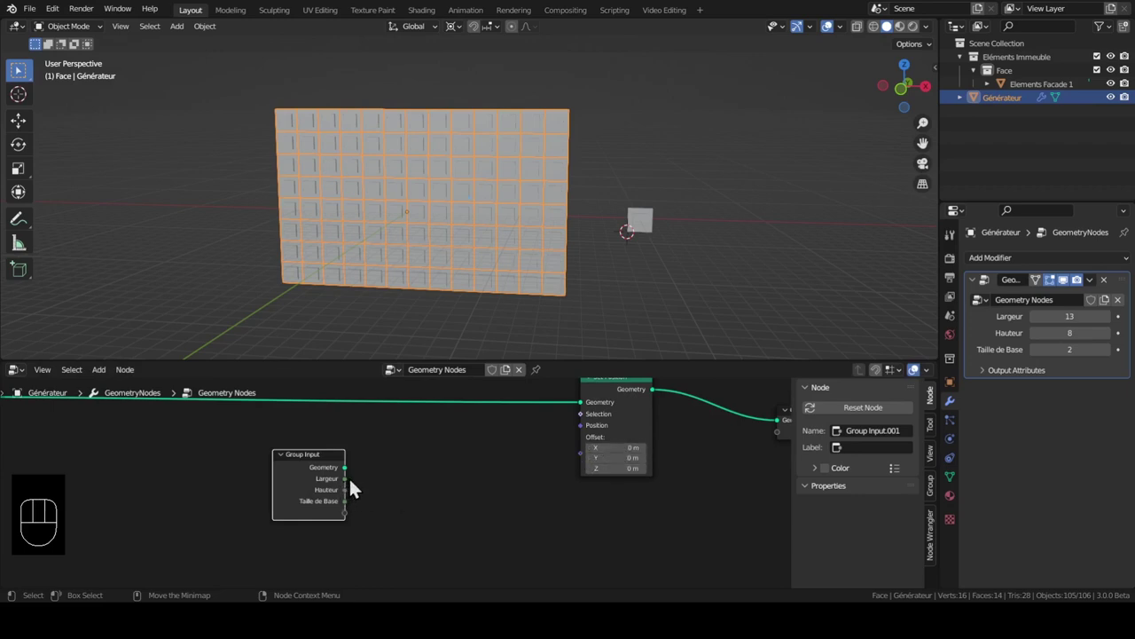
# Try a direct group-input link to the Set Position offset, undo it, and add a Combine XYZ node
pyautogui.moveTo(353, 487); pyautogui.dragTo(588, 462)
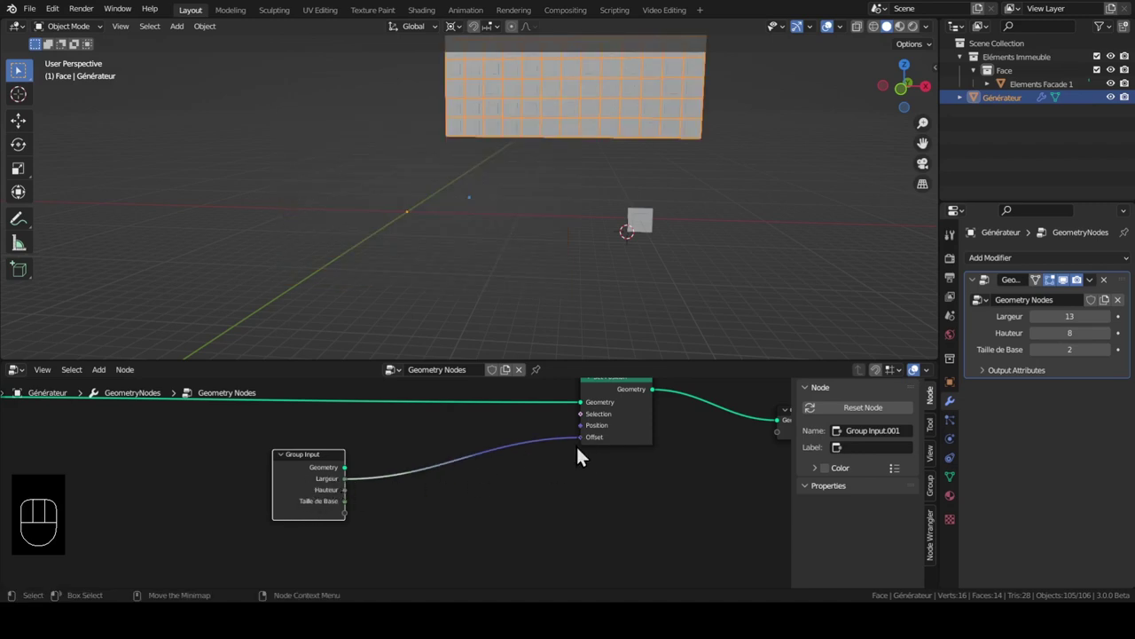
pyautogui.moveTo(587, 446); pyautogui.dragTo(609, 448)
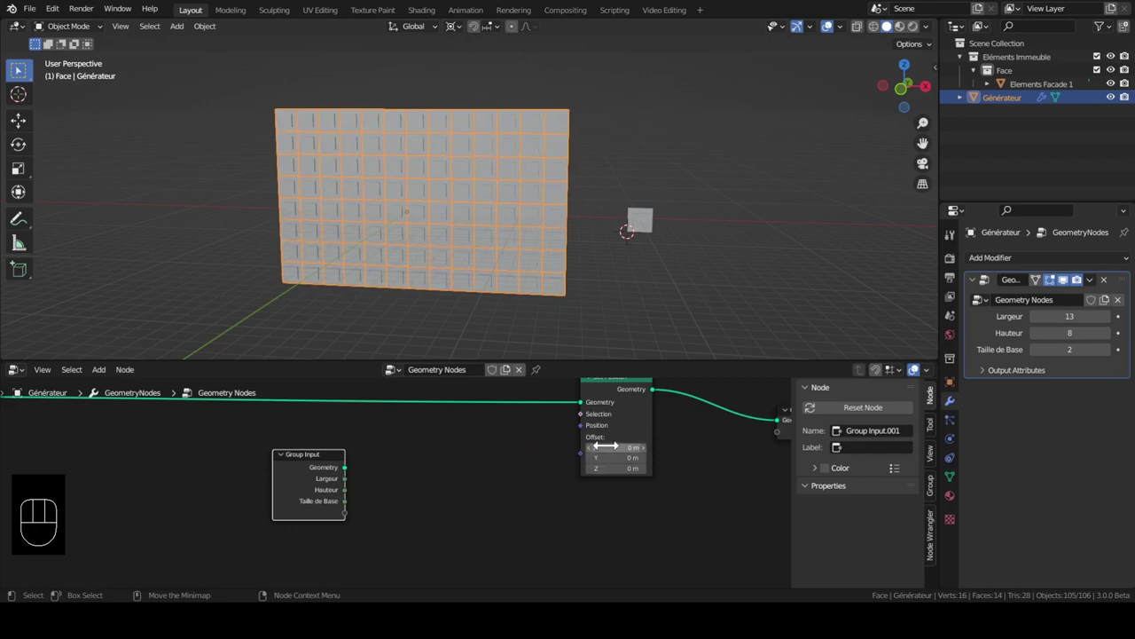
pyautogui.press('shift+a')
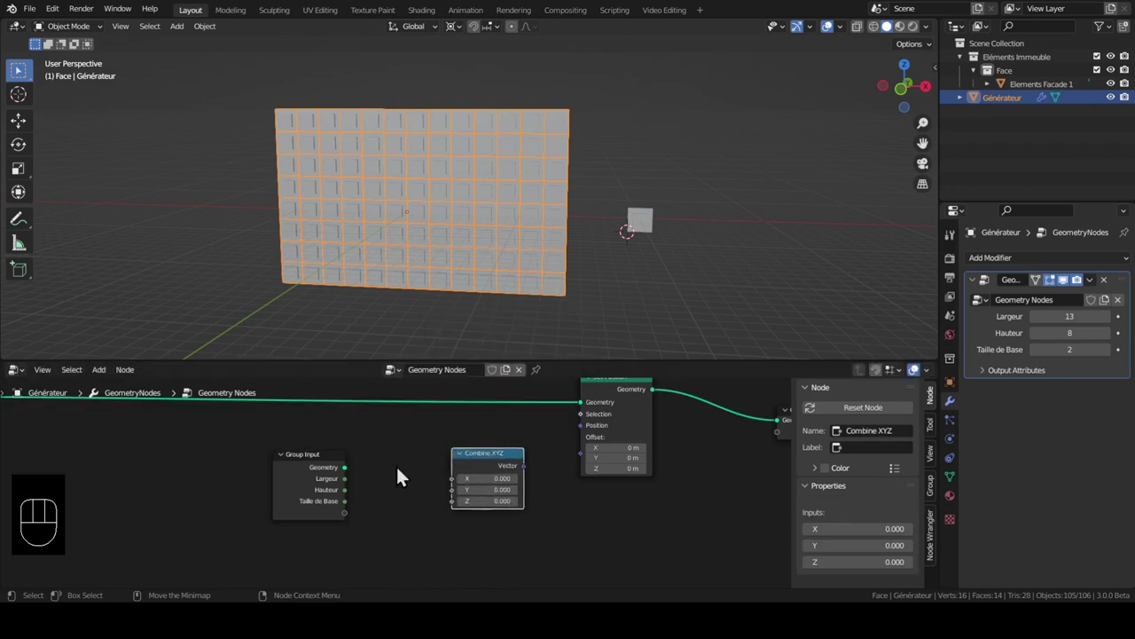
# Wire two group inputs into Combine XYZ's X and Z and feed its vector into the Set Position offset
pyautogui.moveTo(350, 488); pyautogui.dragTo(409, 495)
pyautogui.moveTo(352, 501); pyautogui.dragTo(493, 492)
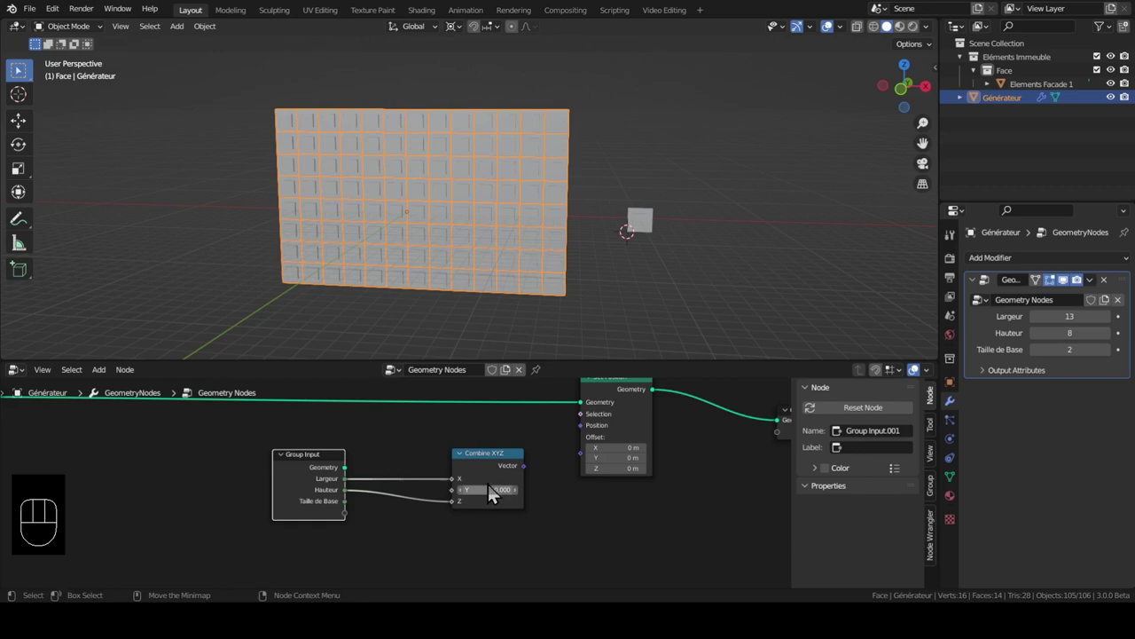
pyautogui.moveTo(529, 475); pyautogui.dragTo(591, 464)
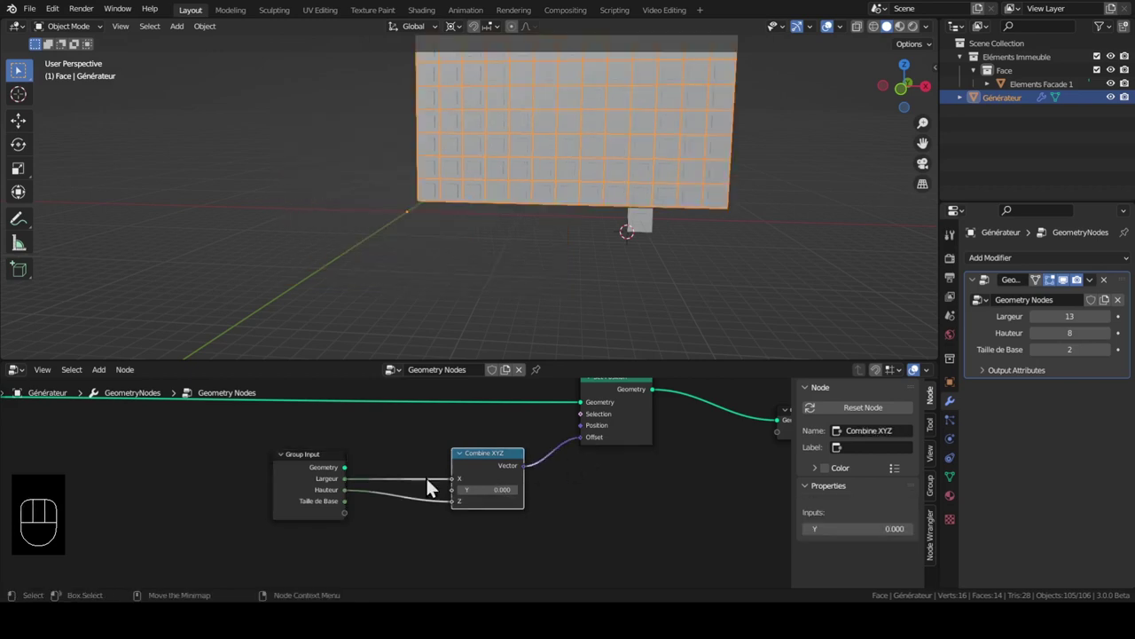
pyautogui.moveTo(533, 222); pyautogui.dragTo(502, 261)
# In front ortho view, multiply two group inputs and divide by 2 before the Combine XYZ X input
pyautogui.press('KP_1')
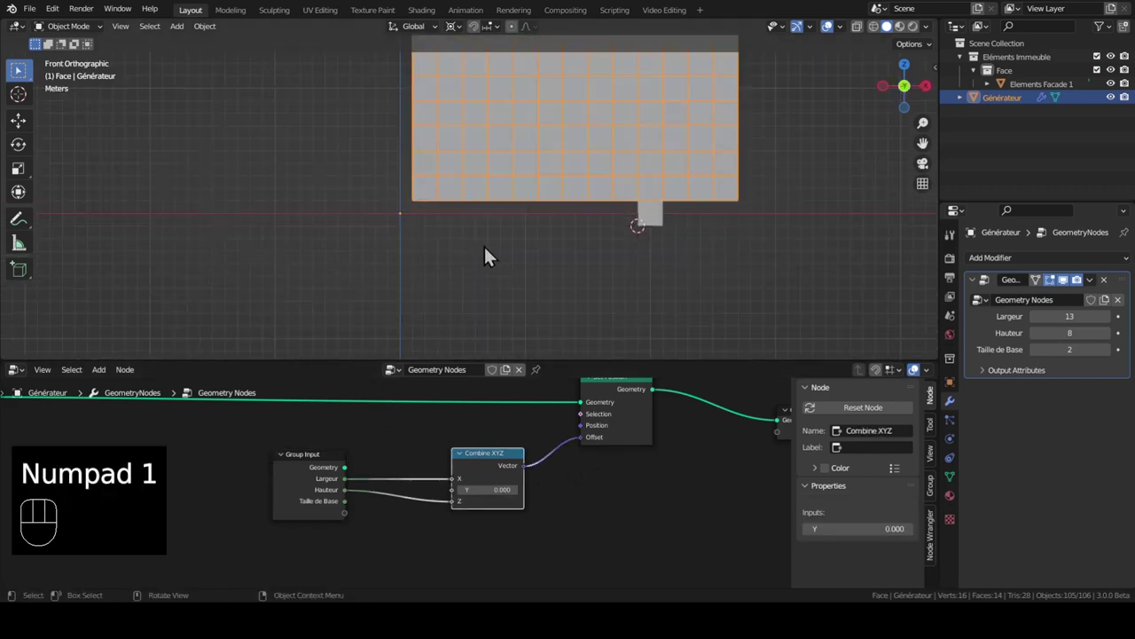
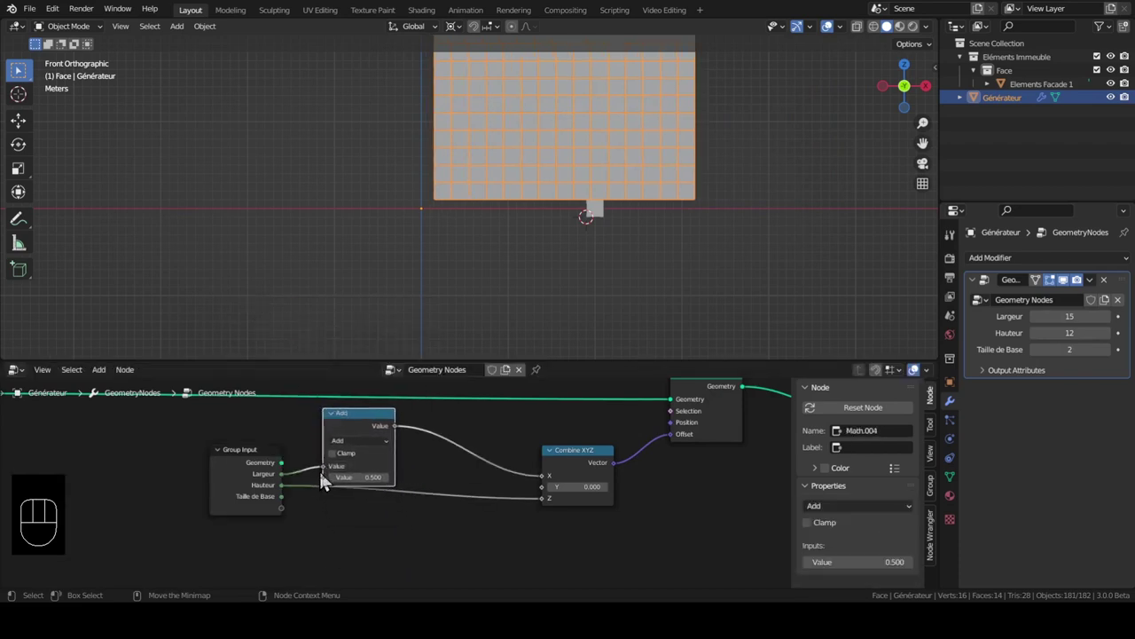
pyautogui.moveTo(288, 509); pyautogui.dragTo(339, 486)
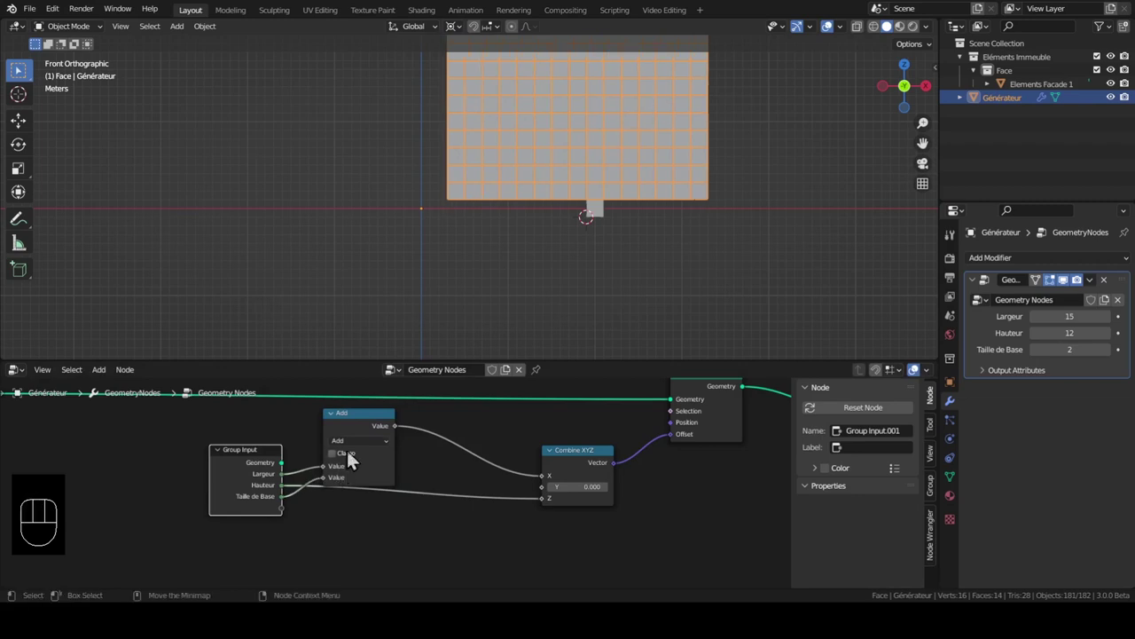
pyautogui.moveTo(359, 448); pyautogui.dragTo(369, 502)
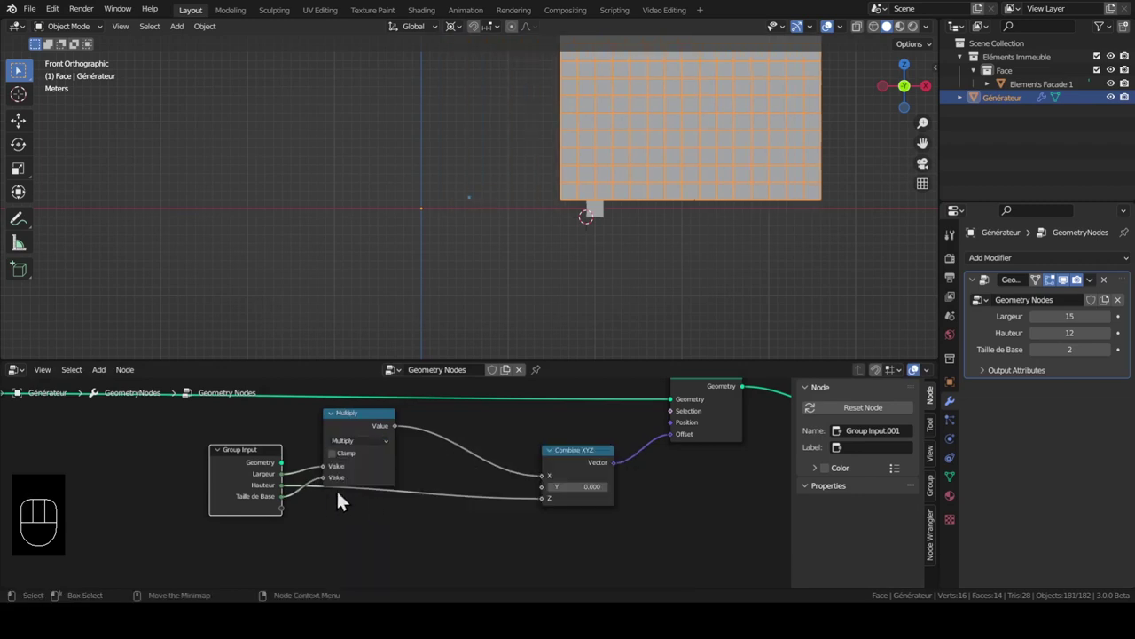
pyautogui.press('shift+a')
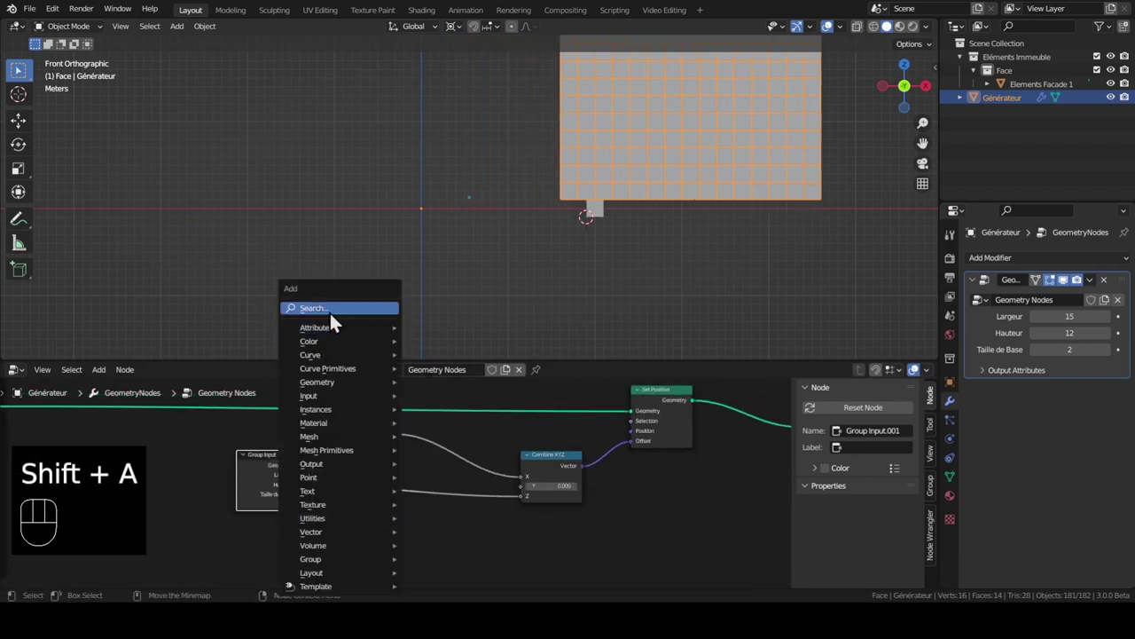
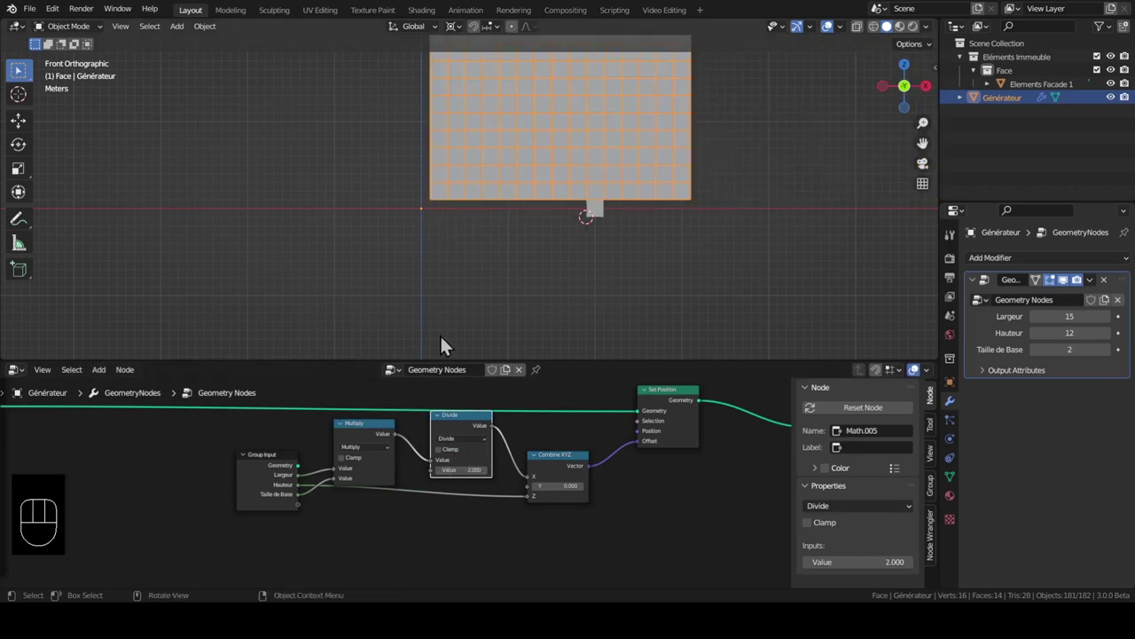
pyautogui.moveTo(267, 488); pyautogui.dragTo(232, 508)
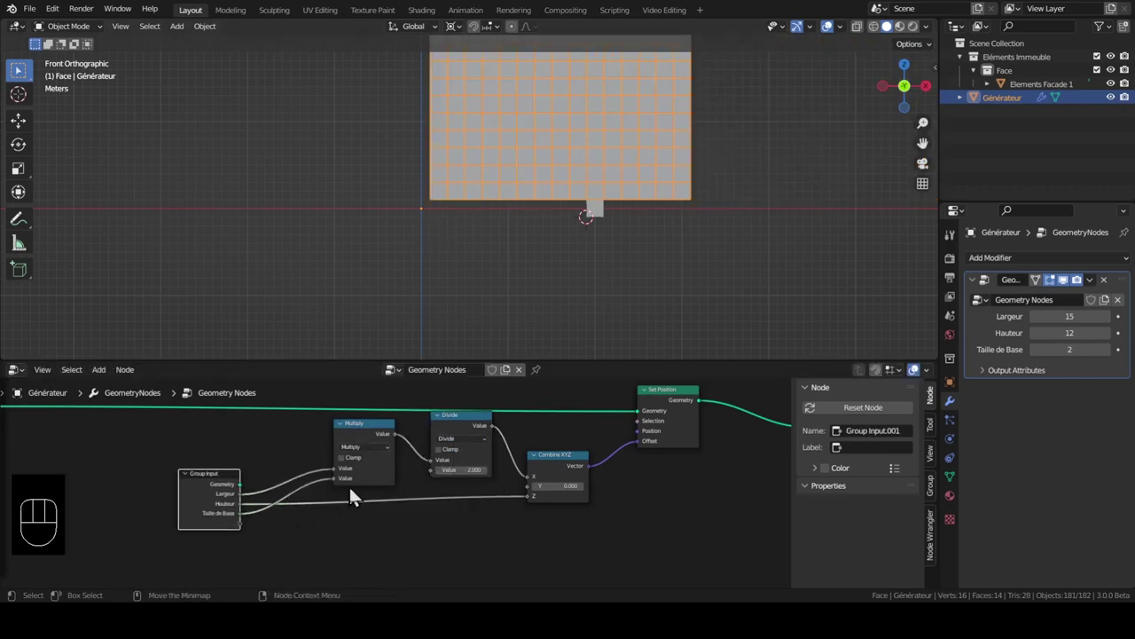
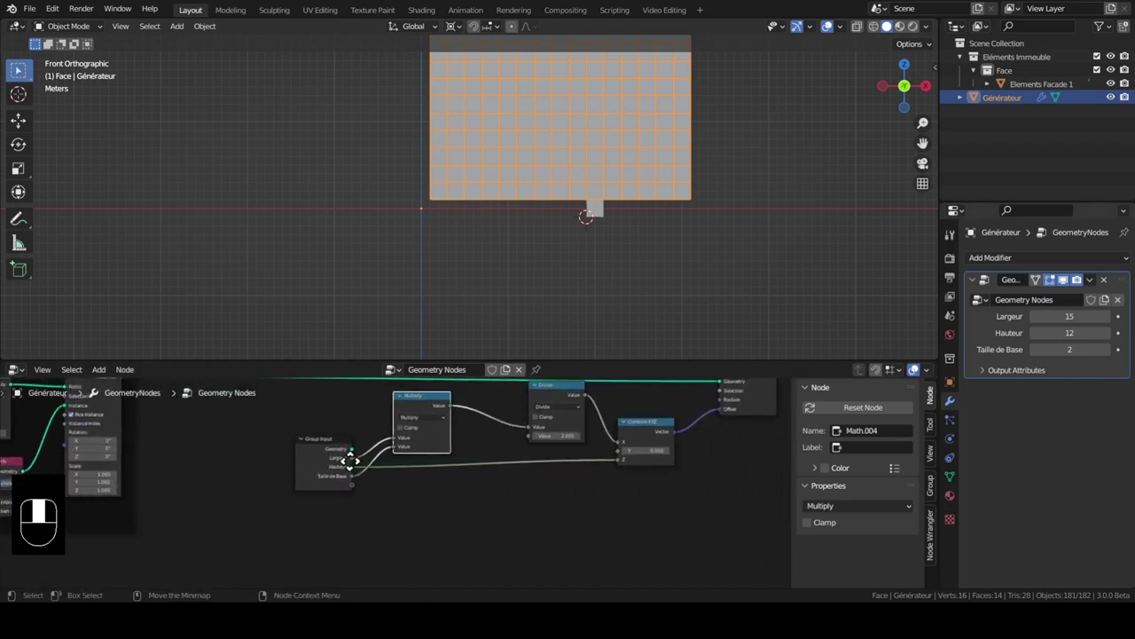
# Insert a Subtract 0.5 node between Multiply and Divide and tidy the math chain together
pyautogui.middleClick(453, 453)
pyautogui.press('shift+a')
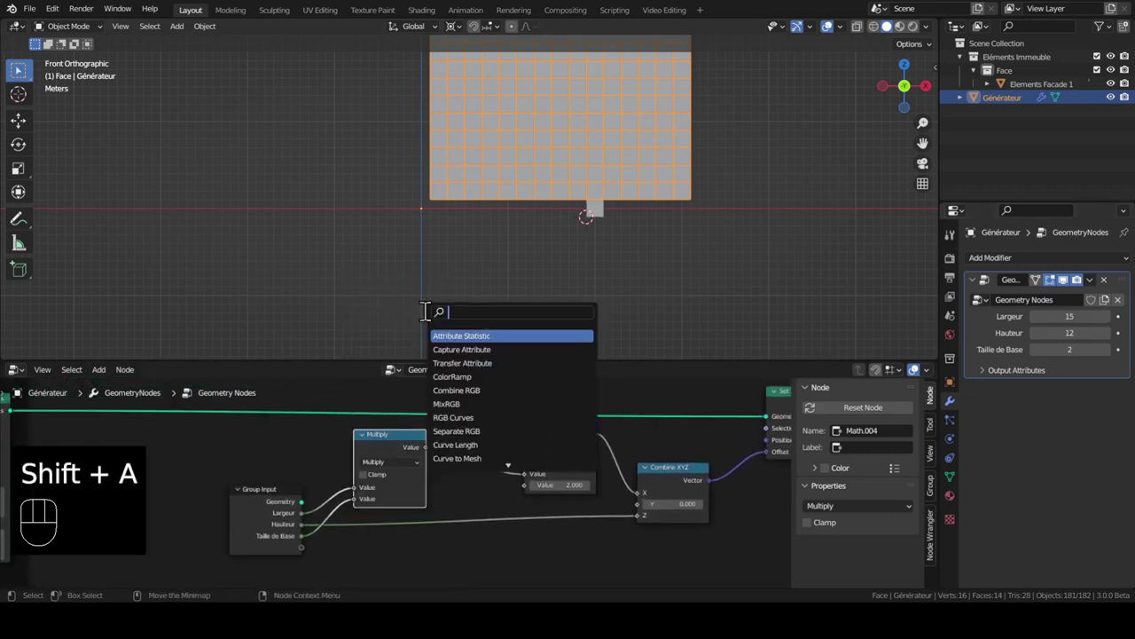
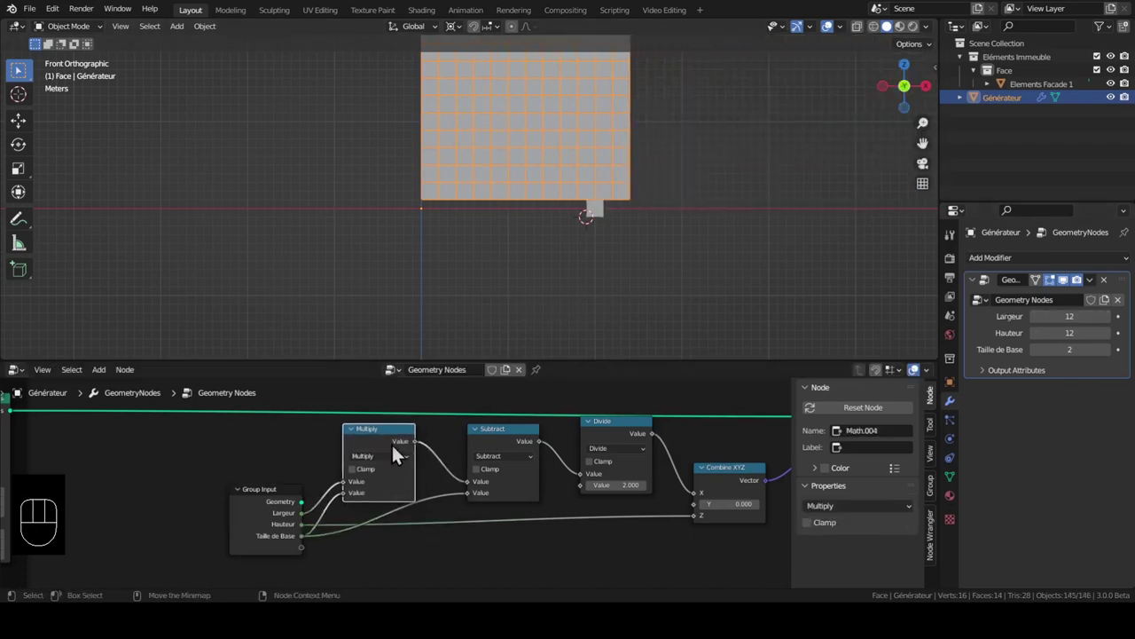
pyautogui.moveTo(495, 449); pyautogui.dragTo(501, 452)
pyautogui.click(630, 439)
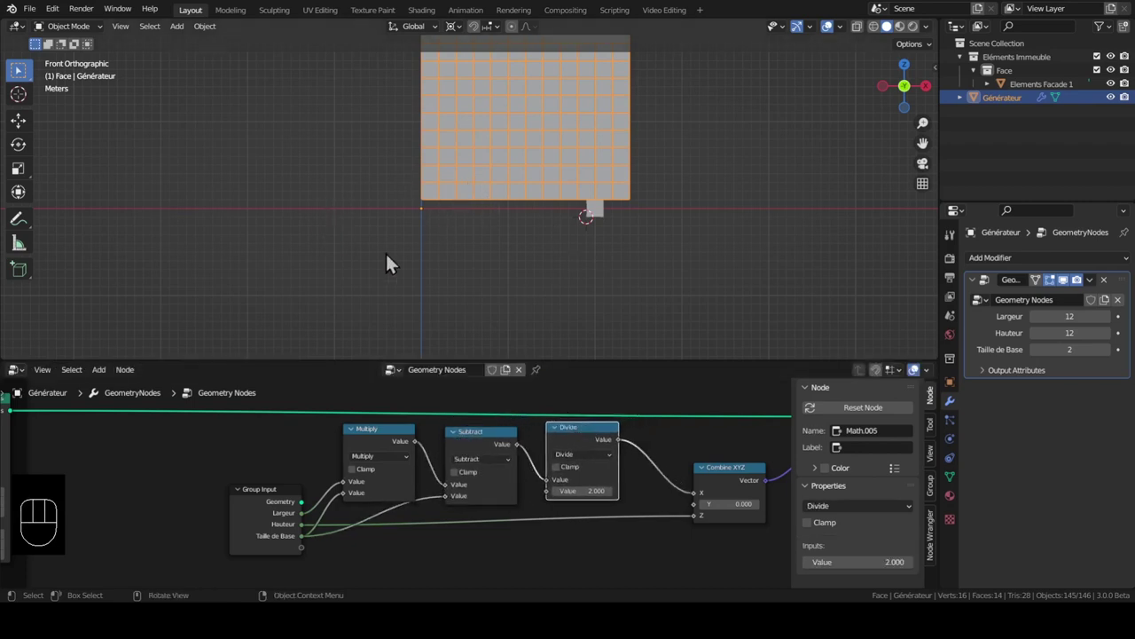
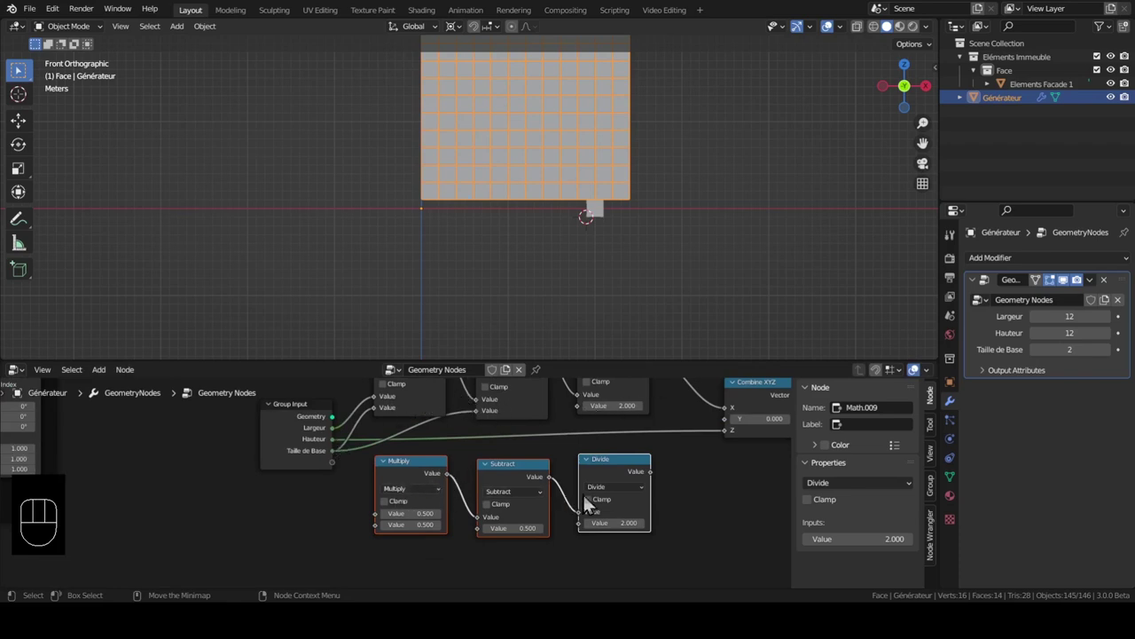
# Feed two group inputs into the copied Multiply and send the copied Divide result into Combine XYZ's Z
pyautogui.moveTo(338, 451); pyautogui.dragTo(381, 520)
pyautogui.moveTo(342, 459); pyautogui.dragTo(385, 532)
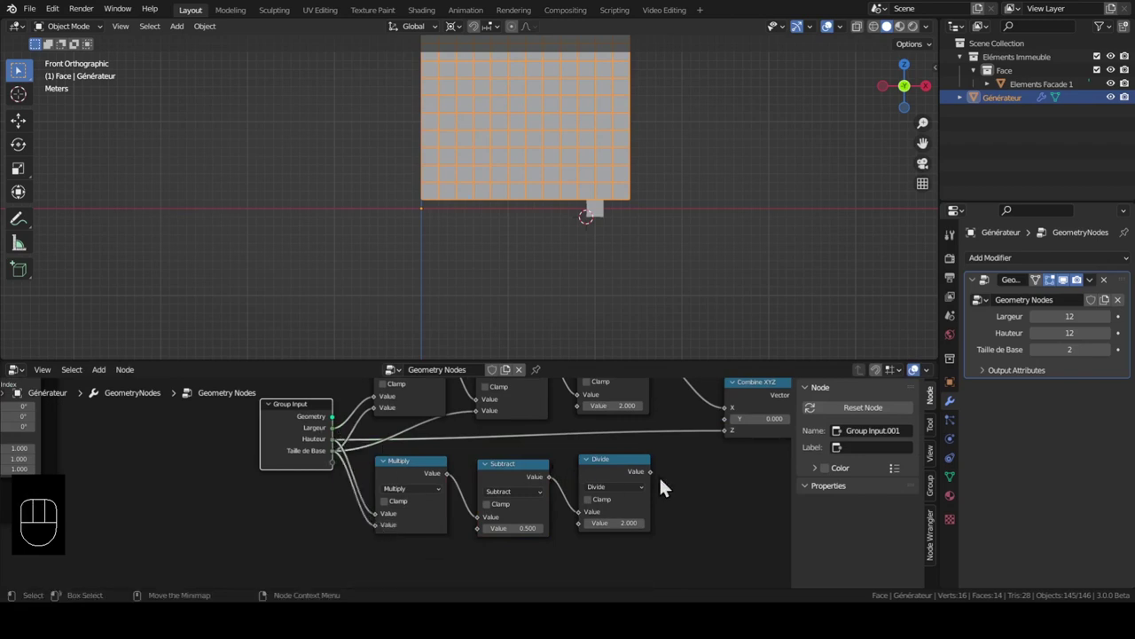
pyautogui.moveTo(658, 479); pyautogui.dragTo(733, 443)
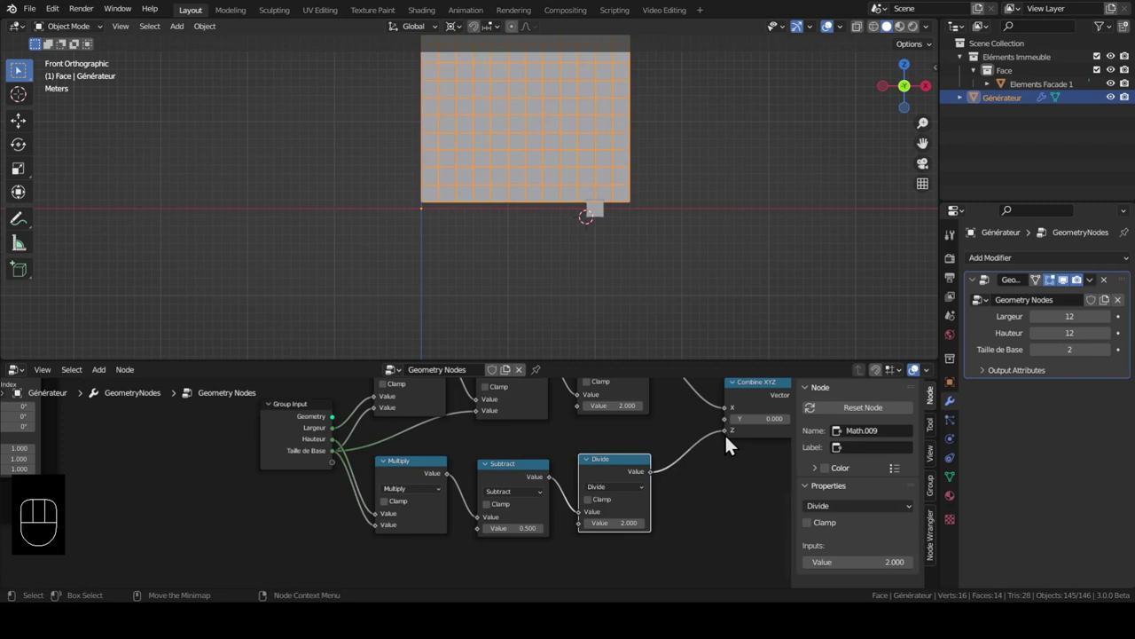
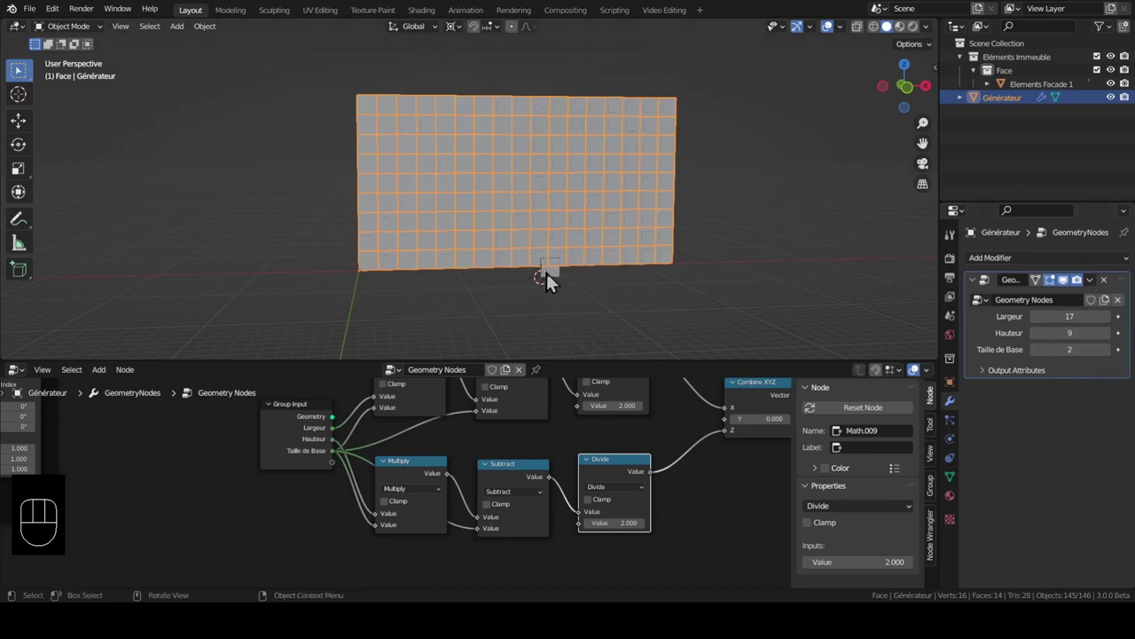
# Edit the Elements Facade 1 tile mesh from the front, shrink it slightly, and return to object mode
pyautogui.click(556, 279)
pyautogui.press('KP_Decimal')
pyautogui.press('Tab')
pyautogui.press('a')
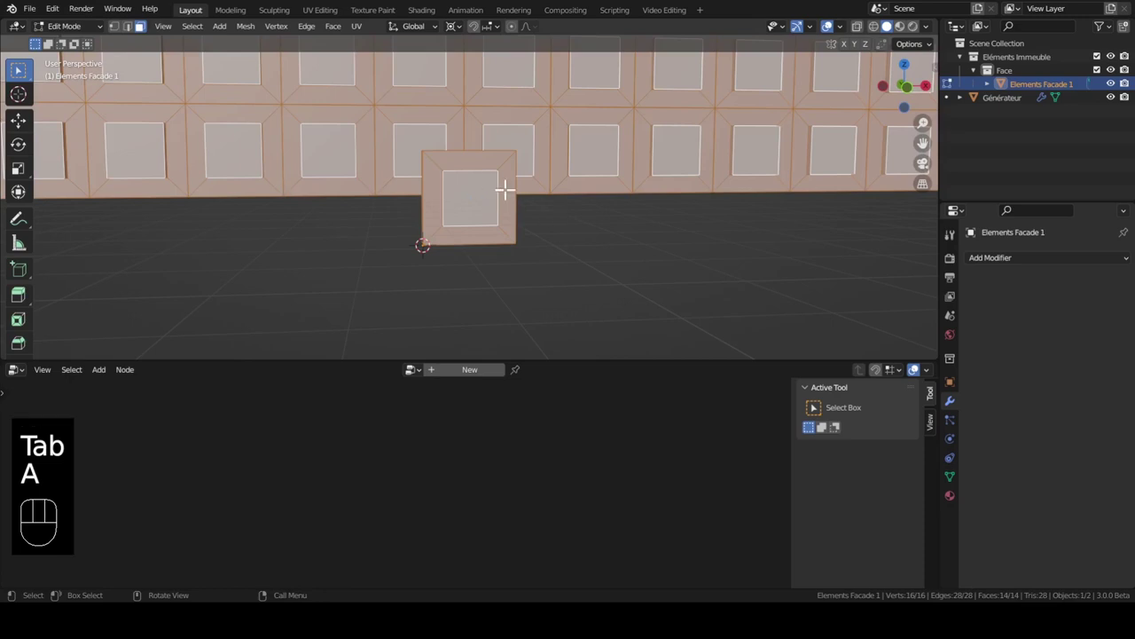
pyautogui.press('KP_1')
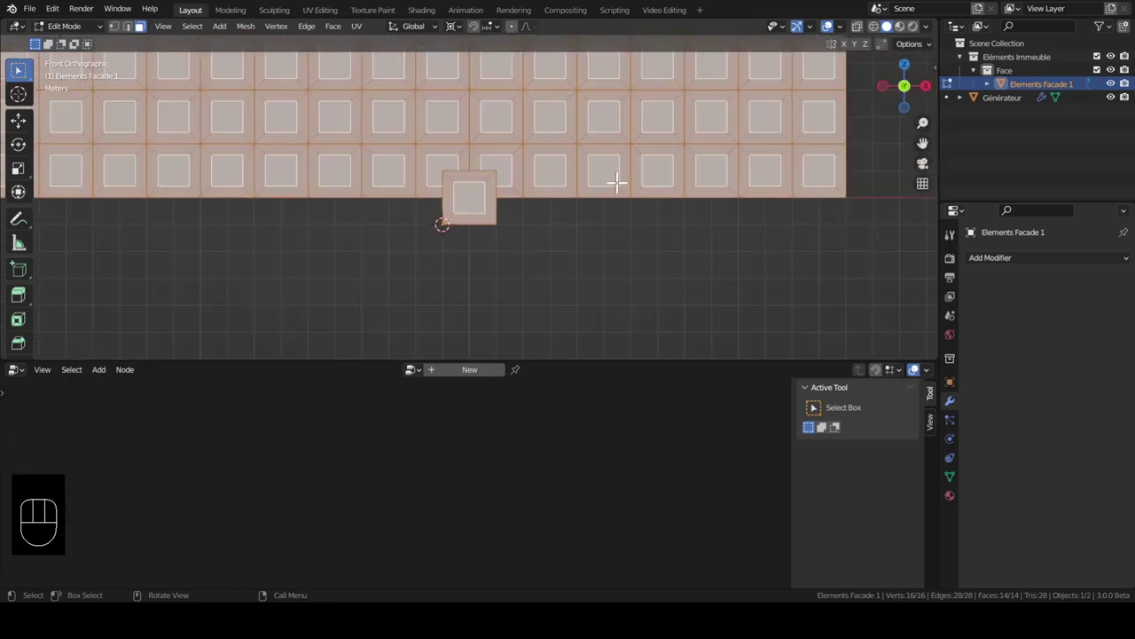
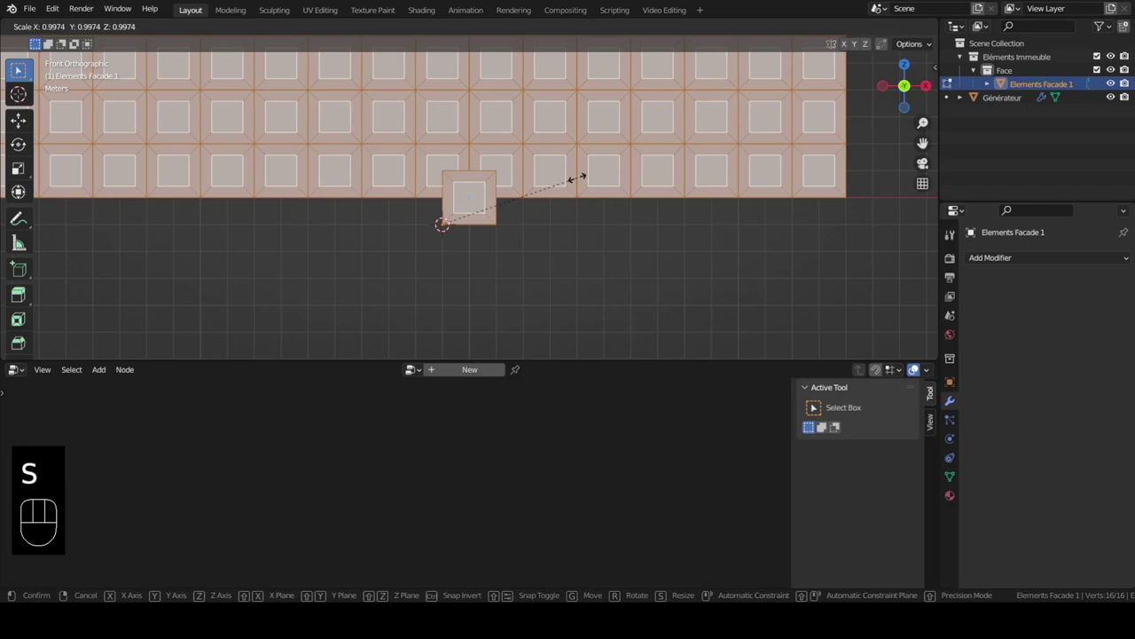
pyautogui.press('Tab')
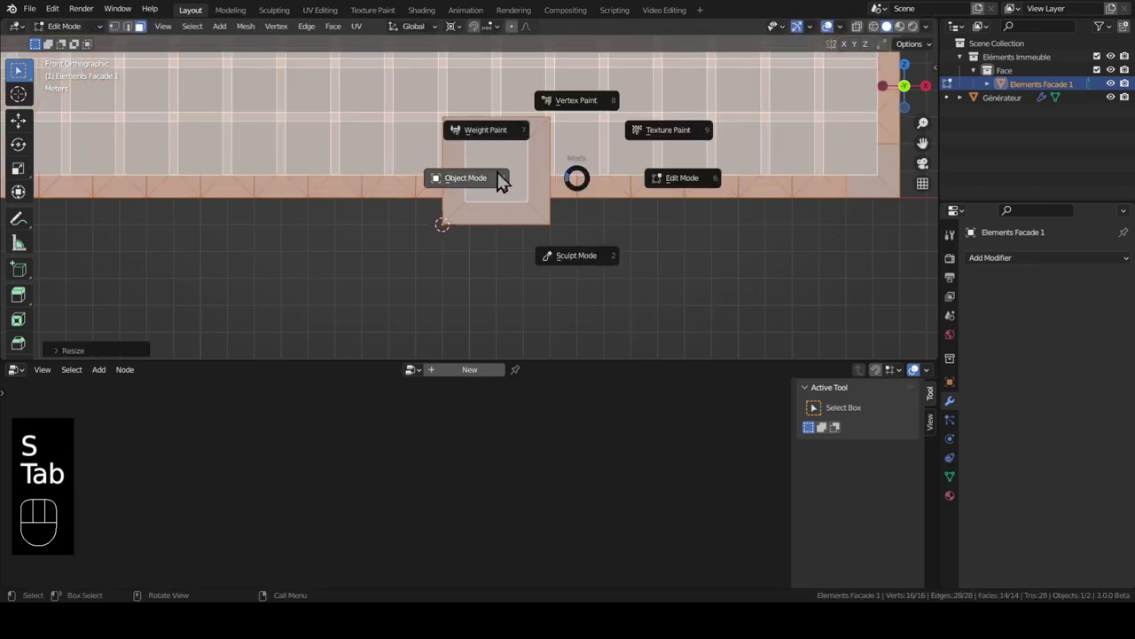
pyautogui.middleClick(452, 239)
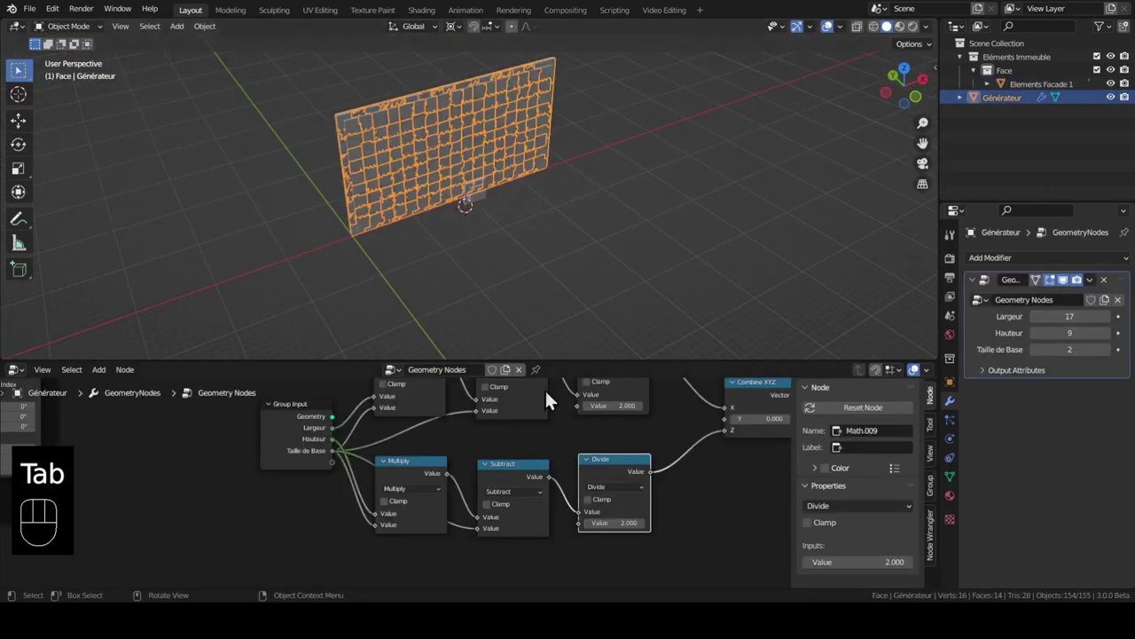
# Raise Taille de Base to 4 so the facade rebuilds with larger tiles
pyautogui.click(1116, 356)
pyautogui.click(1116, 357)
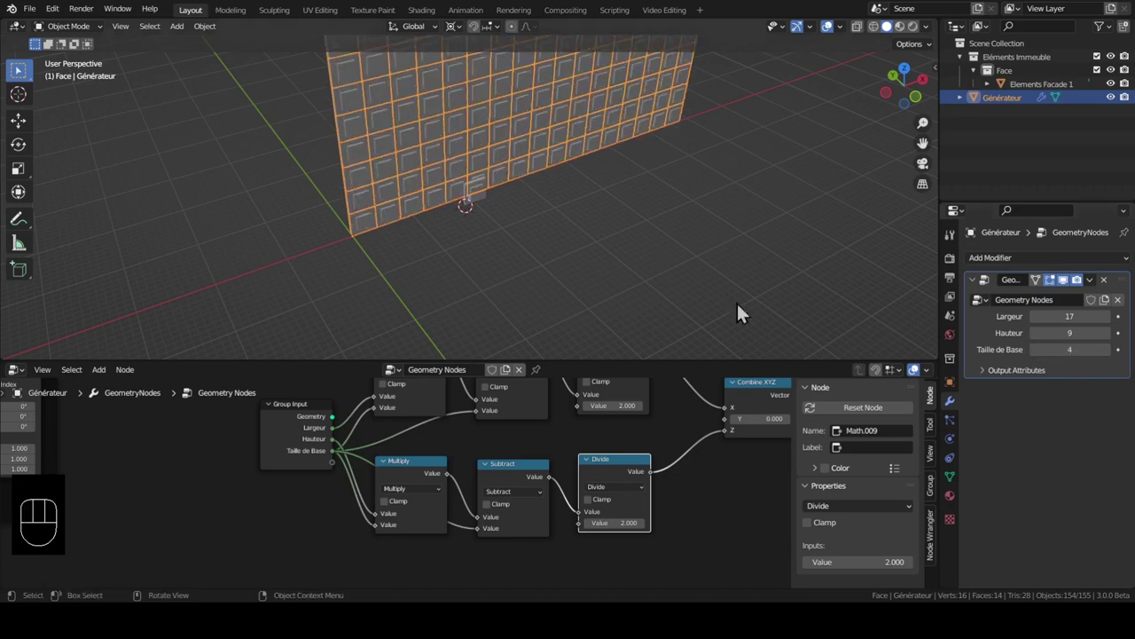
pyautogui.middleClick(587, 273)
pyautogui.middleClick(596, 285)
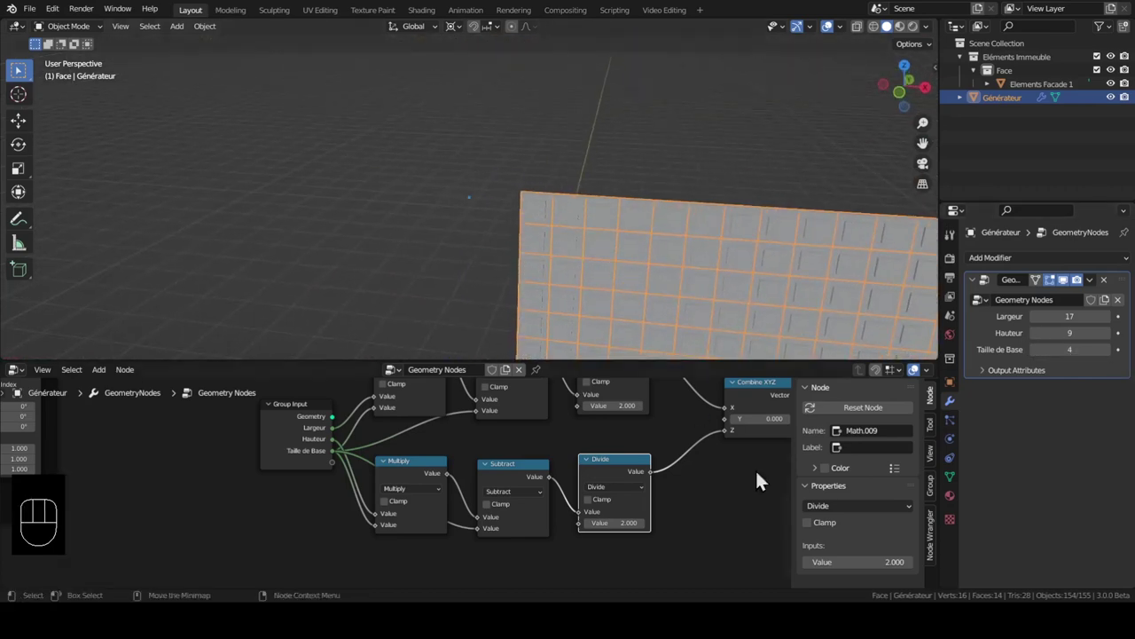
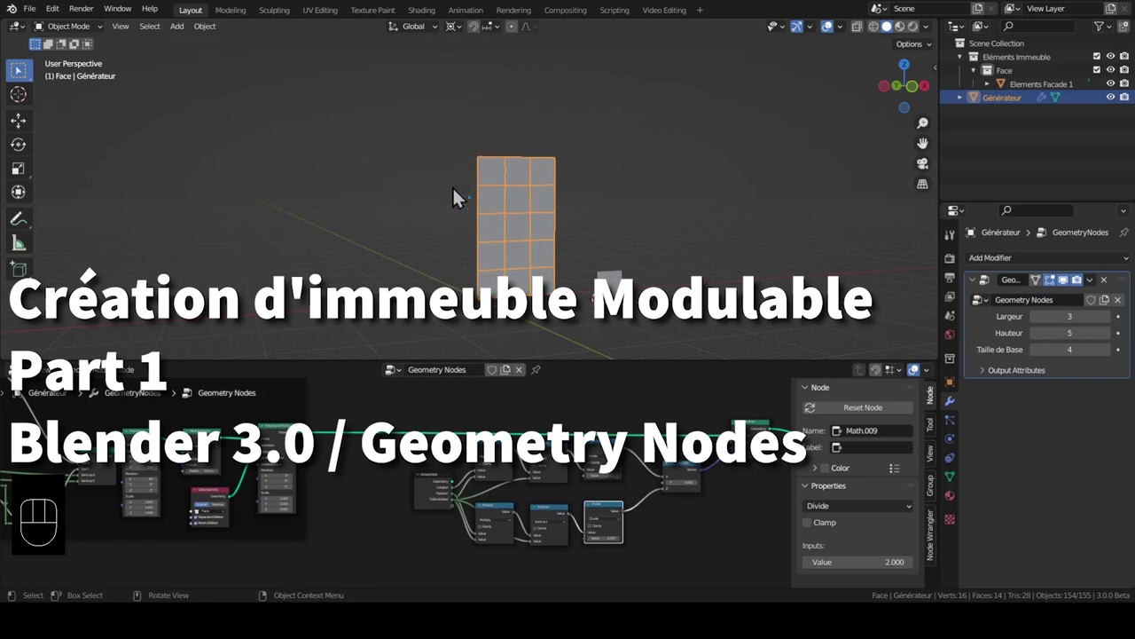
pyautogui.moveTo(495, 262); pyautogui.dragTo(948, 252)
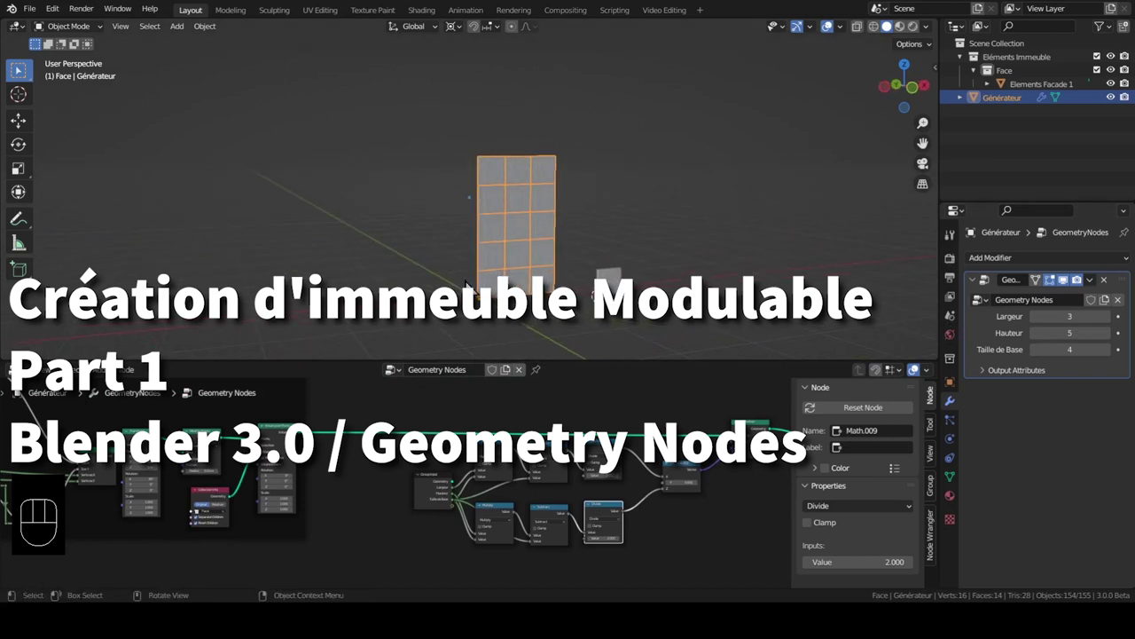